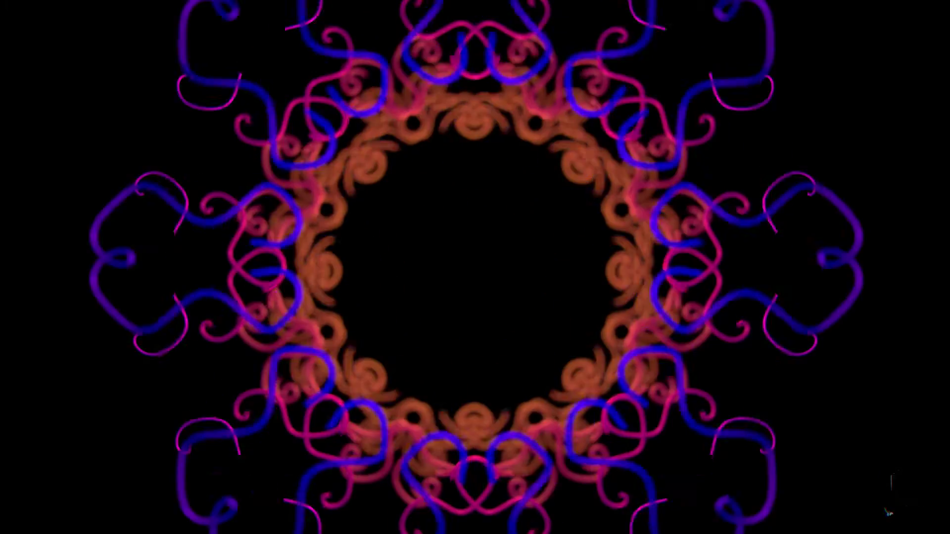
# - Orbit the empty scene toward a straight-on front view to begin building
pyautogui.middleClick(467, 283)
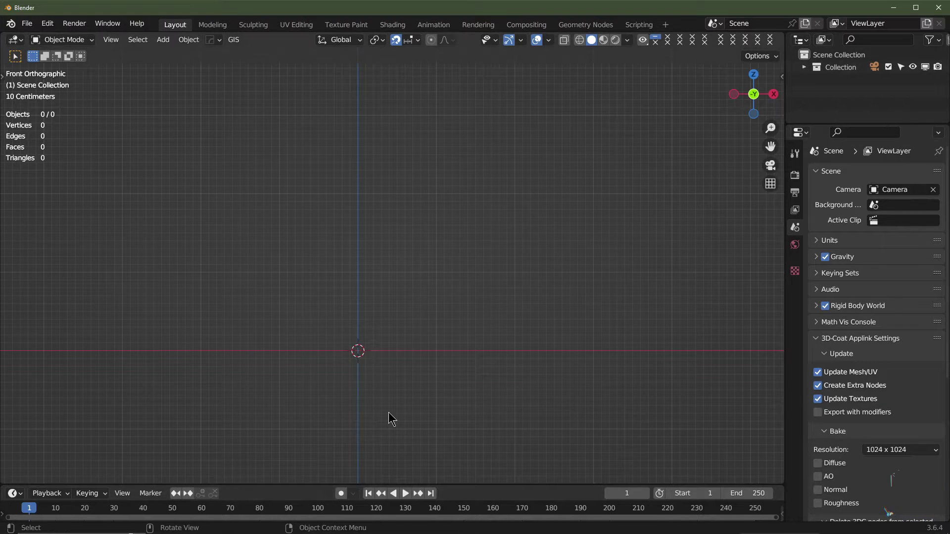
# - Add a NURBS Path curve and enable snapping to grid increments
pyautogui.middleClick(383, 385)
pyautogui.press('shift+a')
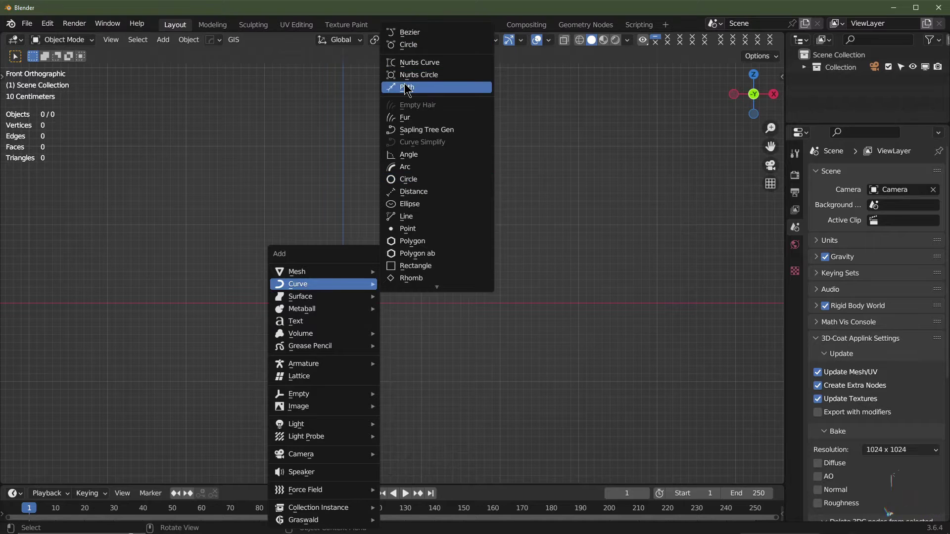
pyautogui.click(401, 41)
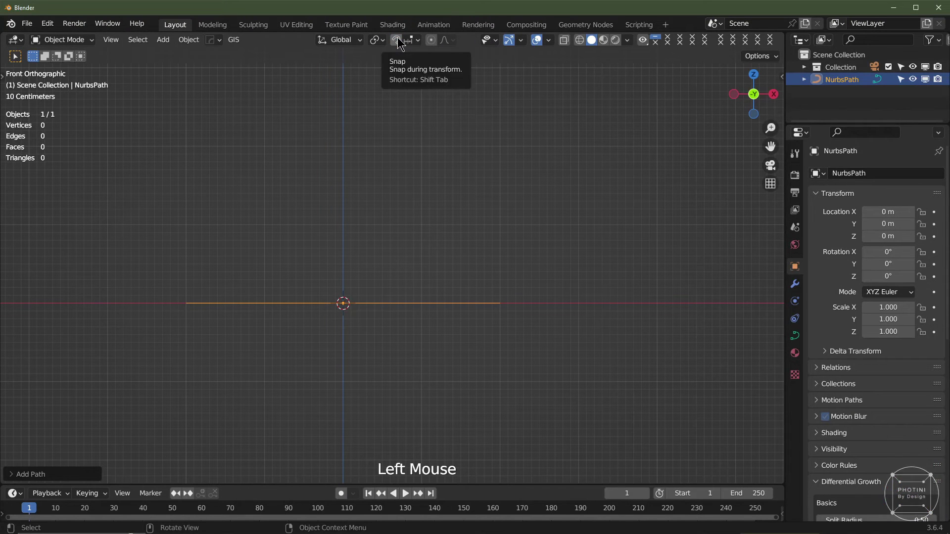
pyautogui.click(401, 42)
pyautogui.click(420, 42)
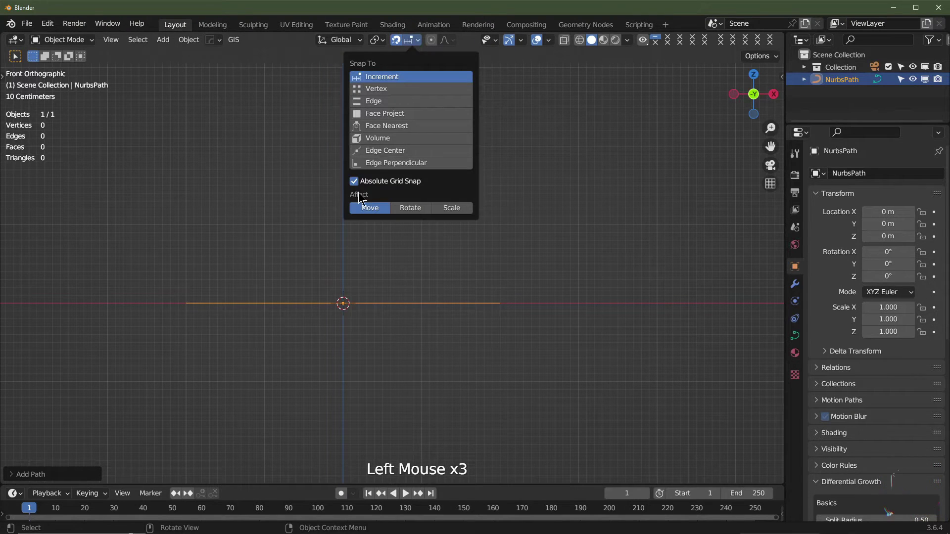
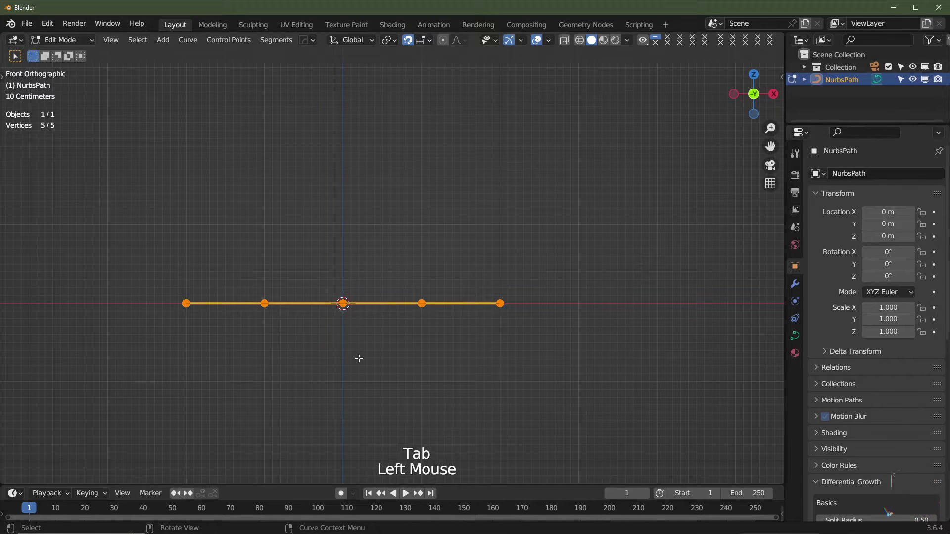
# - Move the path's points sideways and extrude new end points onto the grid, building the winding outline
pyautogui.press('g')
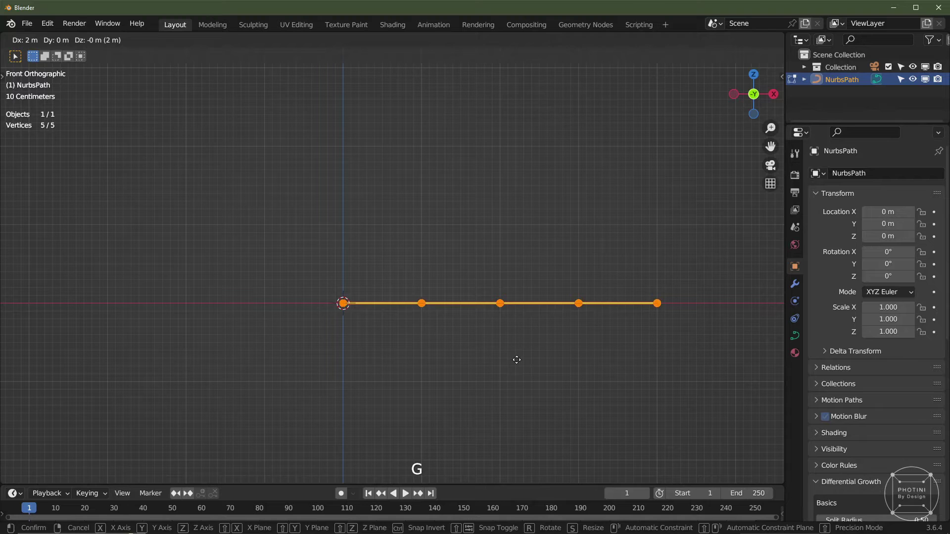
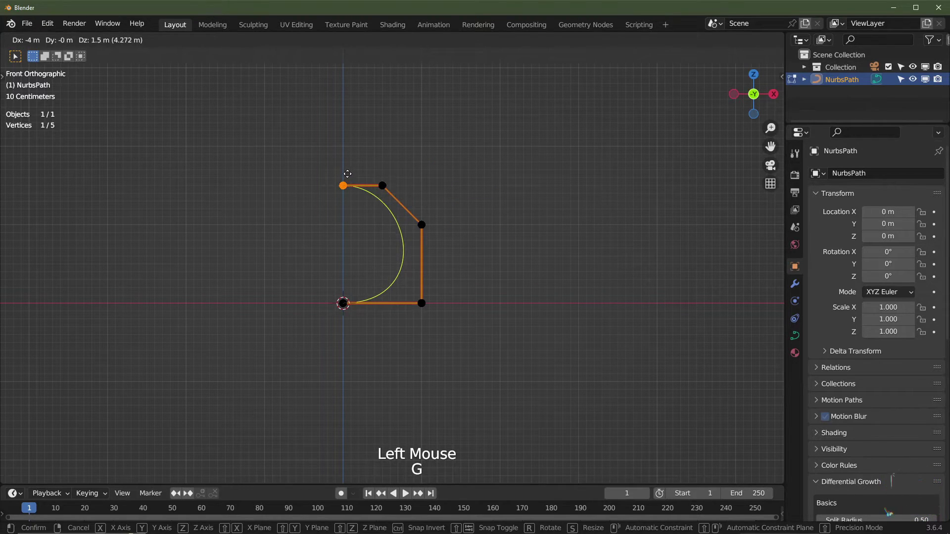
pyautogui.press('e')
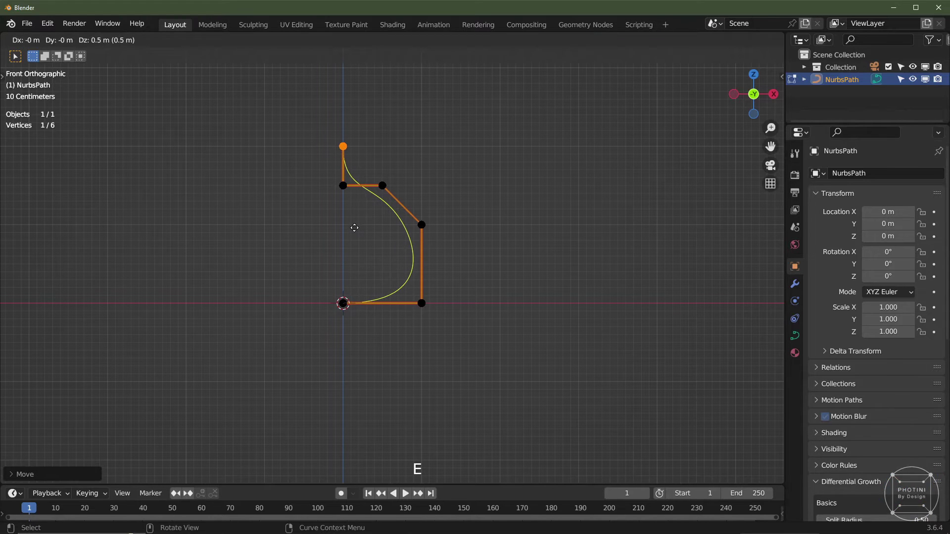
pyautogui.press('e')
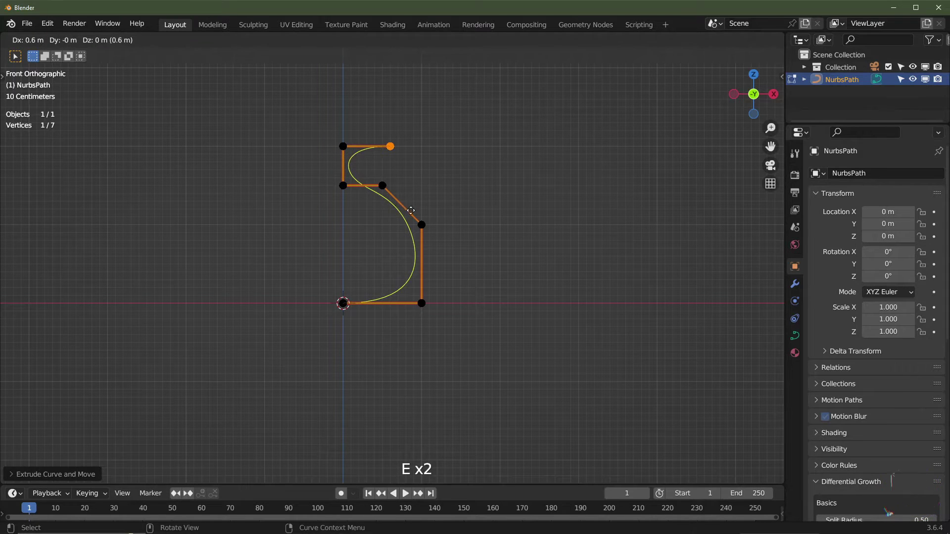
pyautogui.press('e')
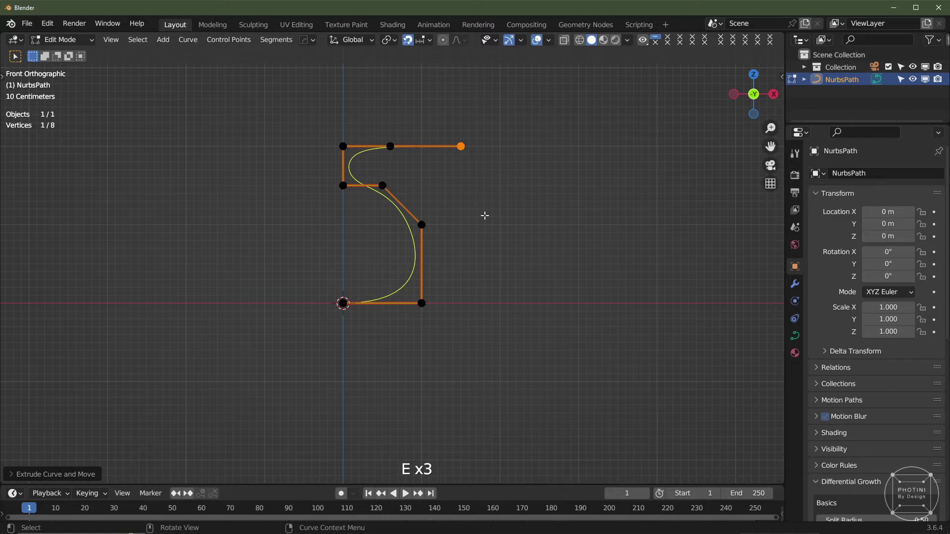
pyautogui.press('e')
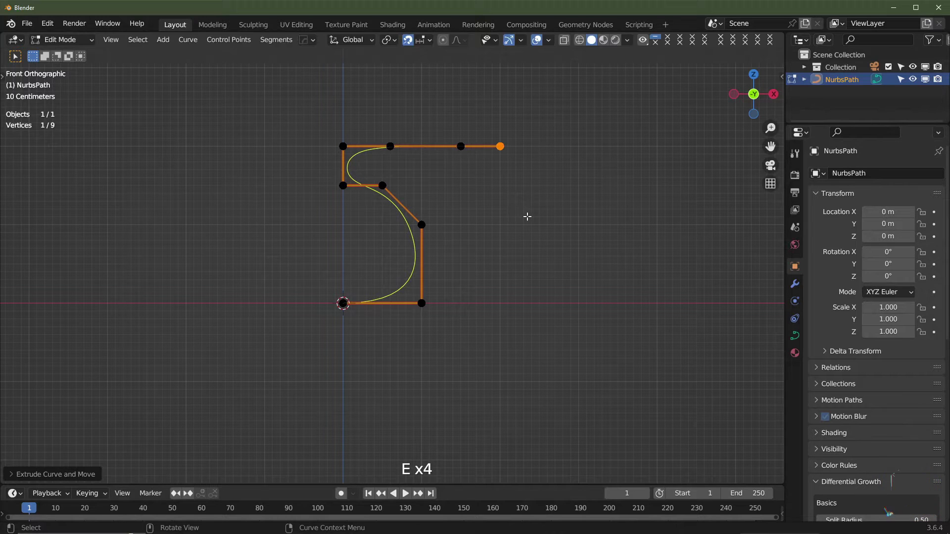
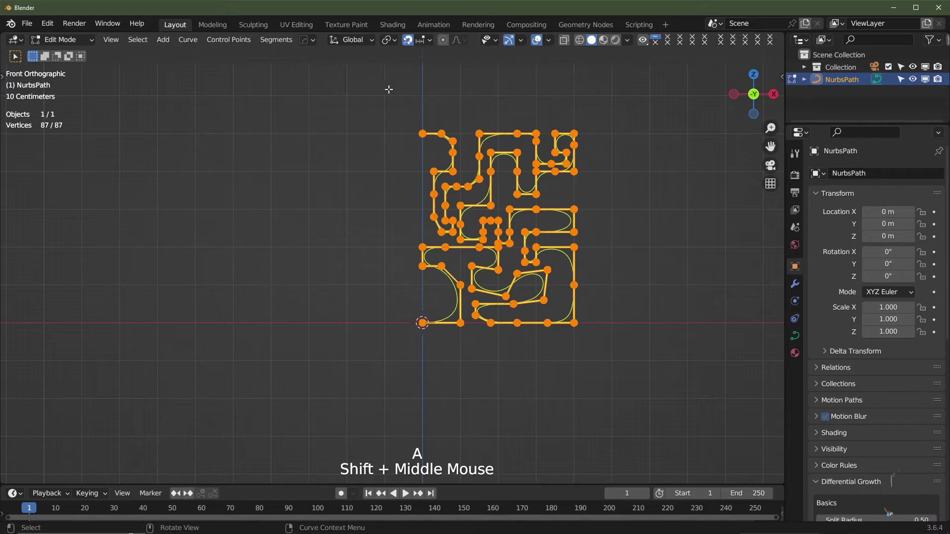
# - With the 3D cursor as pivot, duplicate all points and rotate the copies repeatedly into a symmetric pattern
pyautogui.click(391, 41)
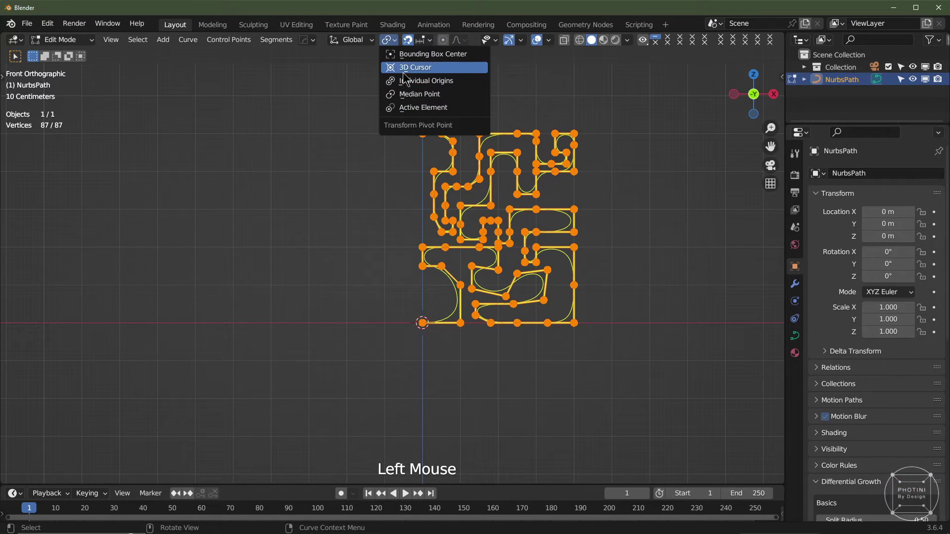
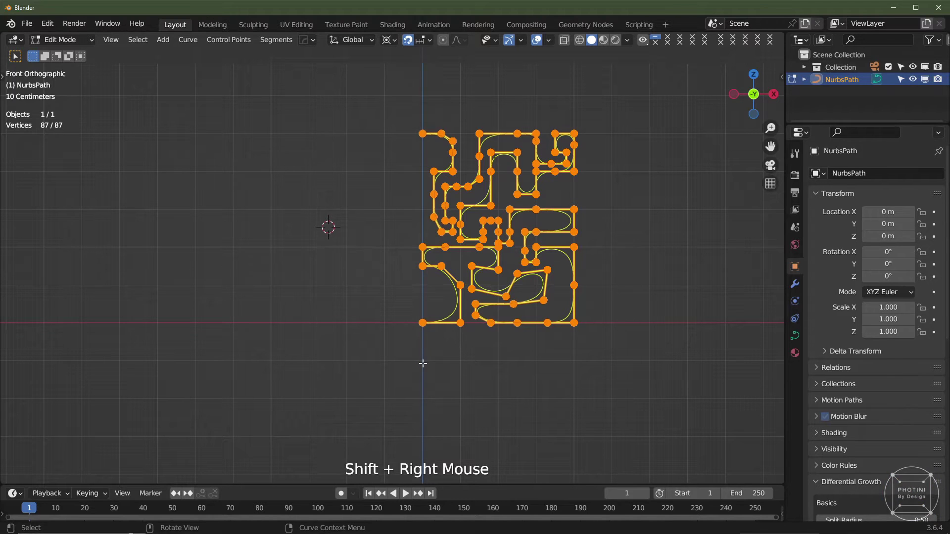
pyautogui.press('shift+c')
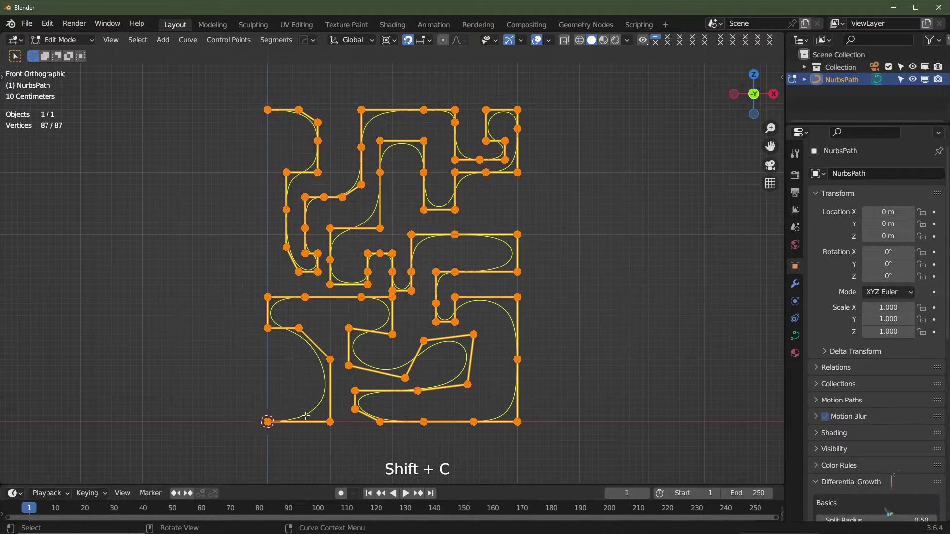
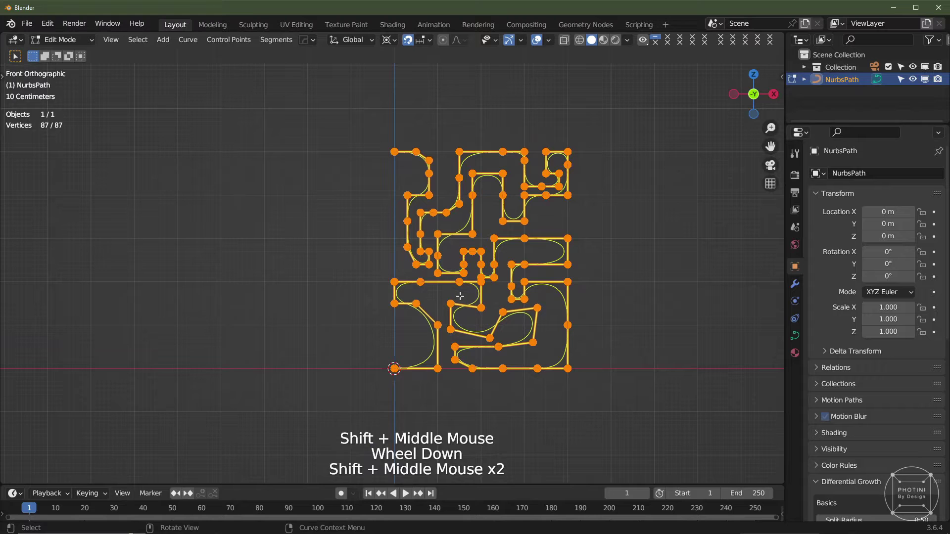
pyautogui.press('shift+d')
pyautogui.press('r')
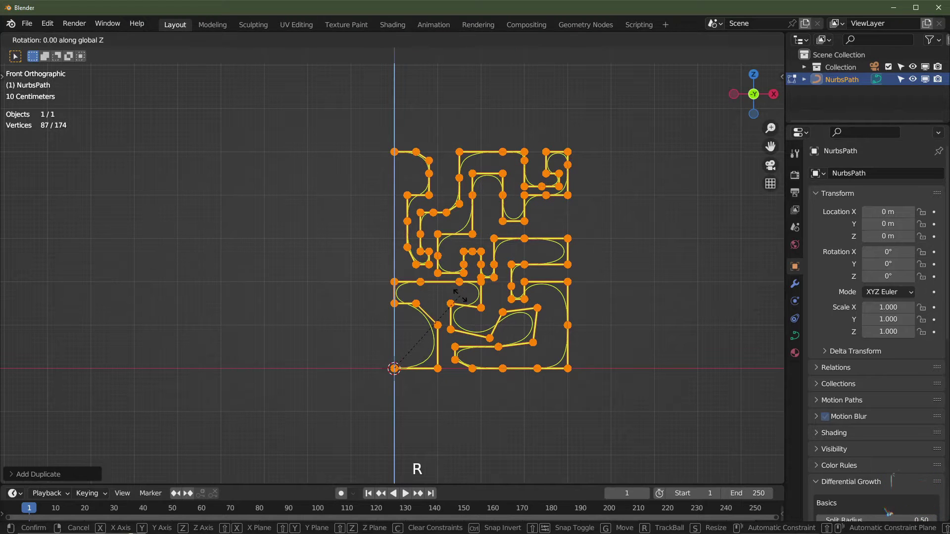
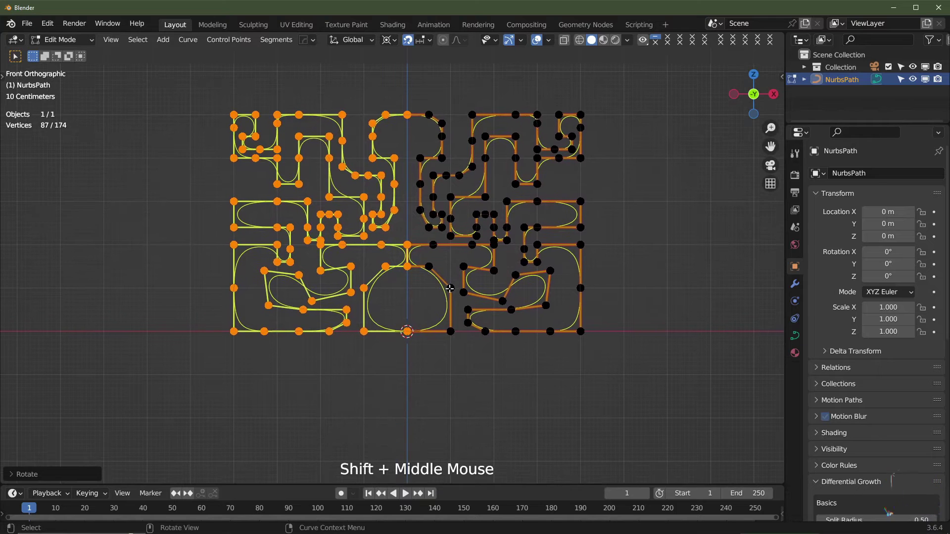
pyautogui.press('a')
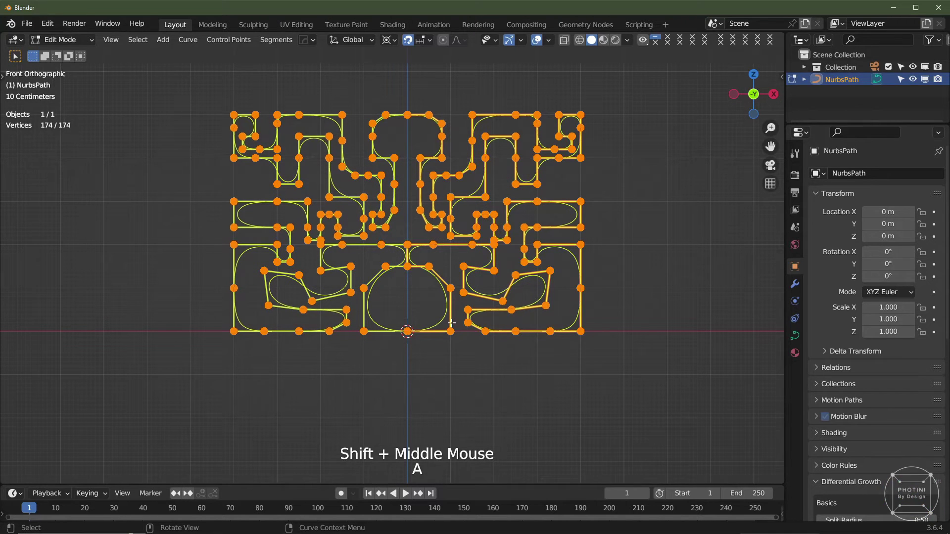
pyautogui.press('shift+d')
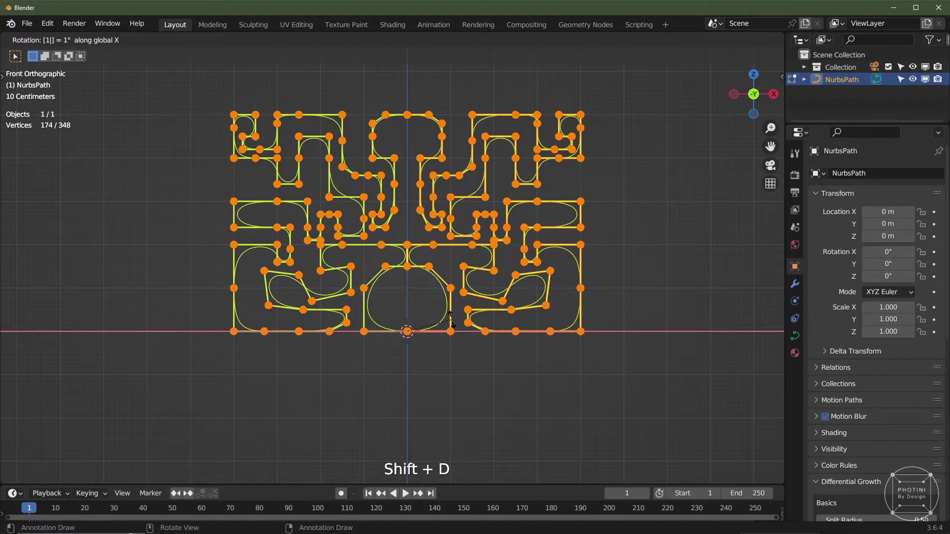
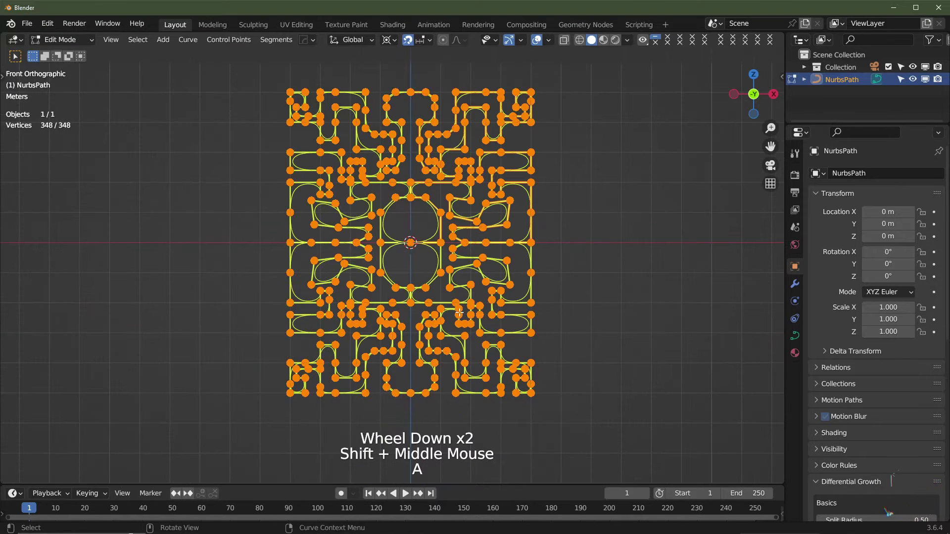
pyautogui.press('shift+d')
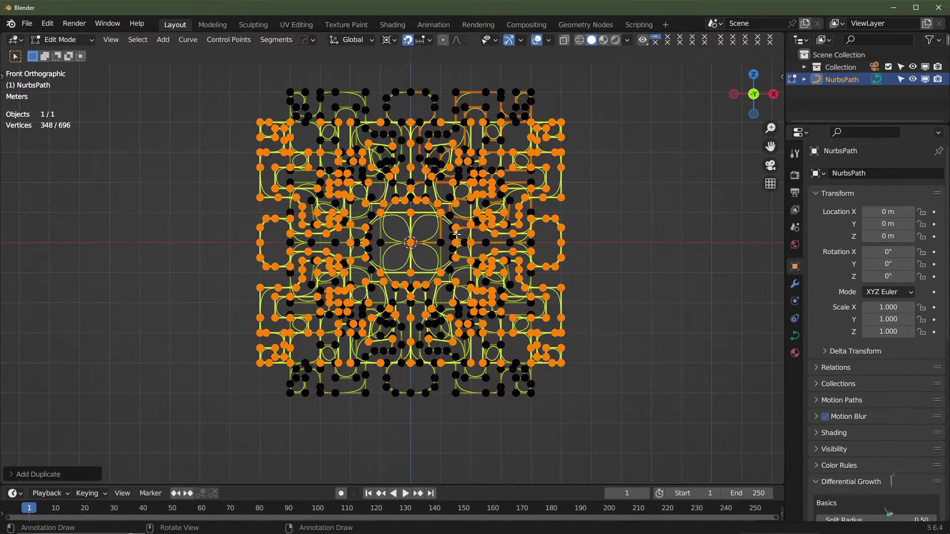
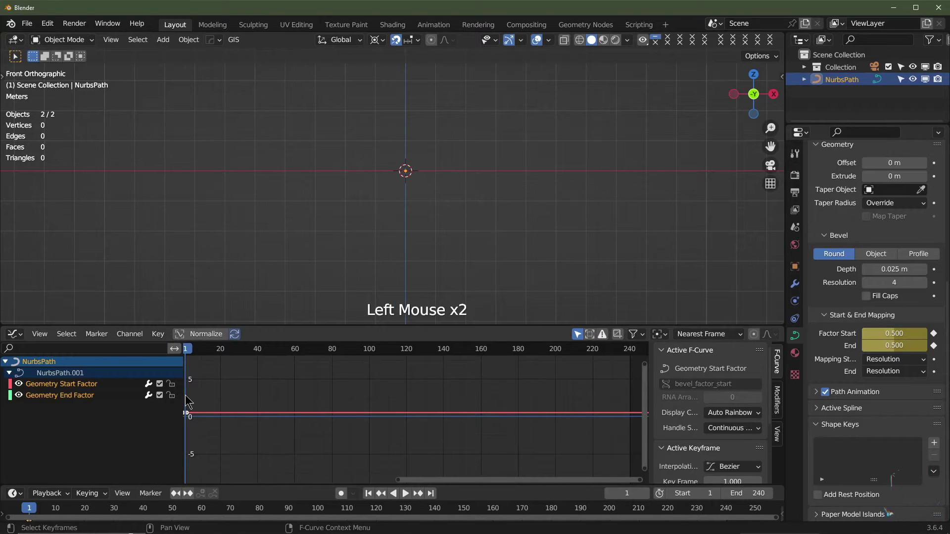
# - Add a Noise modifier to the bevel start factor curve with scale 50 and strength 1.25
pyautogui.click(44, 395)
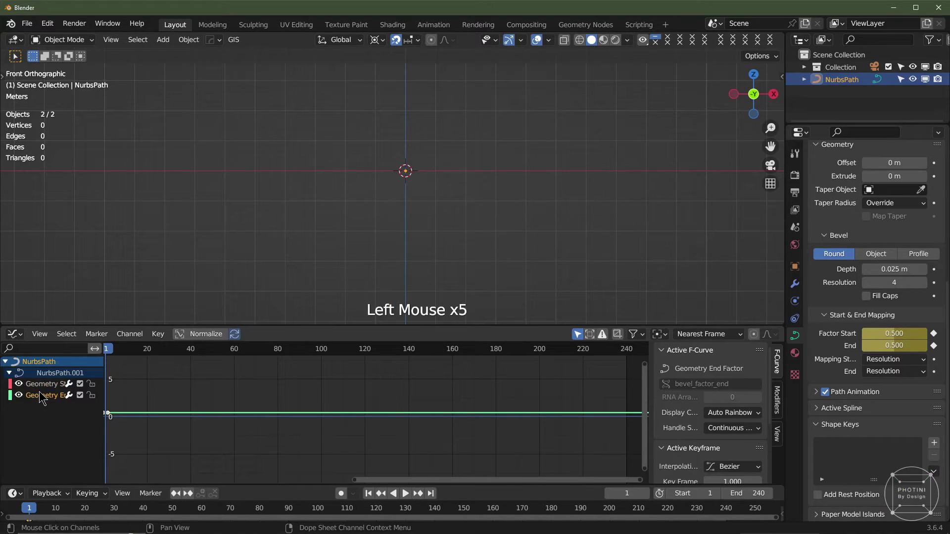
pyautogui.click(45, 384)
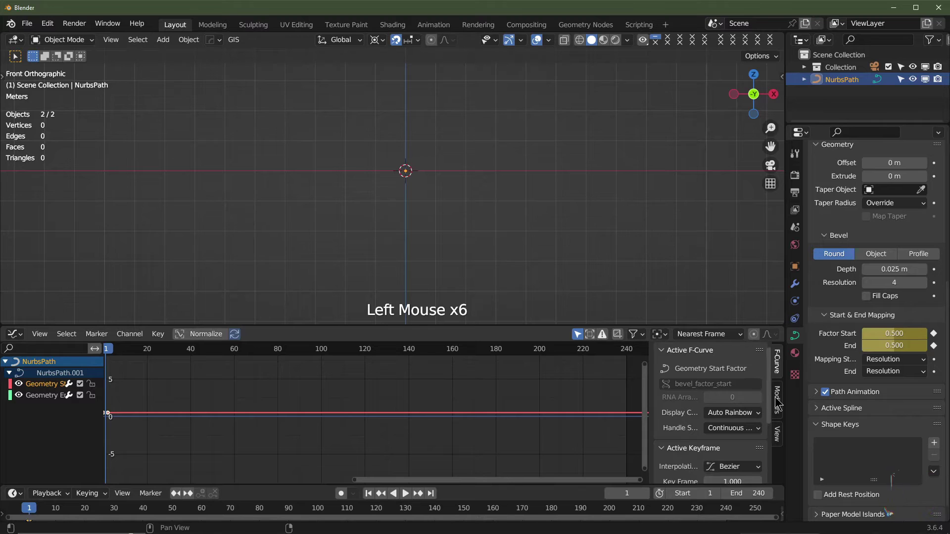
pyautogui.click(780, 397)
pyautogui.click(261, 417)
pyautogui.click(695, 358)
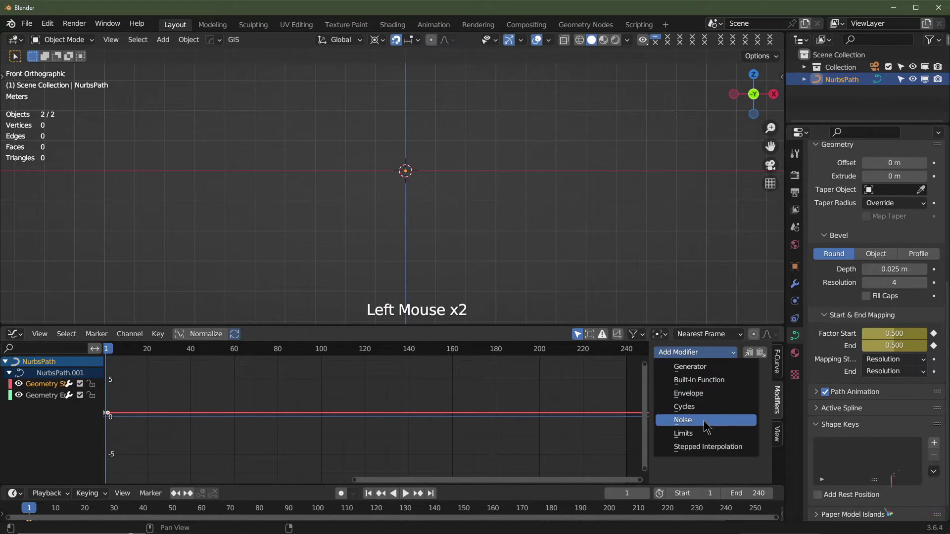
pyautogui.click(735, 417)
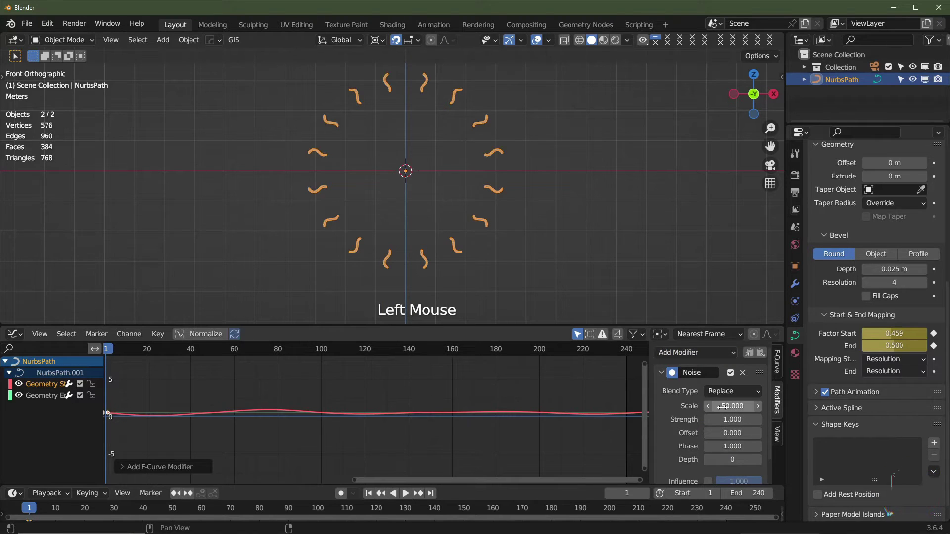
# - Play the animation to preview the erratic growth, then return to frame 1
pyautogui.press('space')
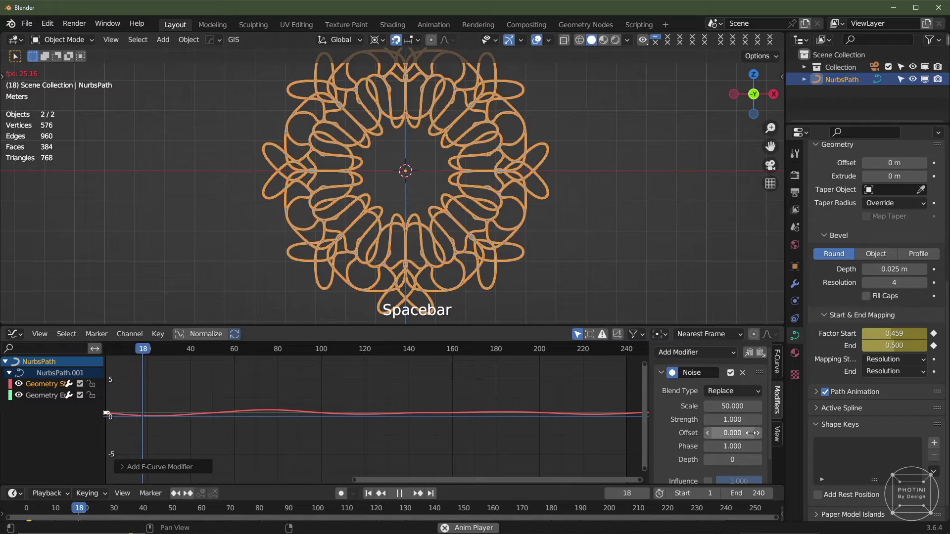
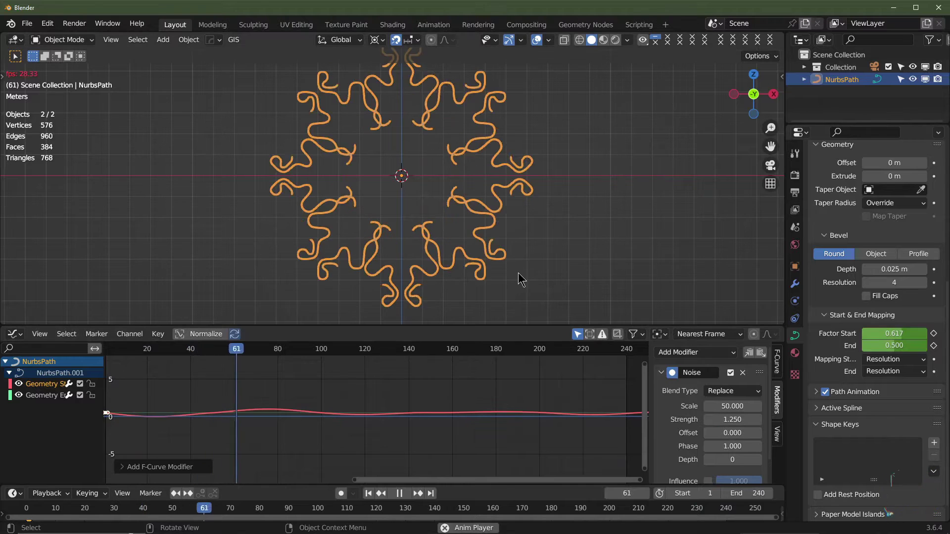
pyautogui.press('space')
pyautogui.click(652, 337)
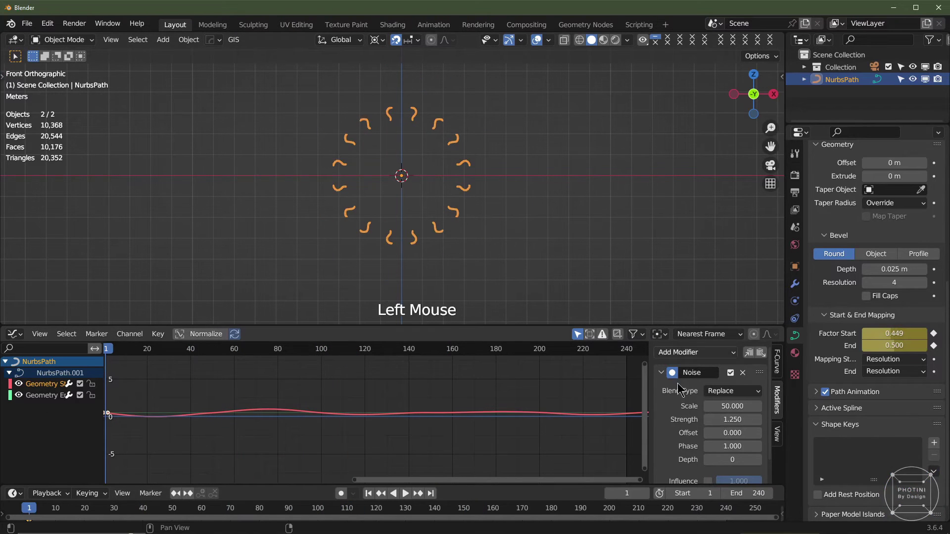
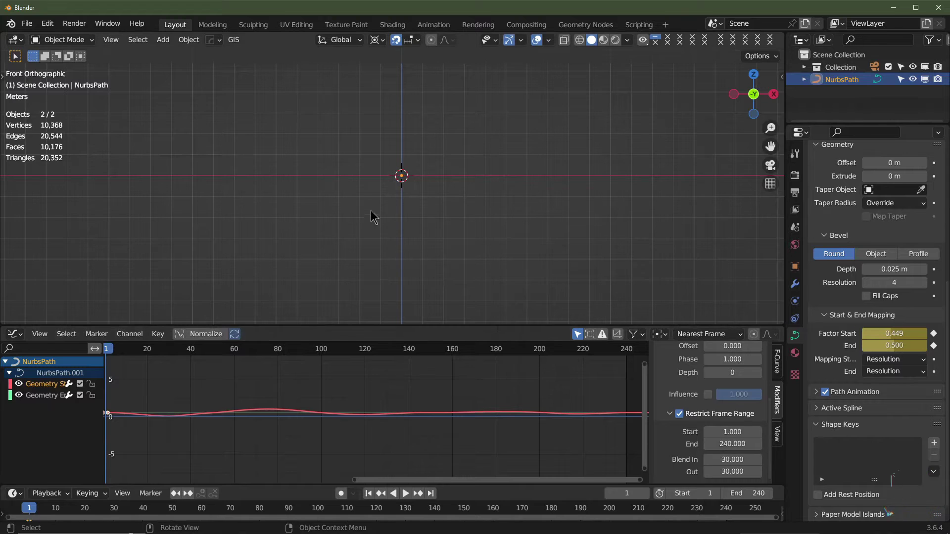
# - Restrict the noise to frames 1–240 with 30-frame blend in/out, copy it, and select the end factor curve
pyautogui.press('space')
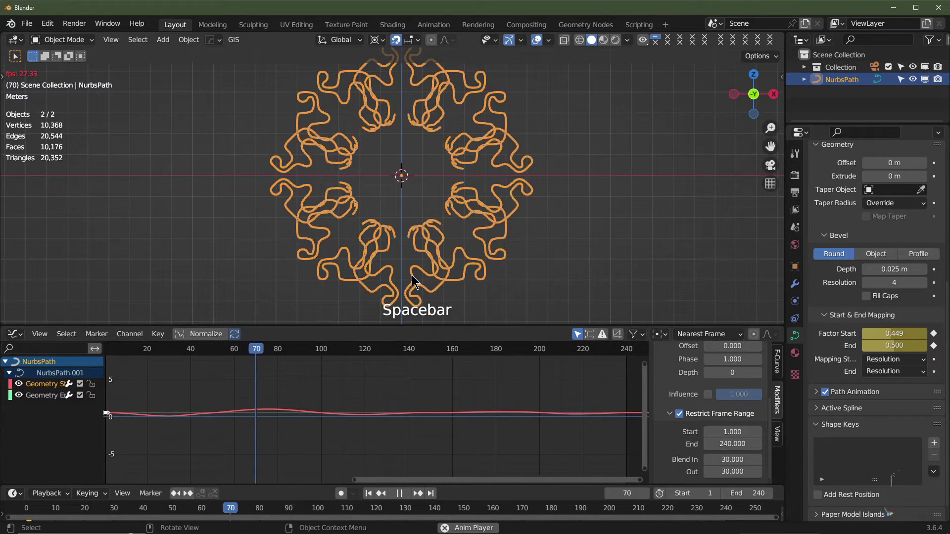
pyautogui.click(691, 425)
pyautogui.scroll(3)
pyautogui.scroll(3)
pyautogui.click(751, 355)
pyautogui.click(35, 401)
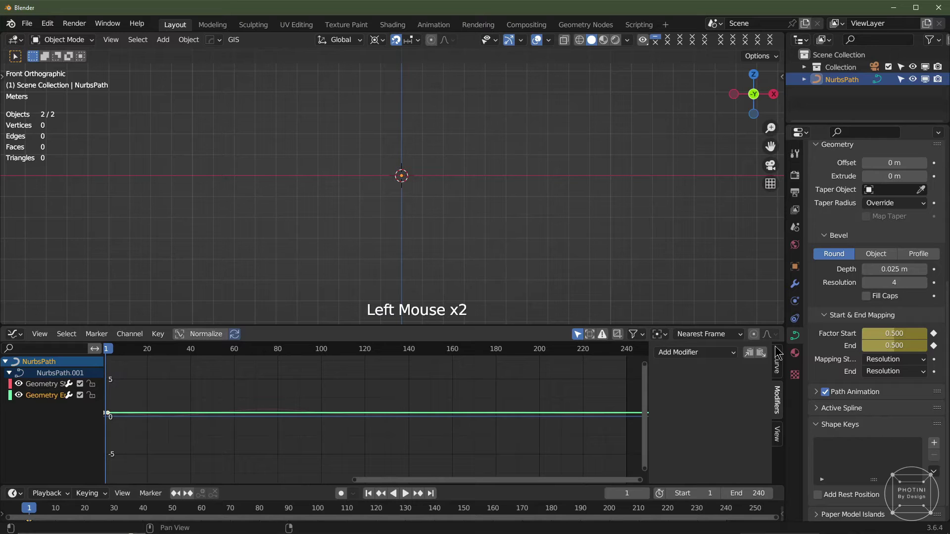
# - Paste the Noise modifier onto the end factor curve and preview both wobbles
pyautogui.click(768, 358)
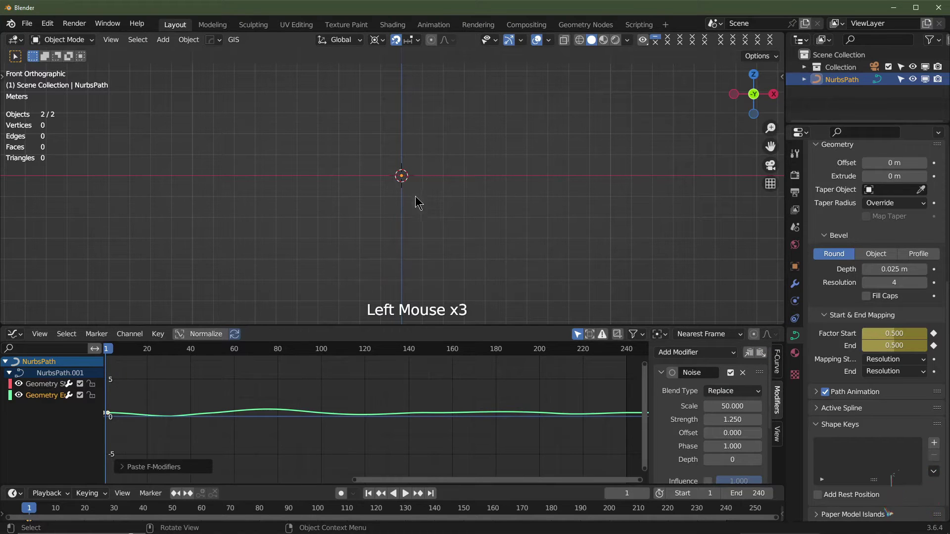
pyautogui.press('space')
pyautogui.press('space')
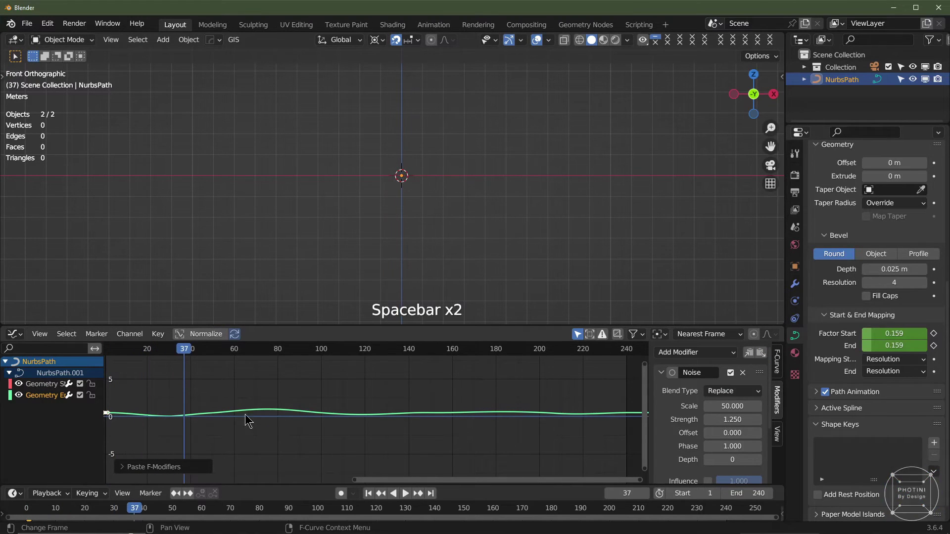
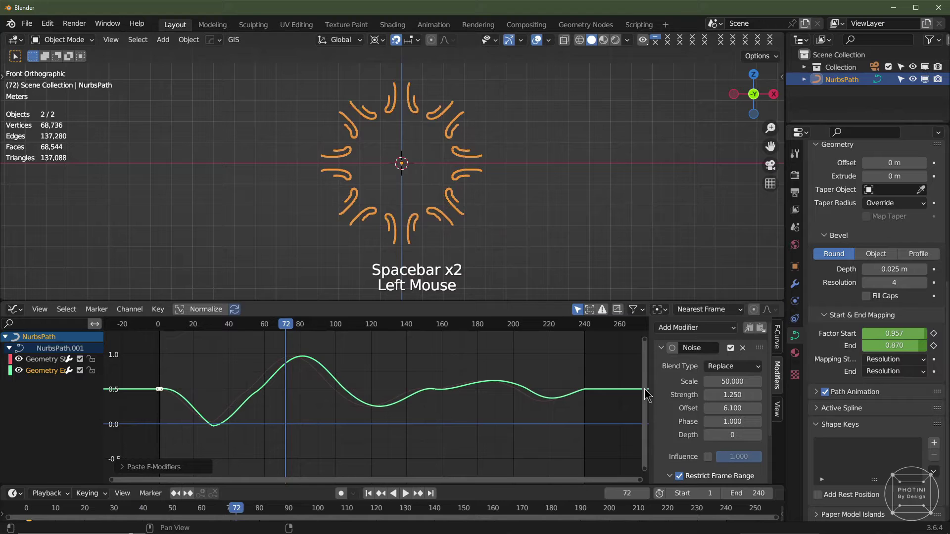
pyautogui.press('space')
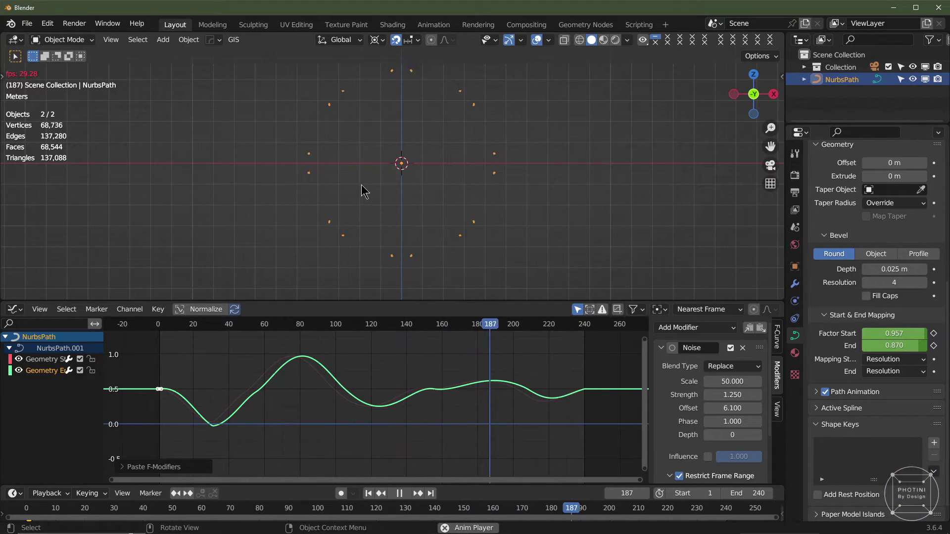
pyautogui.press('space')
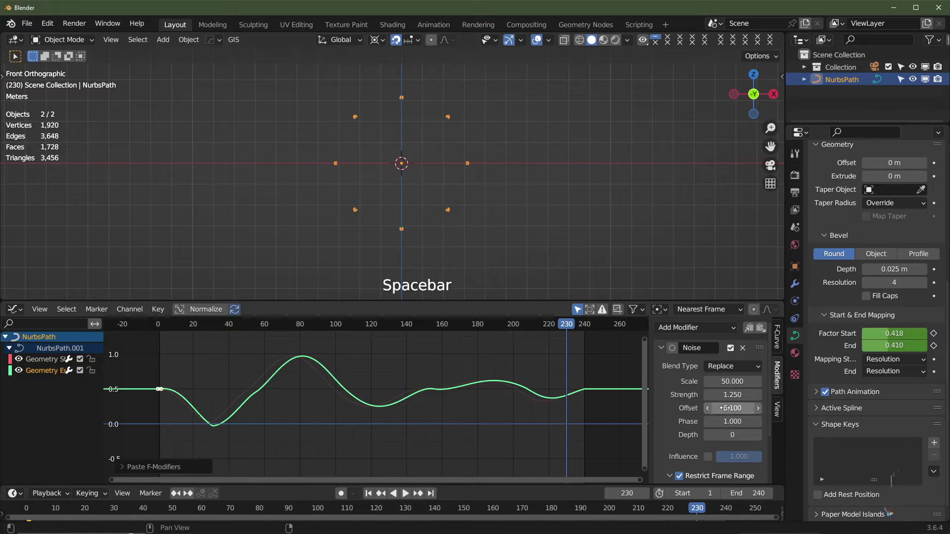
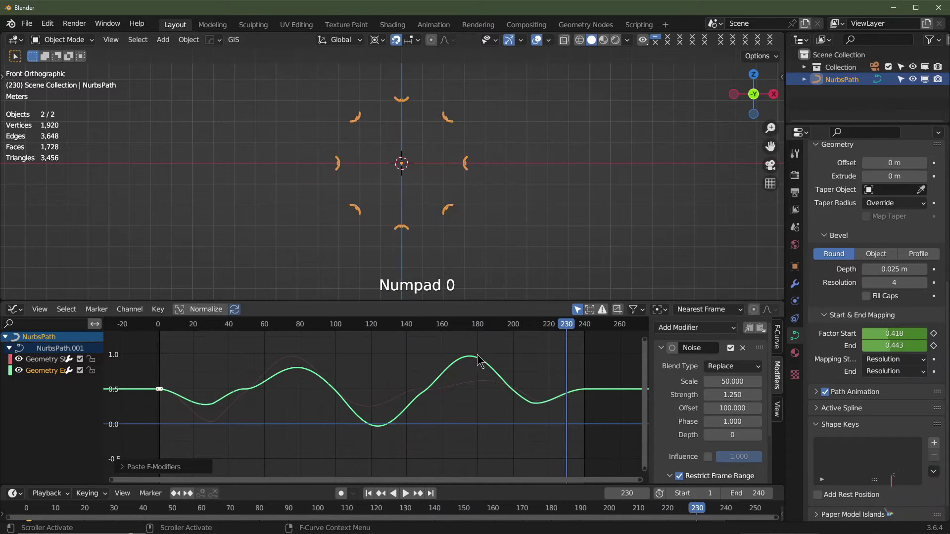
# - Preview the end-factor noise with offset 100, return to frame 1 and orbit into perspective
pyautogui.press('space')
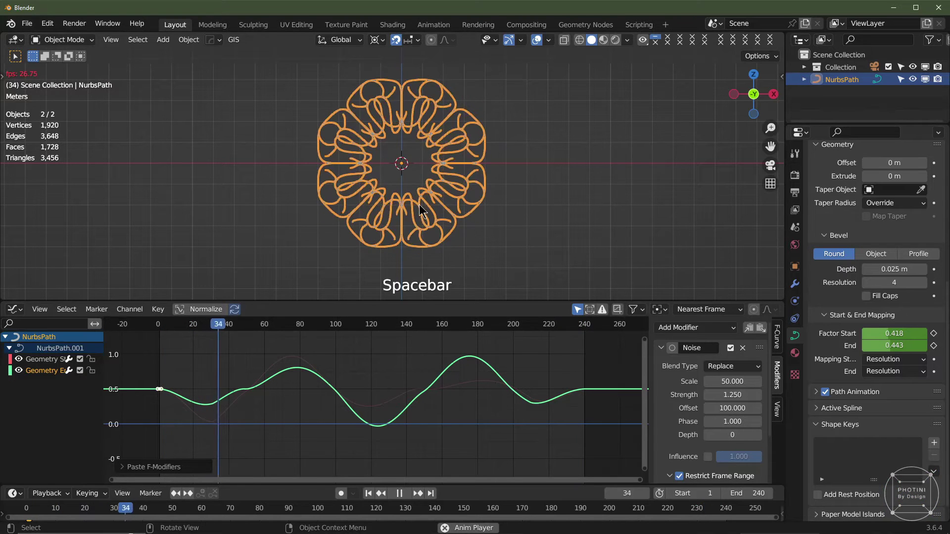
pyautogui.scroll(-3)
pyautogui.scroll(3)
pyautogui.press('space')
pyautogui.scroll(3)
pyautogui.click(370, 498)
pyautogui.middleClick(470, 178)
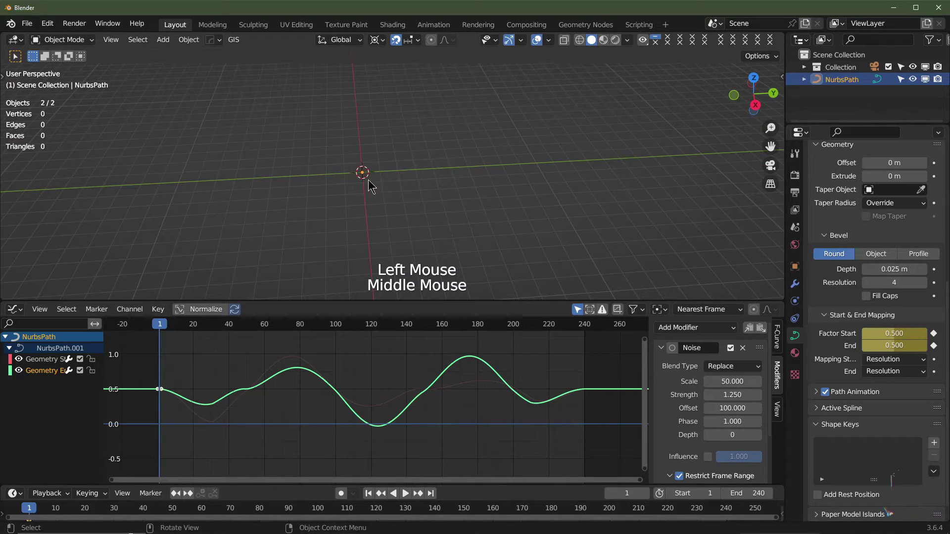
# - Duplicate the mandala curve shifted along Y and preview the layered animation while orbiting
pyautogui.press('shift+d')
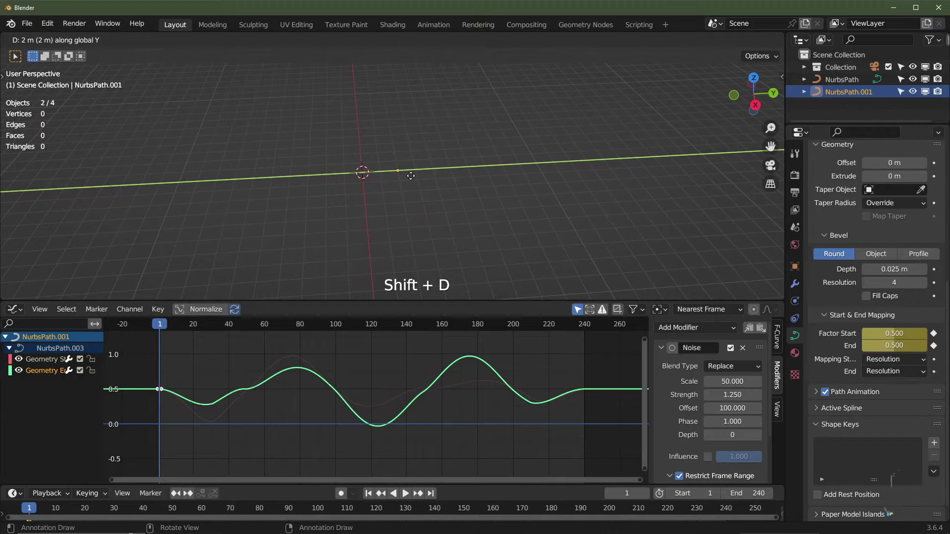
pyautogui.middleClick(467, 195)
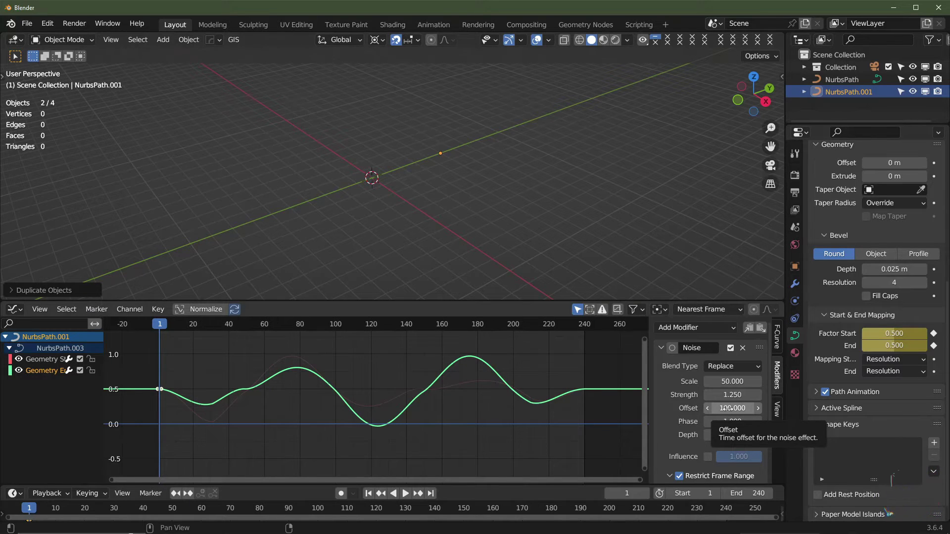
pyautogui.click(47, 365)
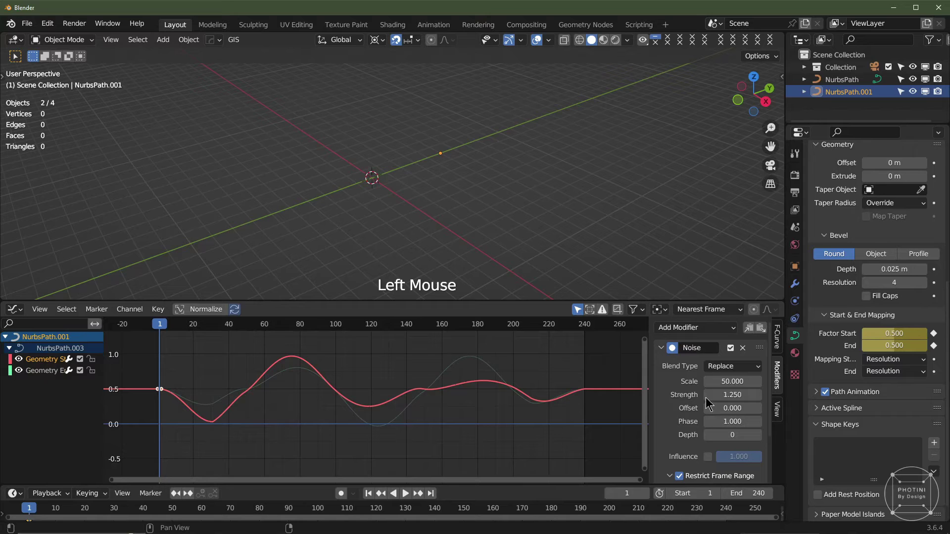
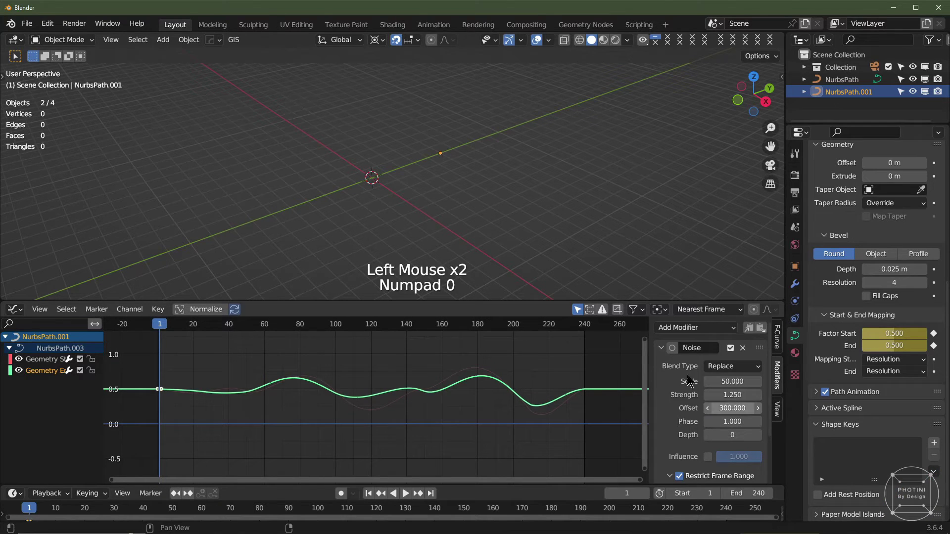
pyautogui.press('space')
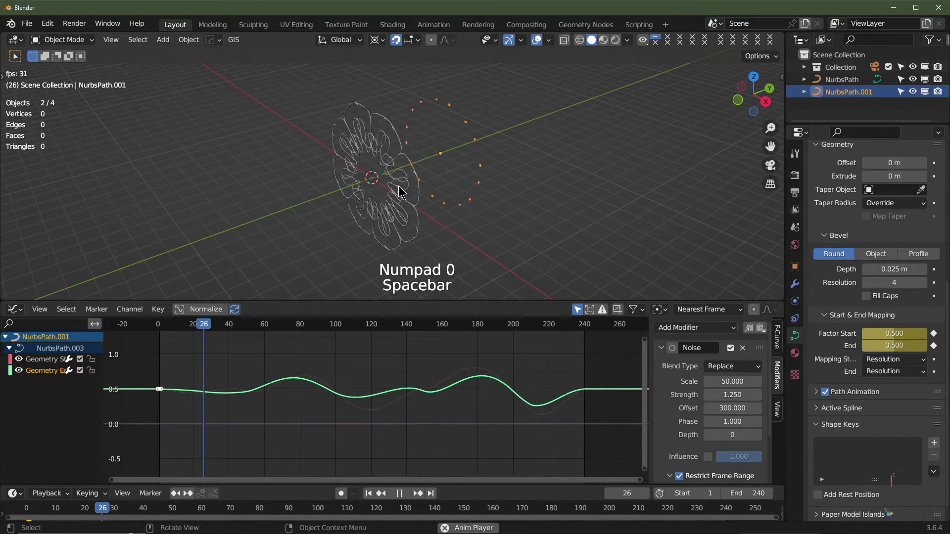
pyautogui.middleClick(457, 177)
pyautogui.scroll(3)
pyautogui.middleClick(479, 185)
pyautogui.scroll(-3)
pyautogui.press('space')
pyautogui.middleClick(444, 216)
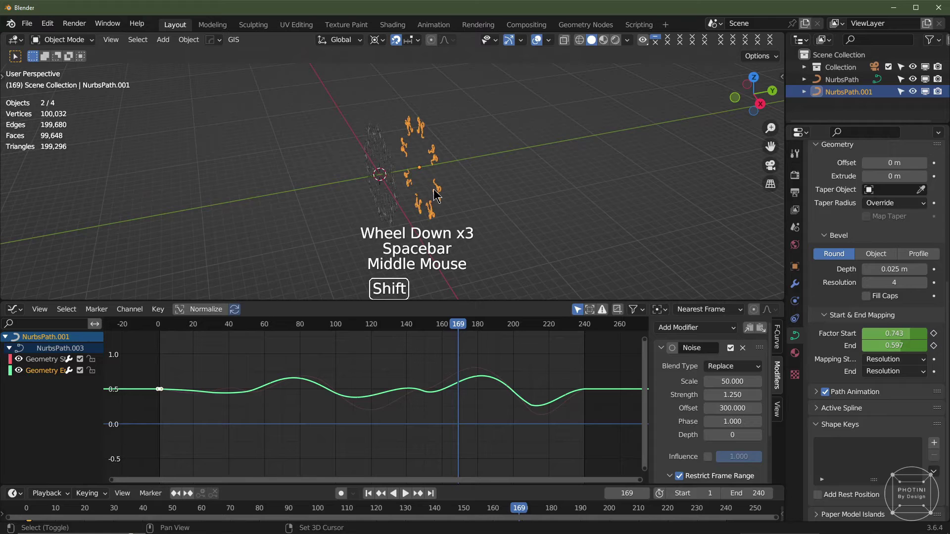
# - Duplicate again as NurbsPath.002 with start-factor noise offset 400 and end-factor offset 500
pyautogui.press('shift+d')
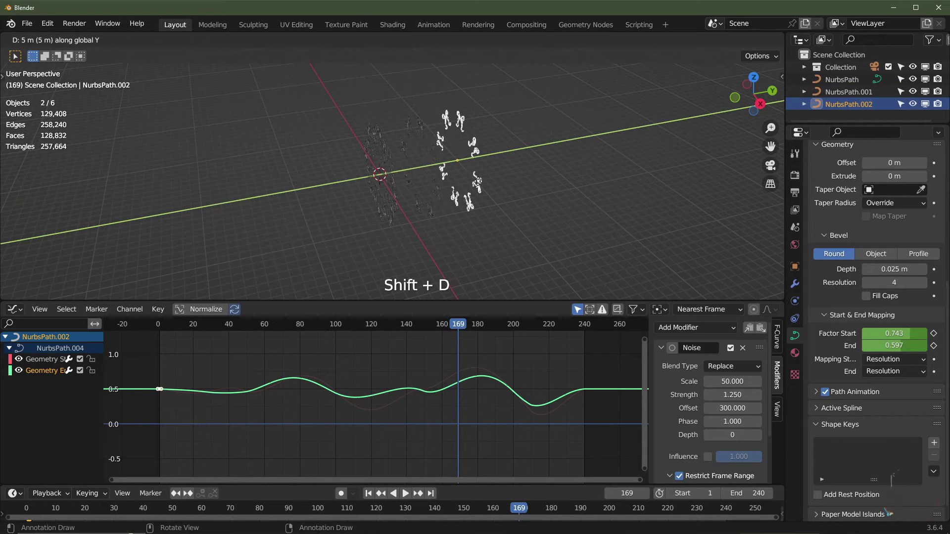
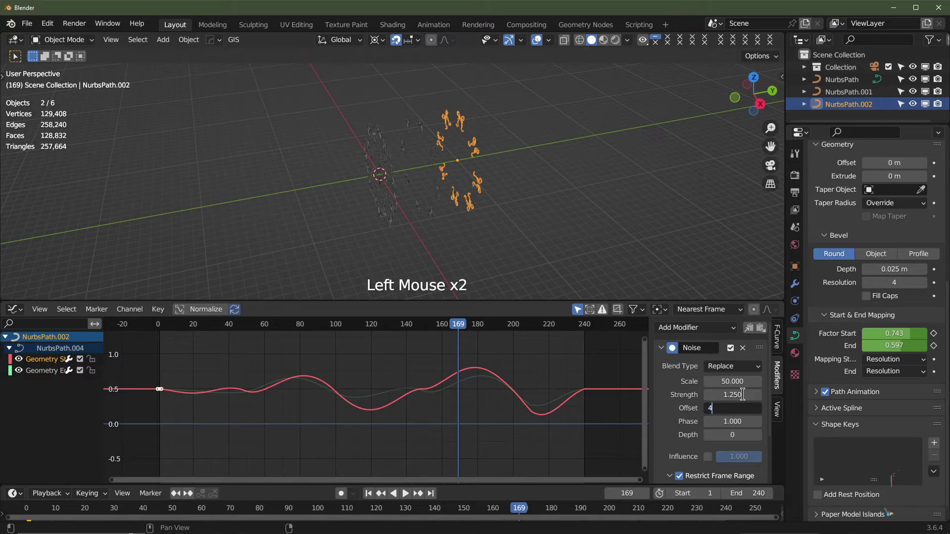
pyautogui.press('KP_0')
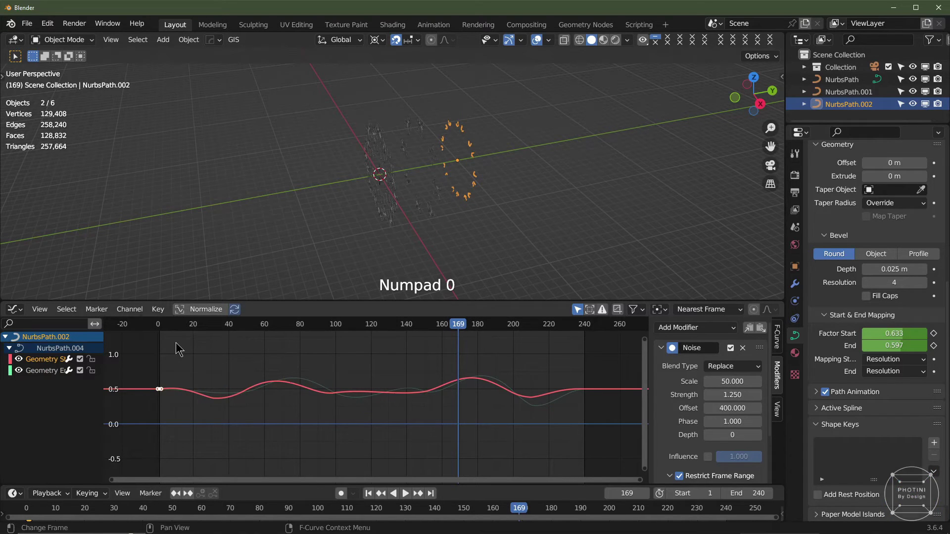
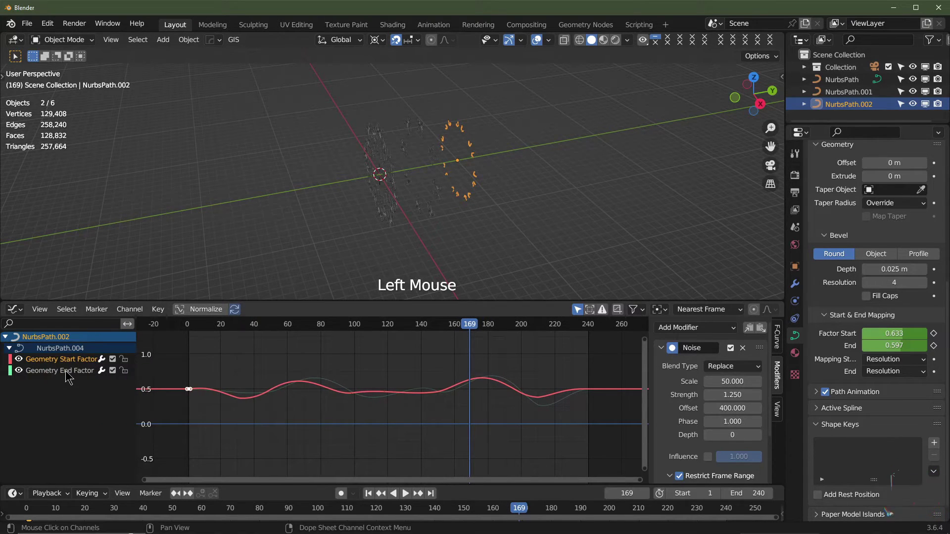
pyautogui.click(70, 375)
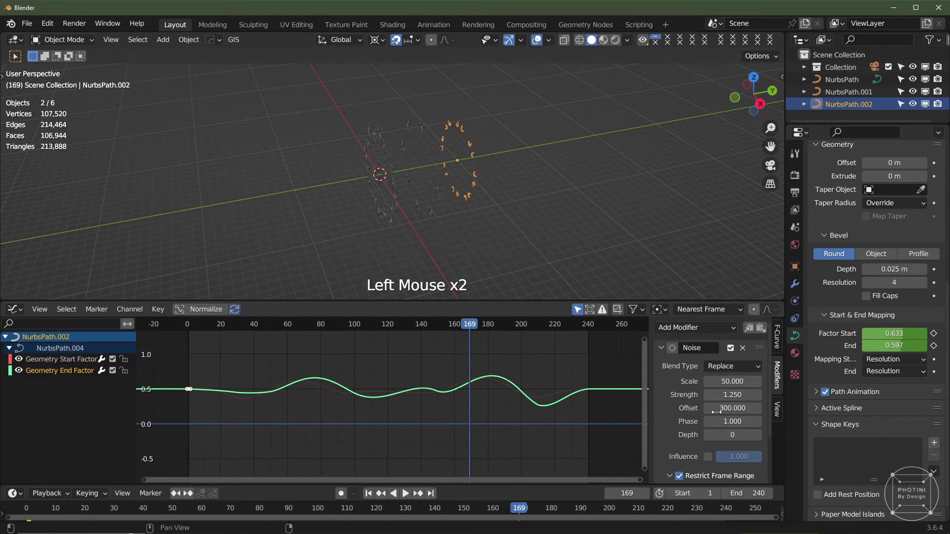
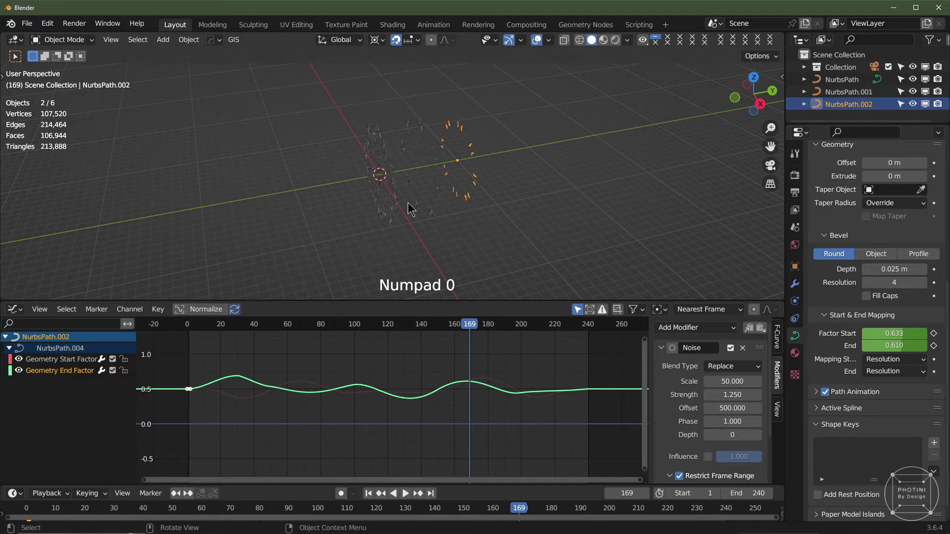
pyautogui.middleClick(435, 207)
pyautogui.middleClick(497, 206)
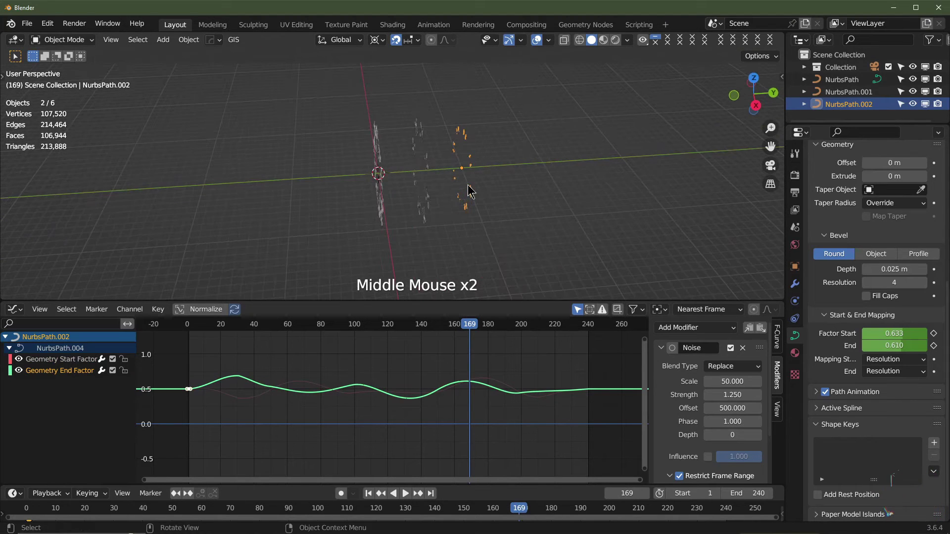
# - Duplicate further curve layers along Y and give their start/end factor noise offsets like 700 and 800
pyautogui.press('shift+d')
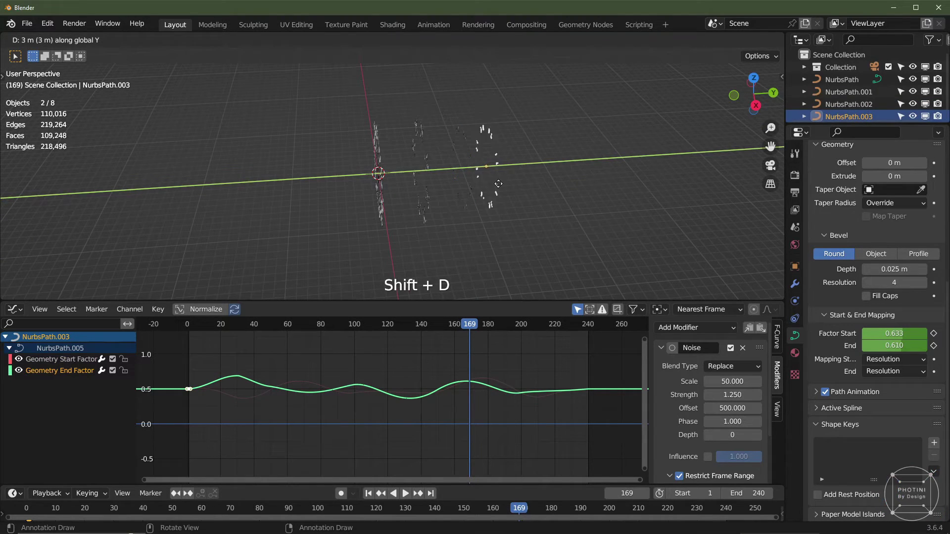
pyautogui.middleClick(571, 200)
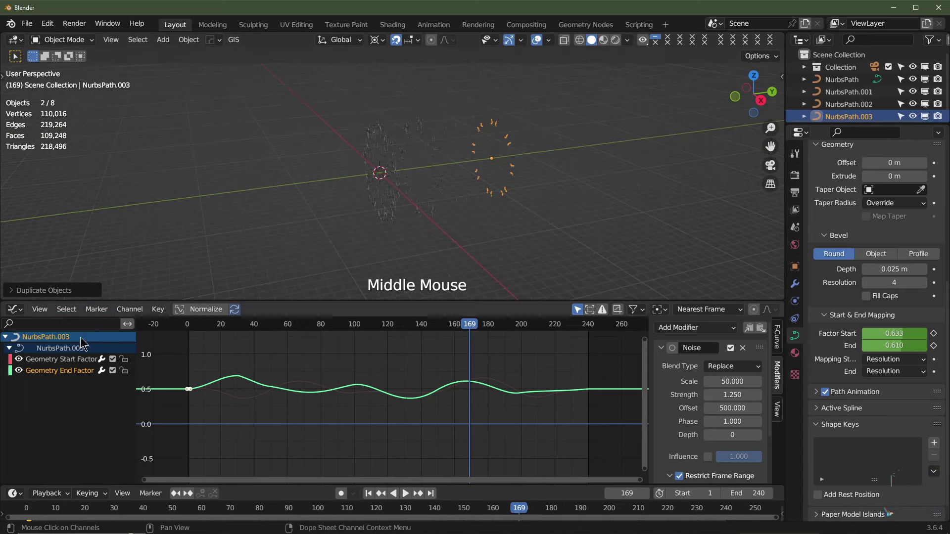
pyautogui.click(82, 360)
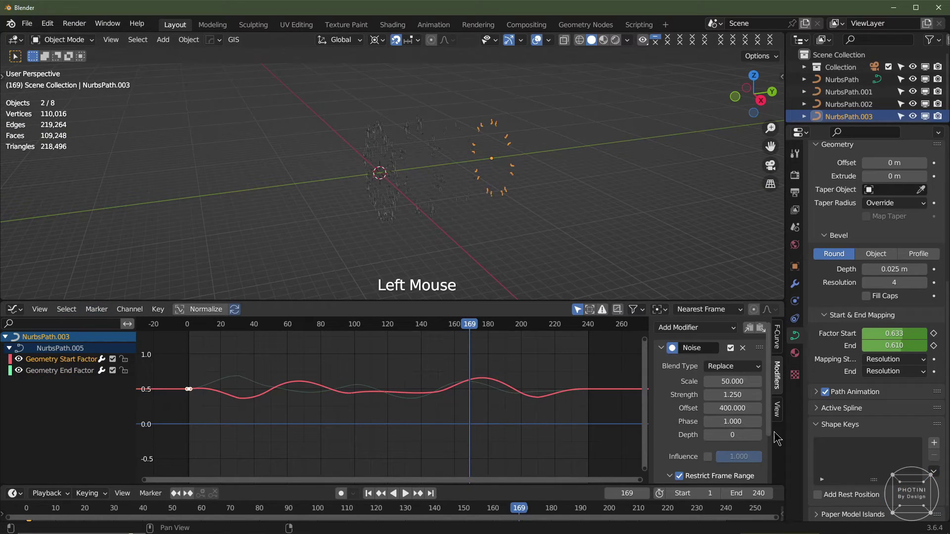
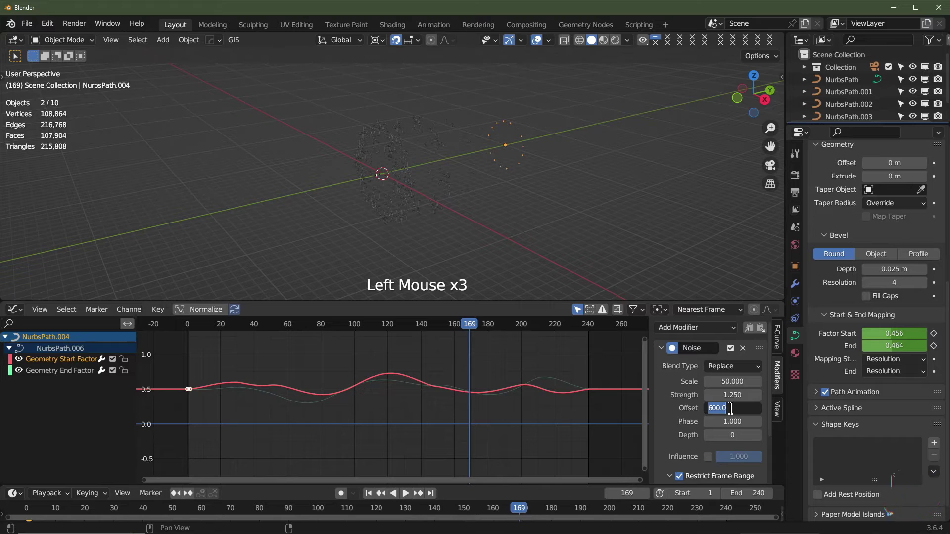
pyautogui.press('KP_0')
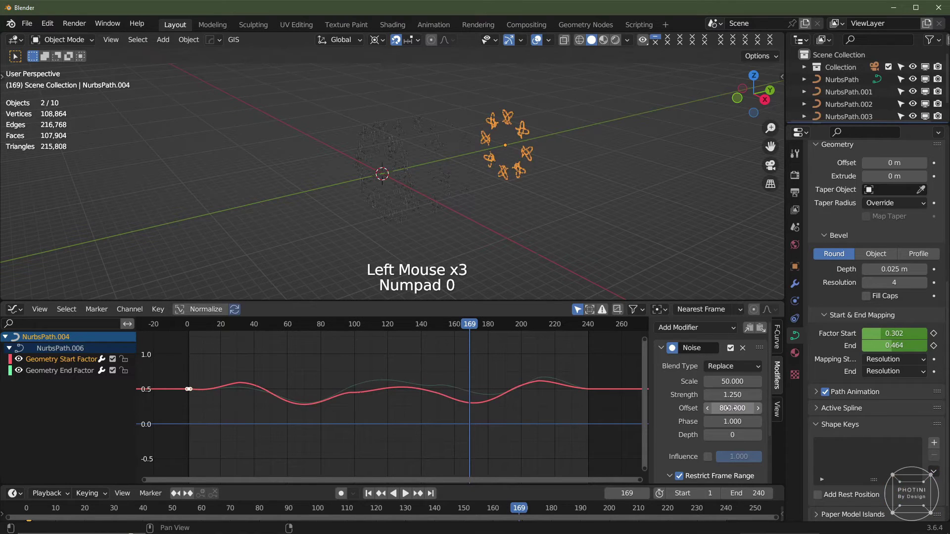
pyautogui.click(63, 380)
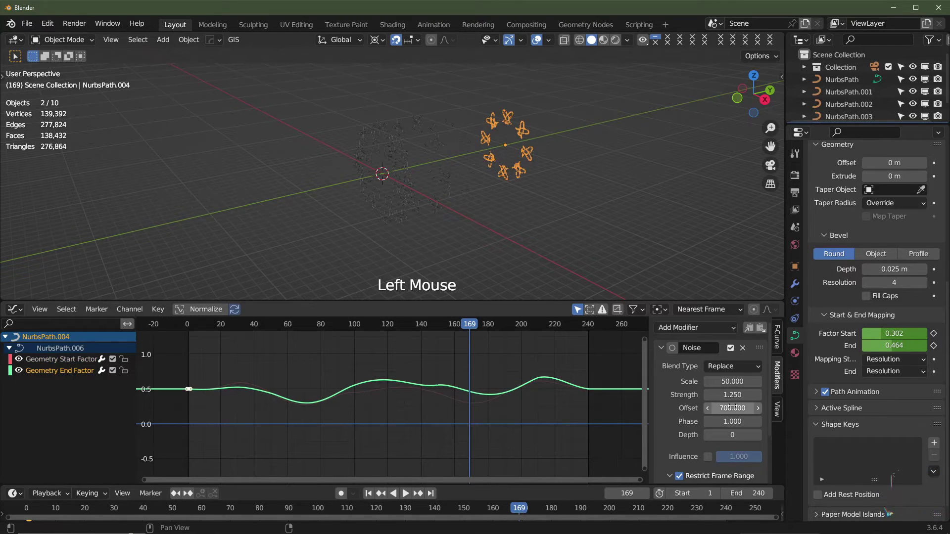
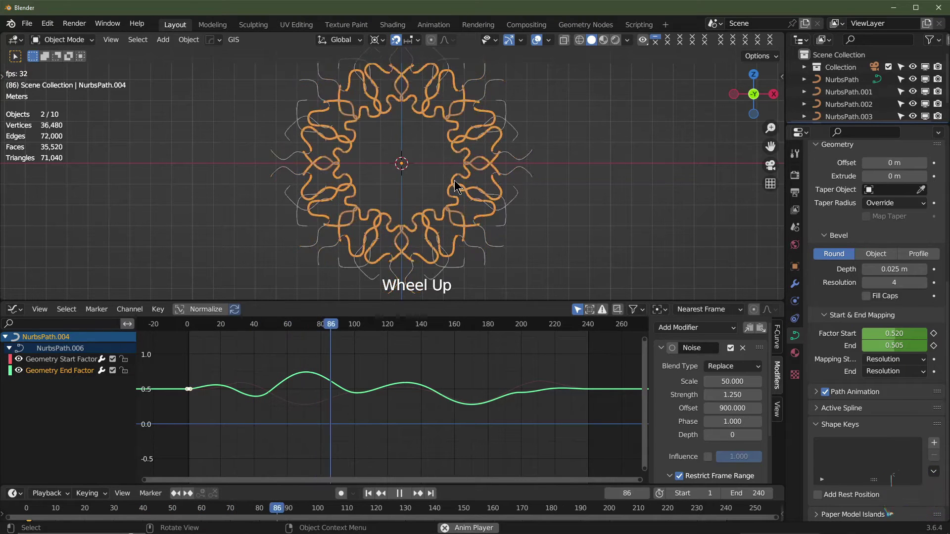
# - Add a point light moved along Y, colored blue at 500 W, and preview with rendered shading
pyautogui.press('space')
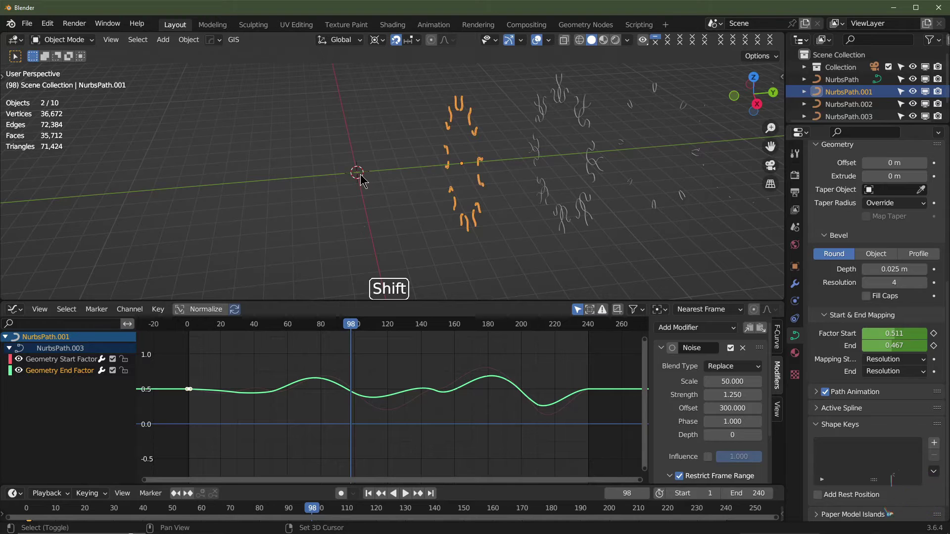
pyautogui.press('shift+a')
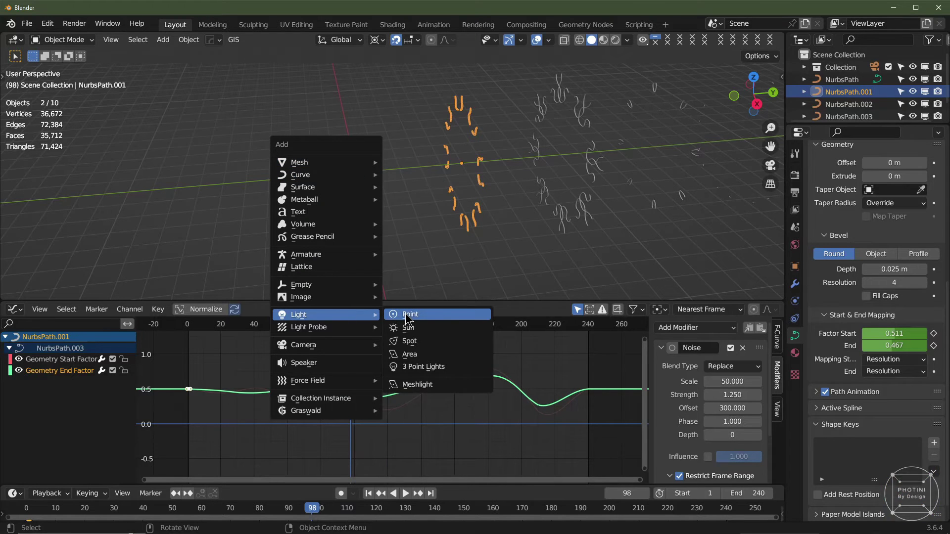
pyautogui.press('g')
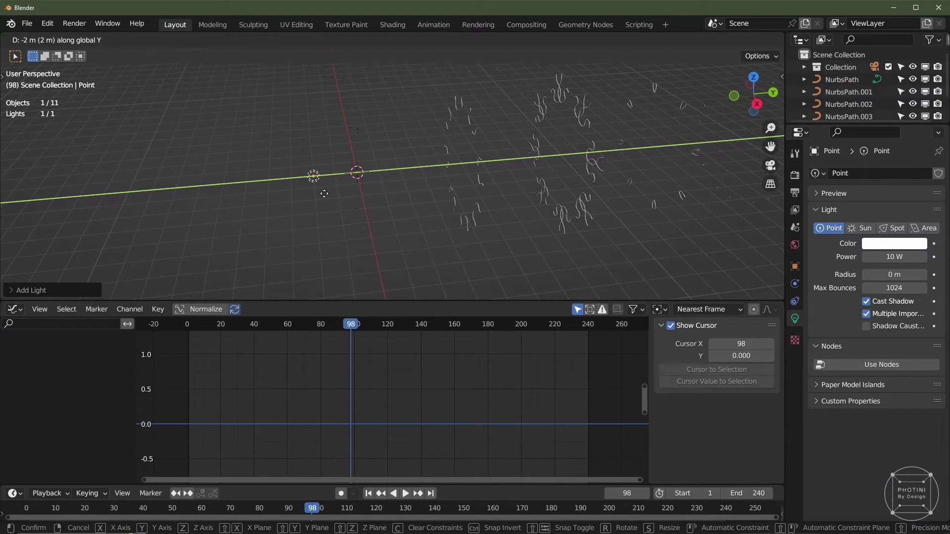
pyautogui.press('space')
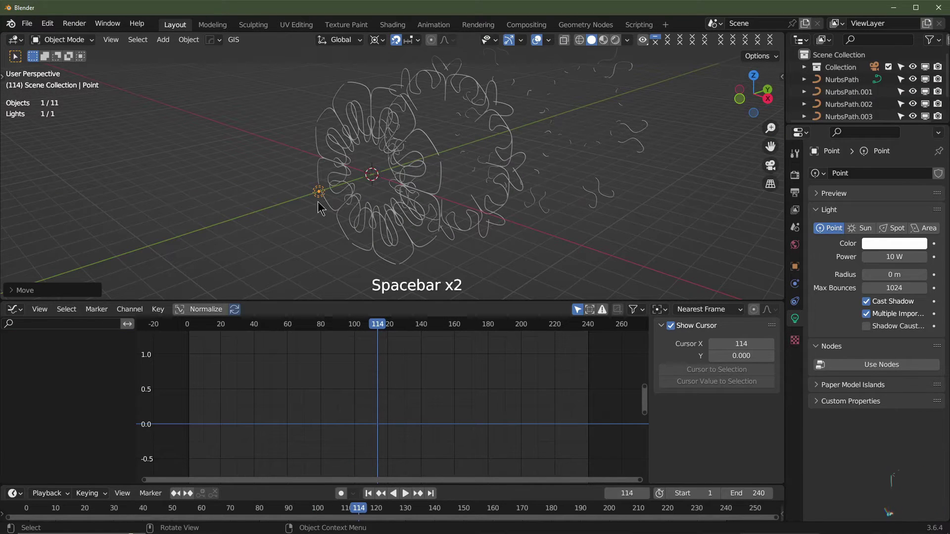
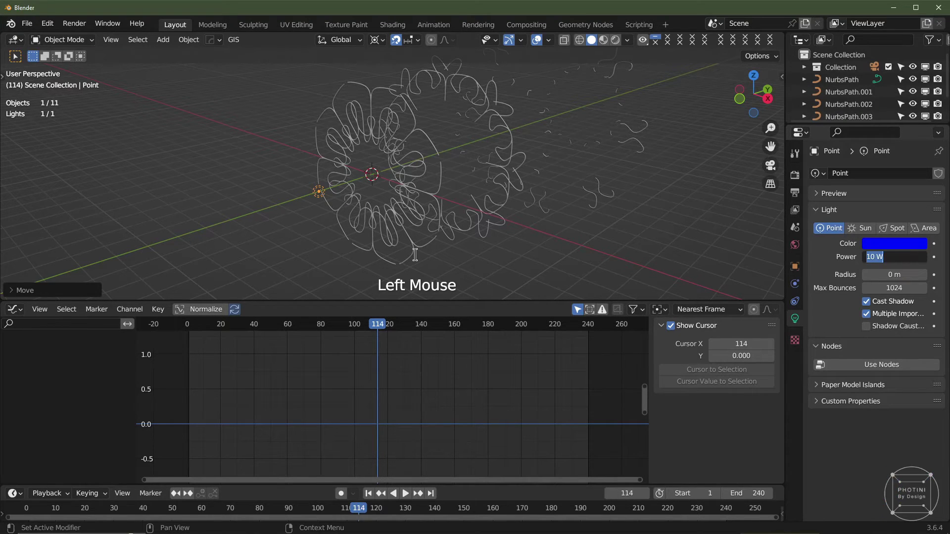
pyautogui.press('KP_0')
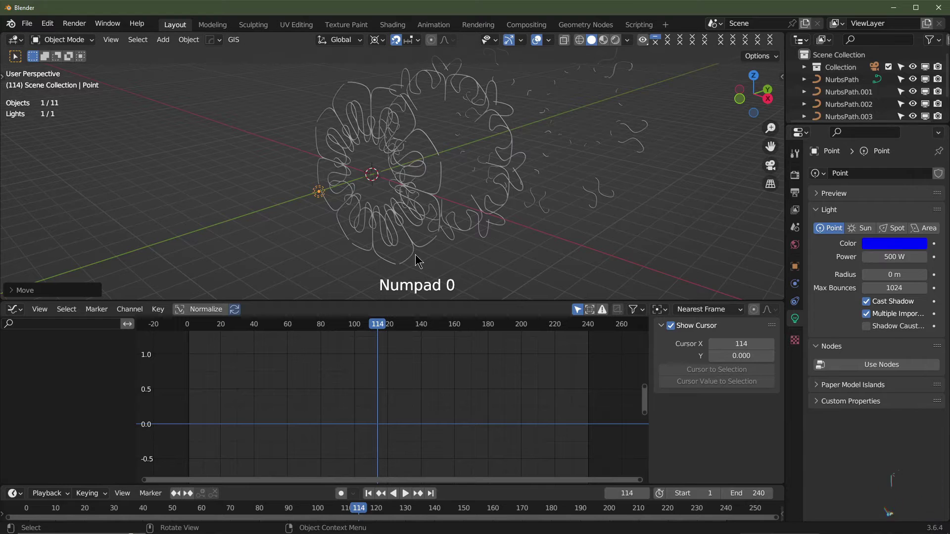
pyautogui.click(314, 219)
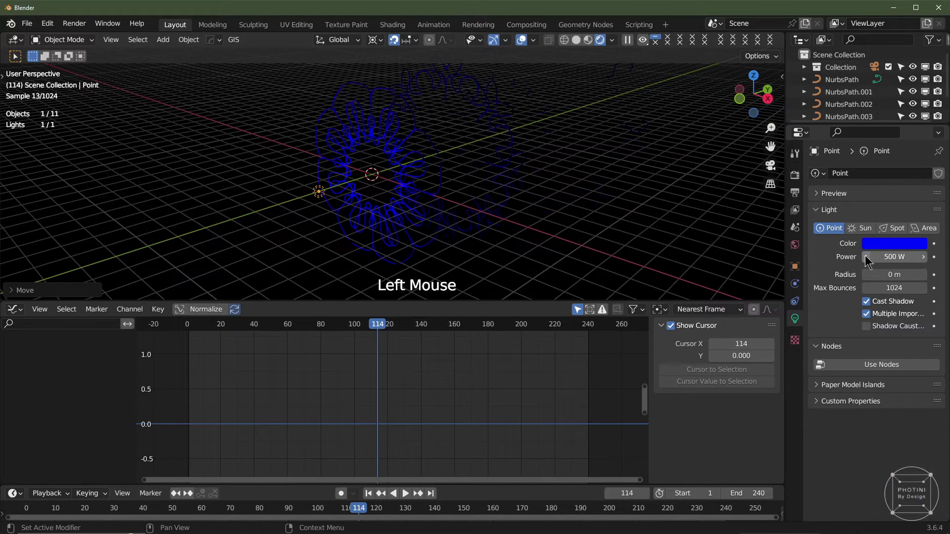
# - Switch the render engine to Eevee, look through the camera, and select the base NurbsPath curve
pyautogui.click(799, 177)
pyautogui.click(884, 174)
pyautogui.middleClick(424, 239)
pyautogui.click(541, 44)
pyautogui.middleClick(450, 242)
pyautogui.press('KP_0')
pyautogui.scroll(-3)
pyautogui.scroll(3)
pyautogui.click(558, 271)
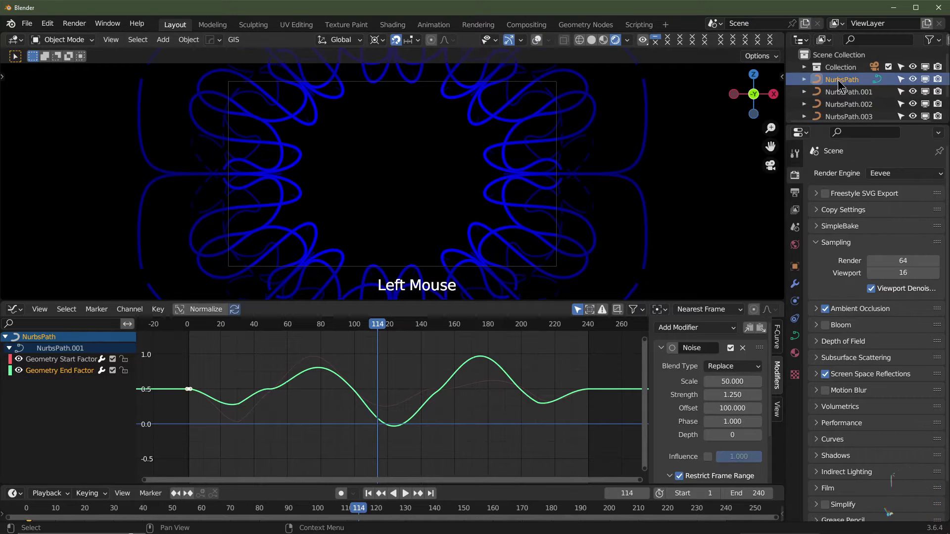
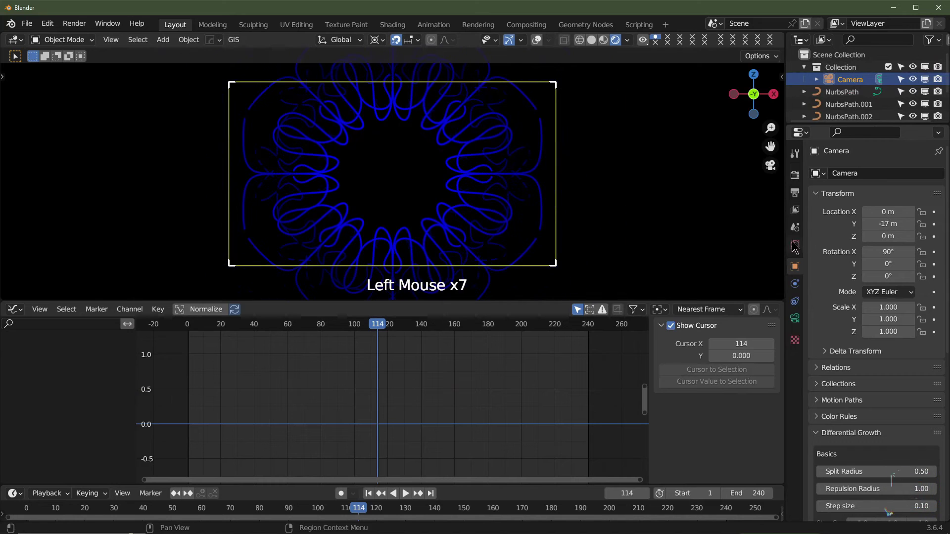
# - Set the camera's focal length to 70 mm in its lens settings
pyautogui.click(802, 328)
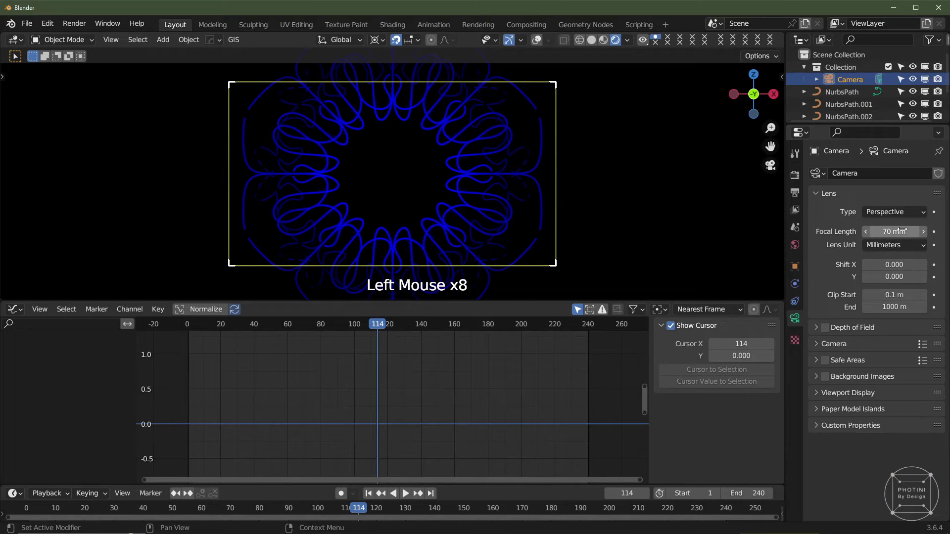
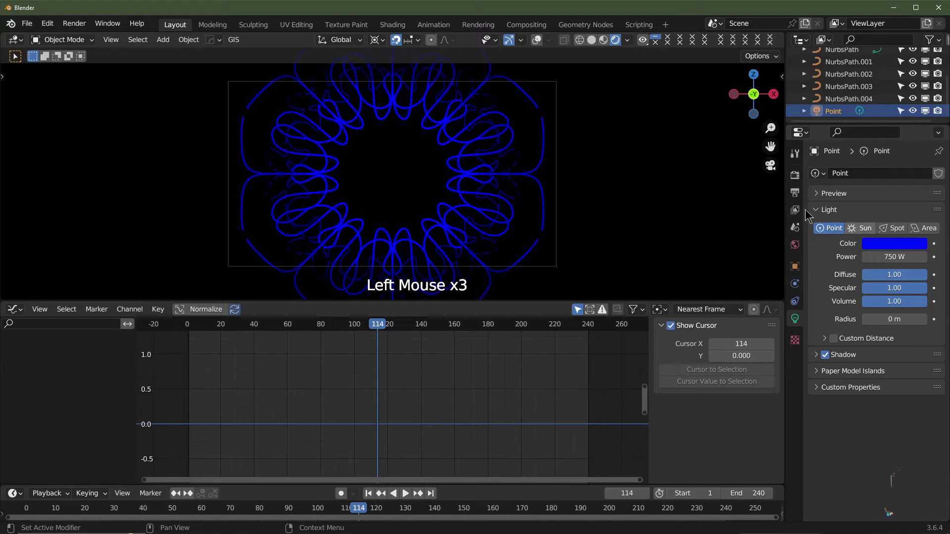
# - In Right Ortho view, duplicate the 750 W point light twice along Y and colour Point.002 pink
pyautogui.middleClick(597, 194)
pyautogui.click(565, 44)
pyautogui.click(593, 47)
pyautogui.middleClick(443, 175)
pyautogui.press('KP_3')
pyautogui.scroll(-3)
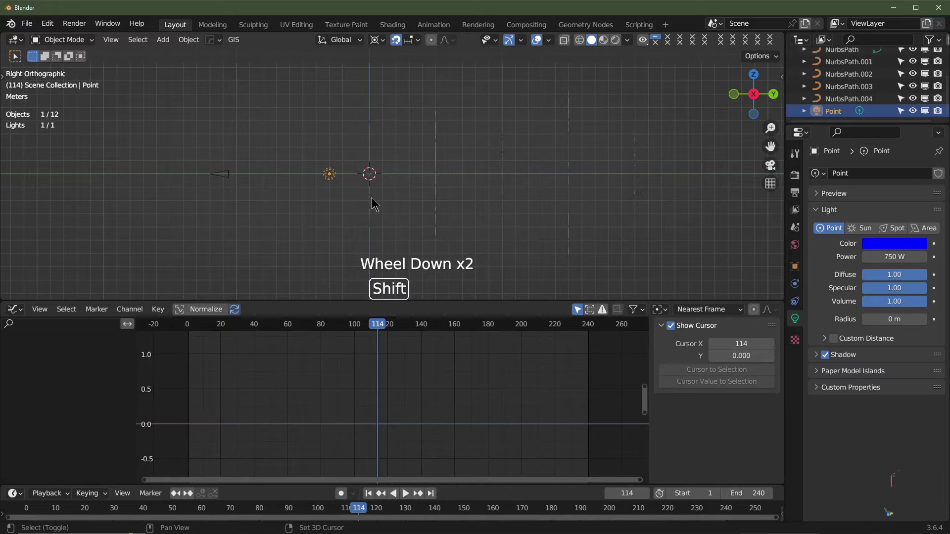
pyautogui.press('shift+d')
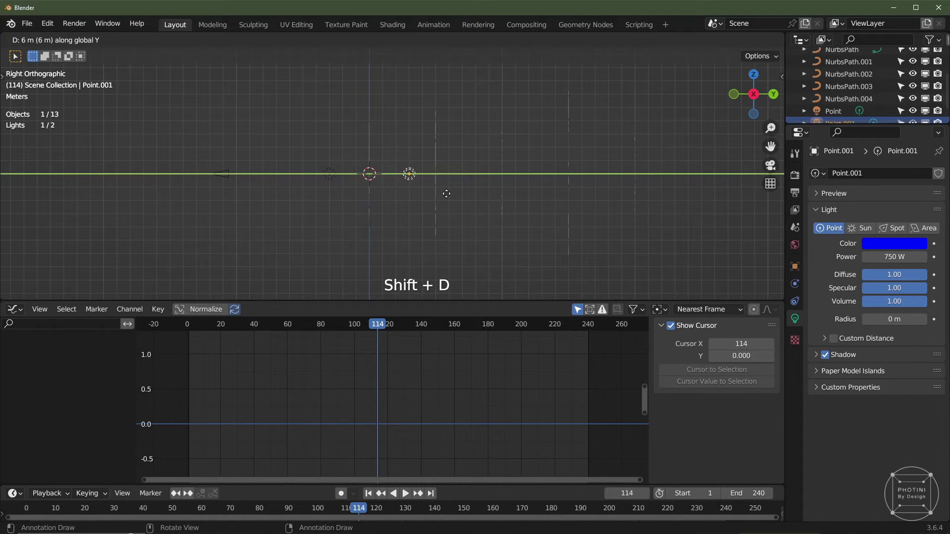
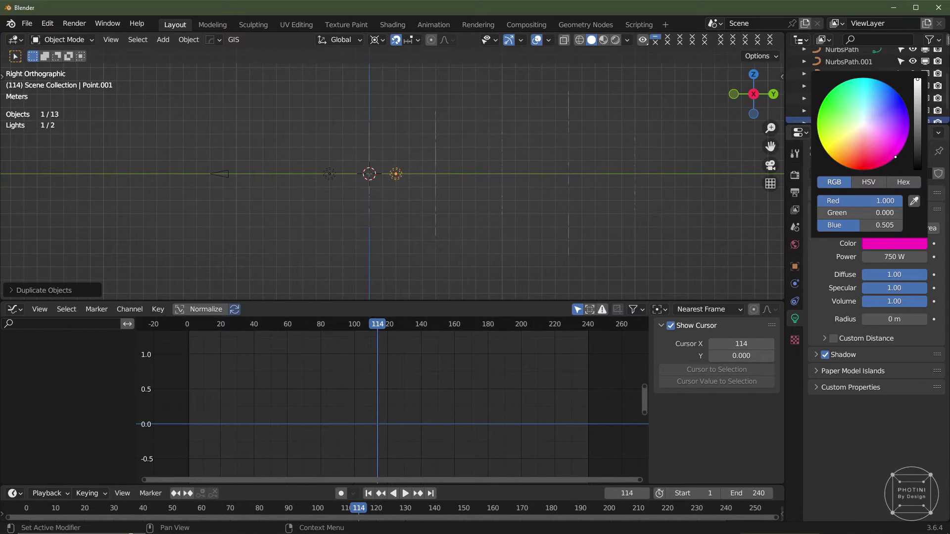
pyautogui.press('shift+d')
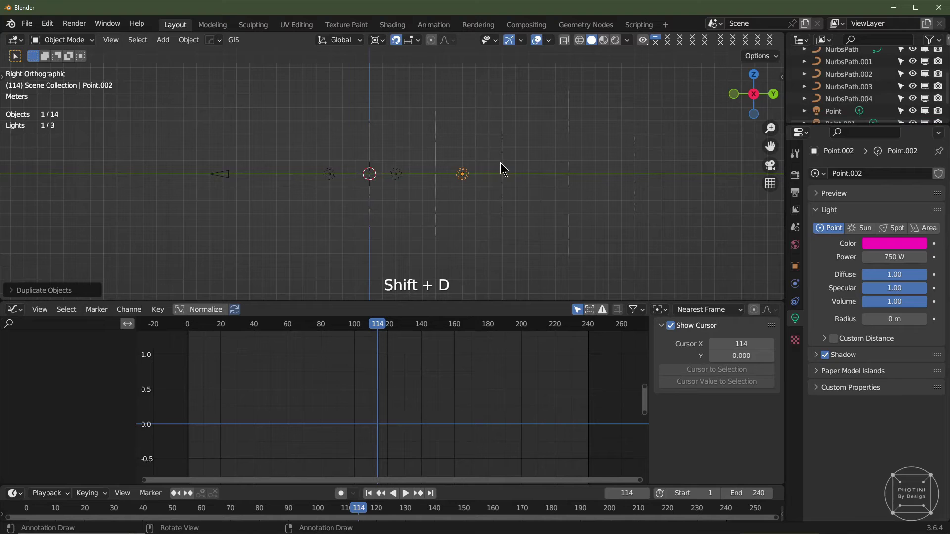
pyautogui.click(899, 252)
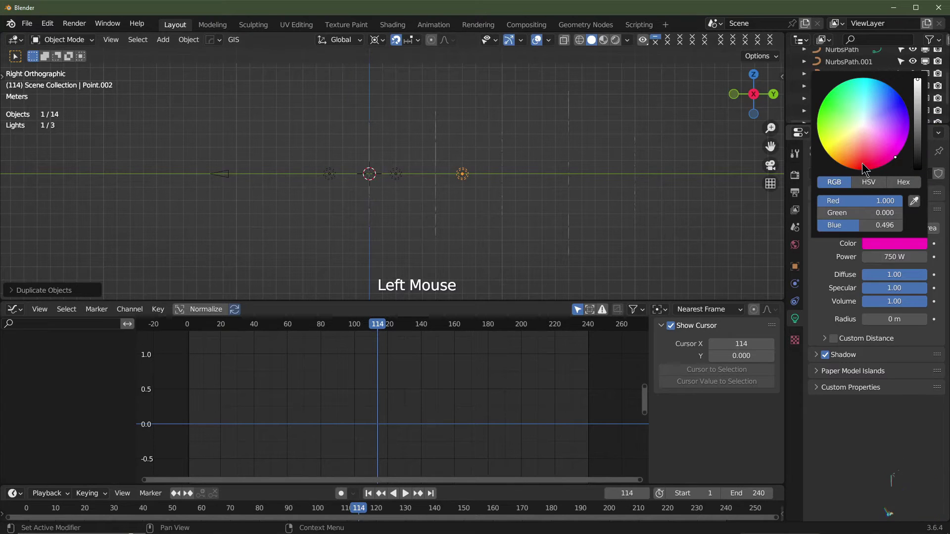
# - Duplicate two more lights along Y, colouring them orange and cyan, then look through the camera
pyautogui.press('shift+d')
pyautogui.click(871, 226)
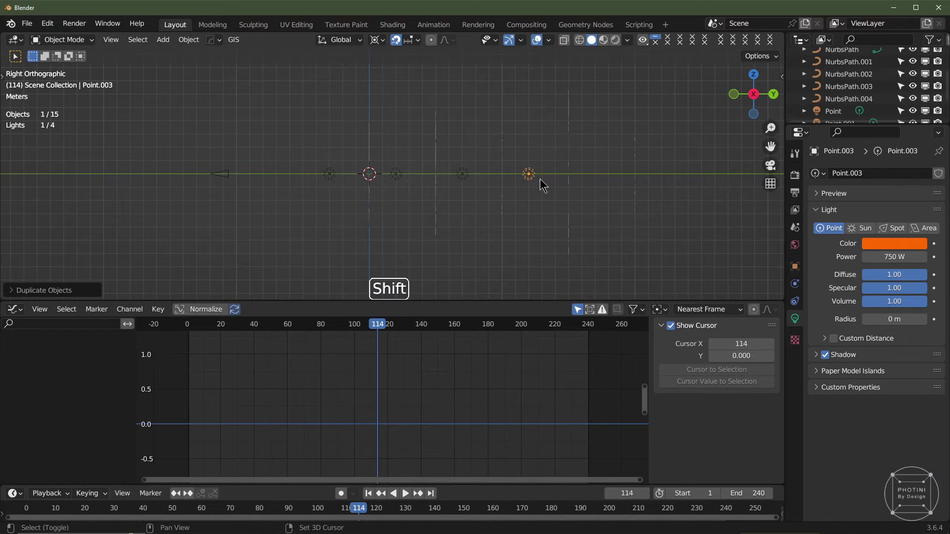
pyautogui.press('shift+d')
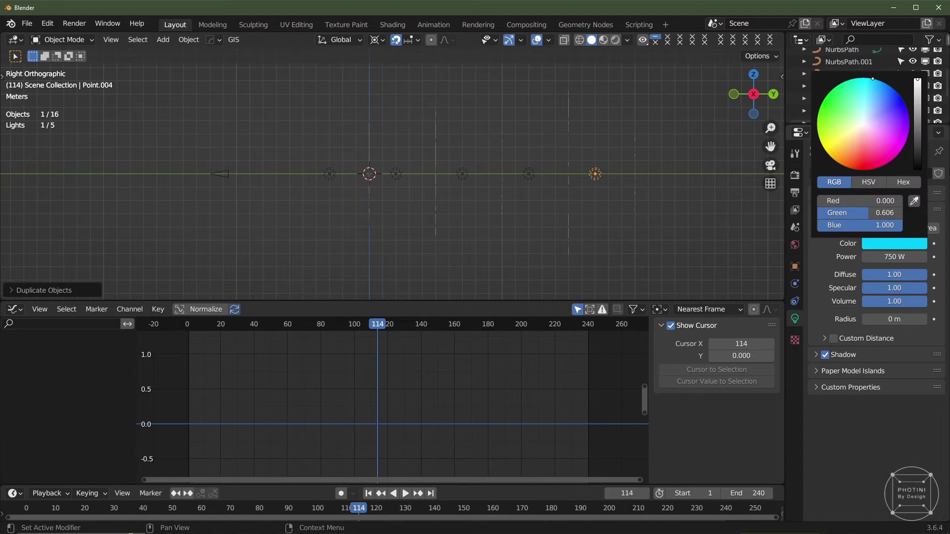
pyautogui.scroll(-3)
pyautogui.press('KP_0')
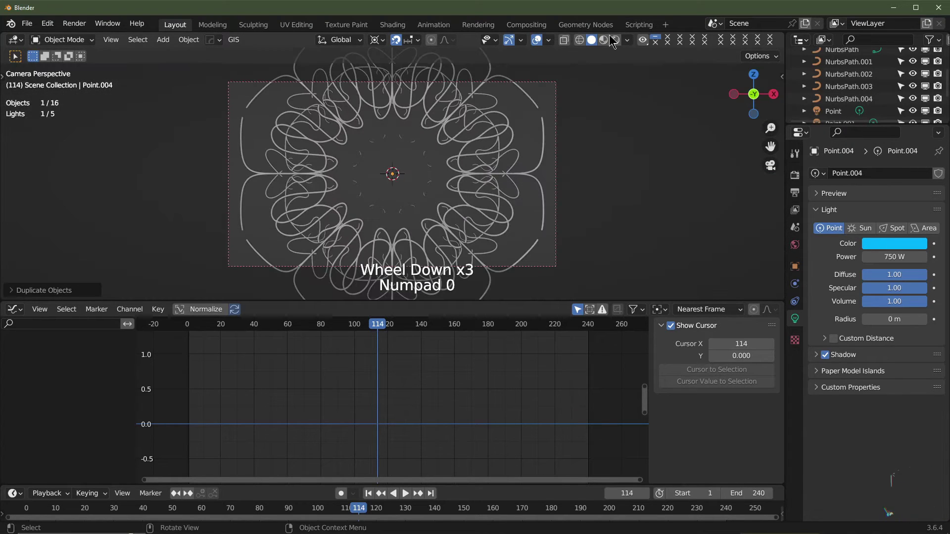
# - Preview the animation playback and return to frame 1 looking through the camera
pyautogui.click(618, 42)
pyautogui.press('space')
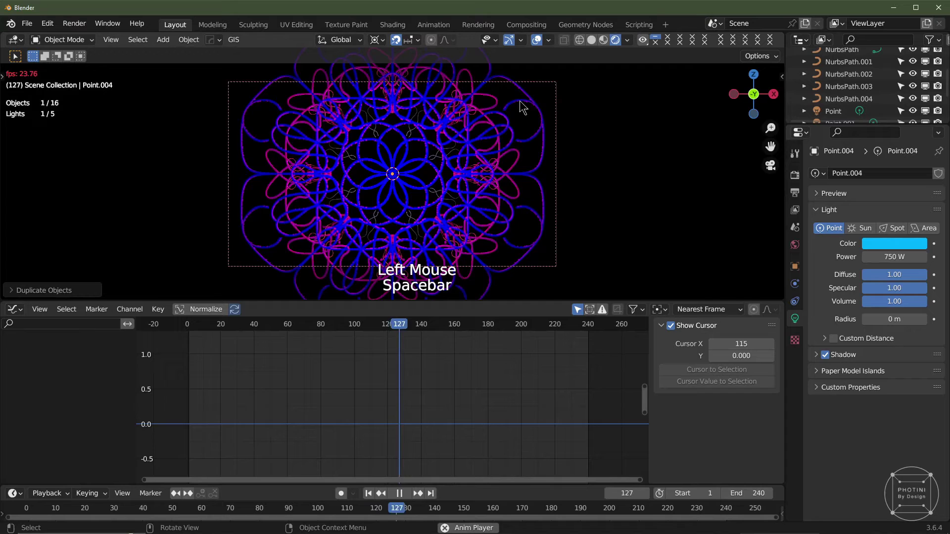
pyautogui.click(542, 43)
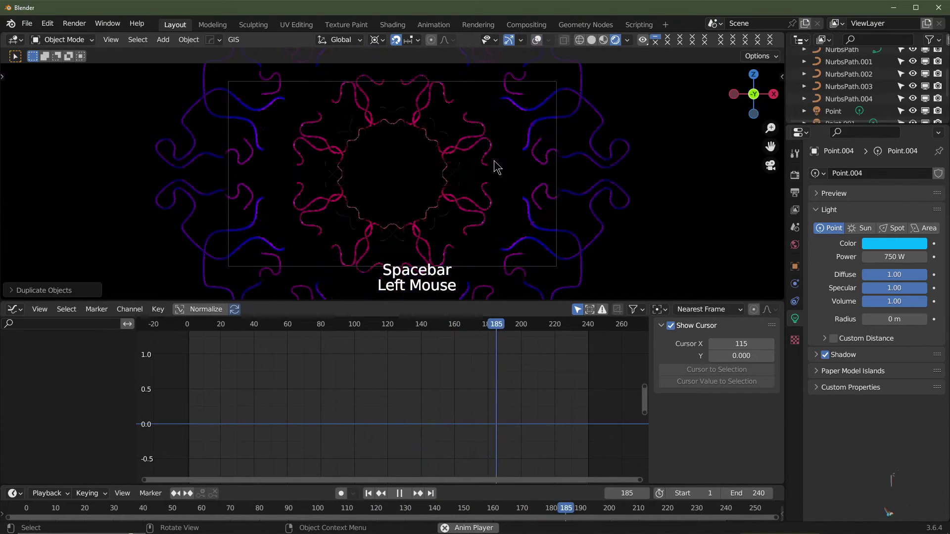
pyautogui.scroll(3)
pyautogui.press('space')
pyautogui.scroll(-3)
pyautogui.press('space')
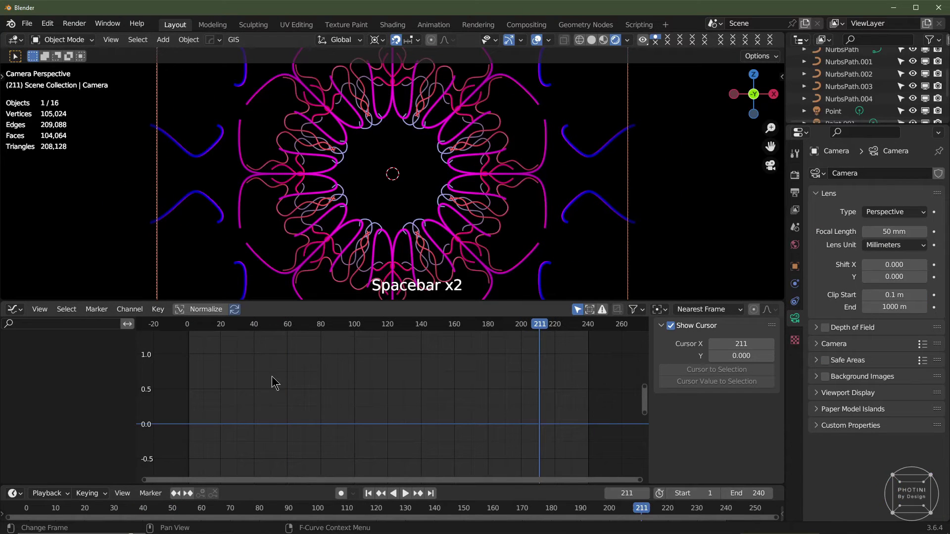
# - Keyframe the camera's Location X at frame 1 in its Object properties
pyautogui.click(375, 495)
pyautogui.scroll(-3)
pyautogui.scroll(3)
pyautogui.click(801, 269)
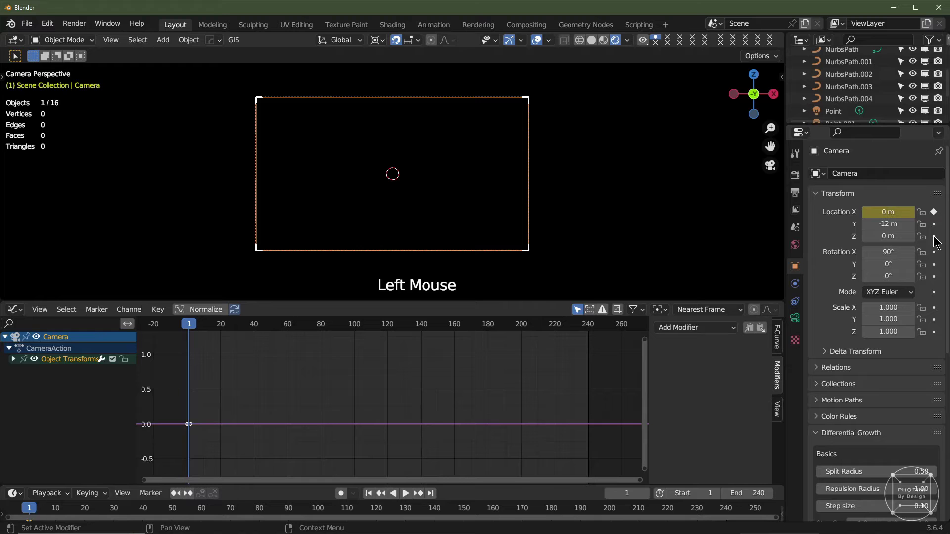
# - Keyframe the camera's Location Z, then add an Empty at the origin
pyautogui.click(938, 240)
pyautogui.doubleClick(434, 212)
pyautogui.middleClick(434, 212)
pyautogui.scroll(-3)
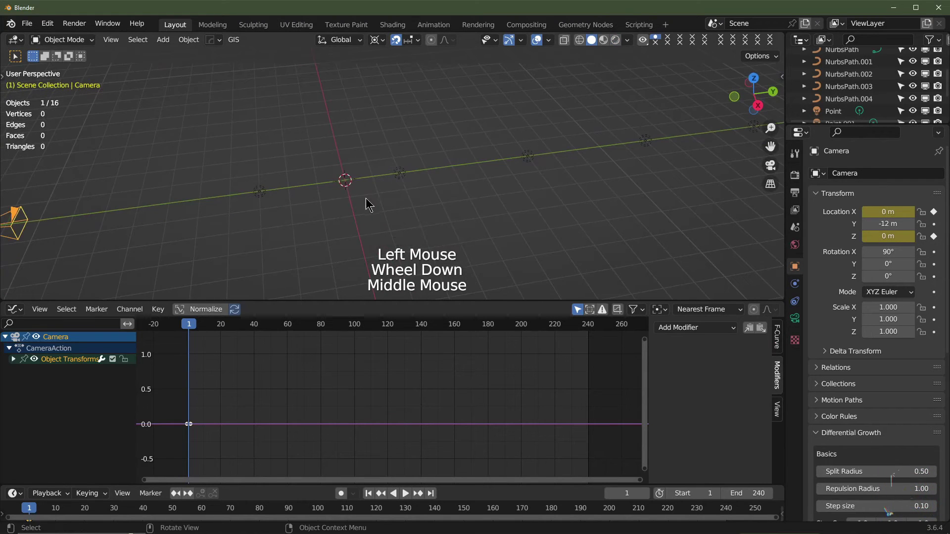
pyautogui.press('shift+a')
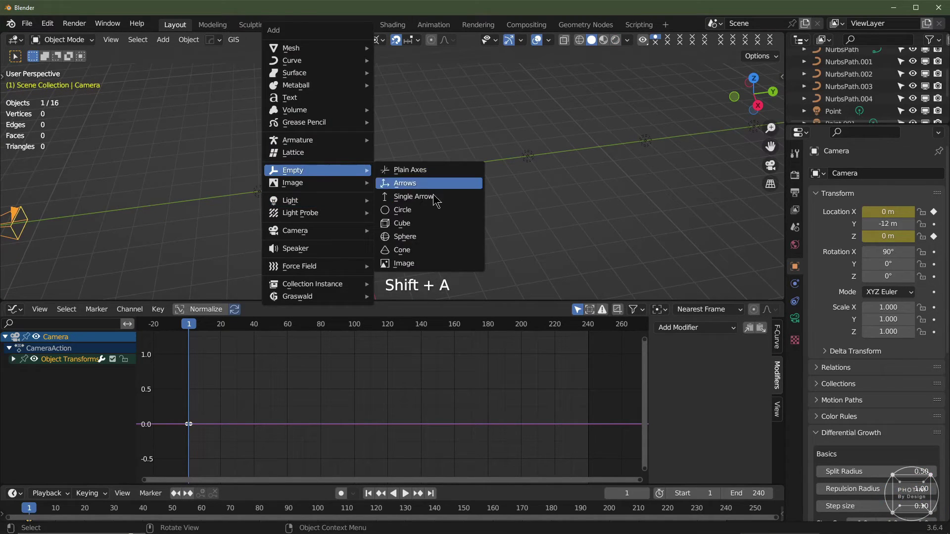
pyautogui.middleClick(425, 138)
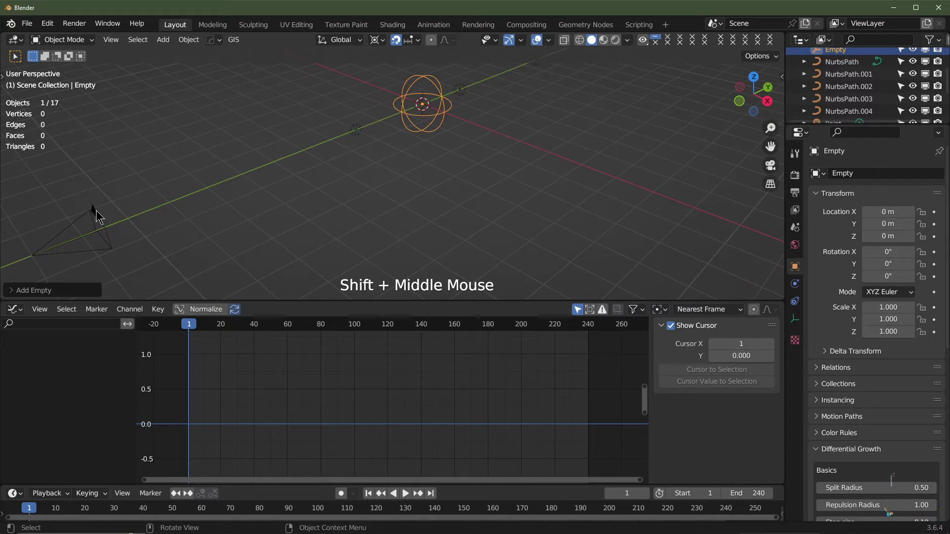
# - Give the camera a Damped Track constraint targeting the Empty with Track Axis -Z
pyautogui.click(97, 215)
pyautogui.click(796, 304)
pyautogui.click(875, 180)
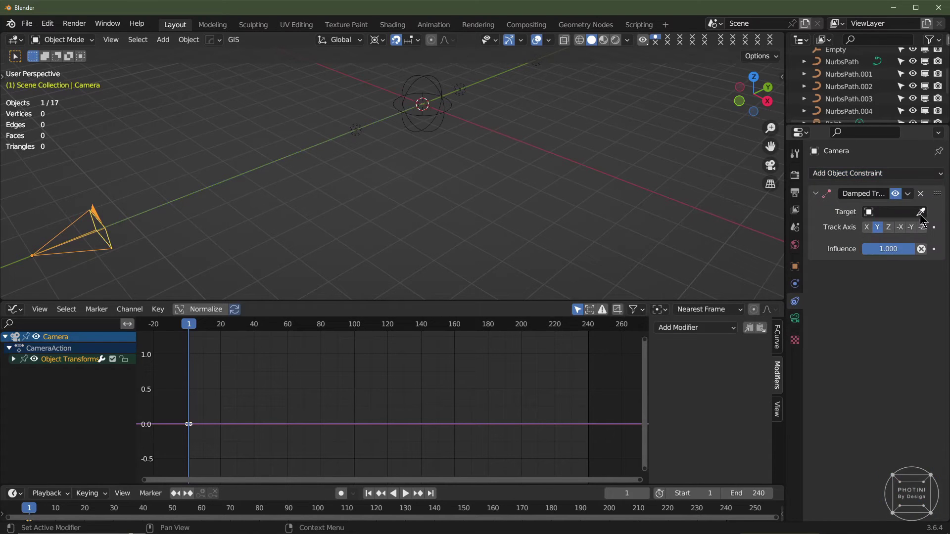
pyautogui.click(924, 217)
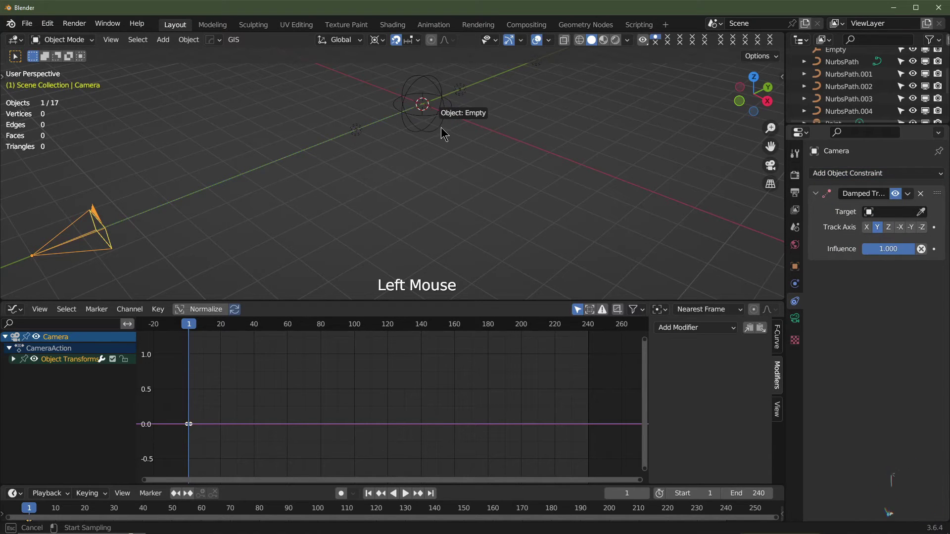
pyautogui.press('KP_0')
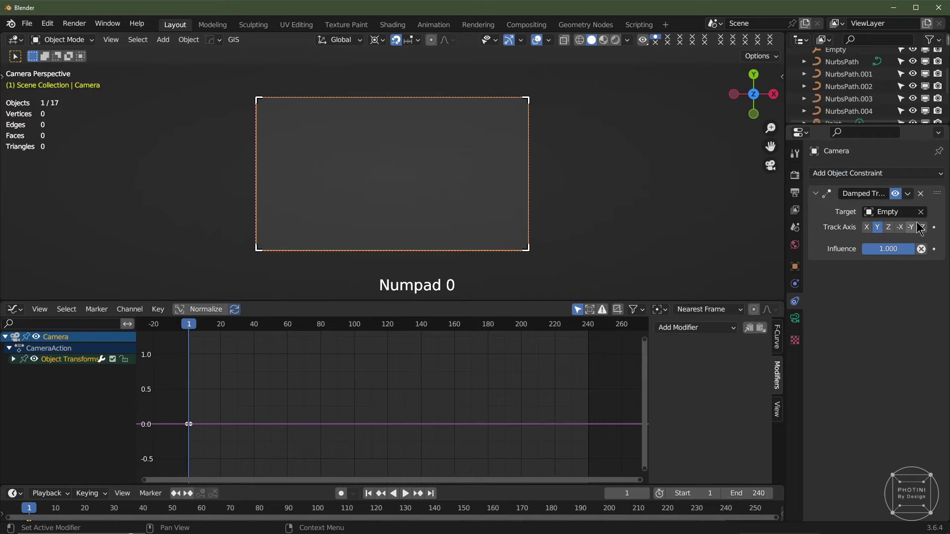
pyautogui.click(916, 227)
pyautogui.click(929, 233)
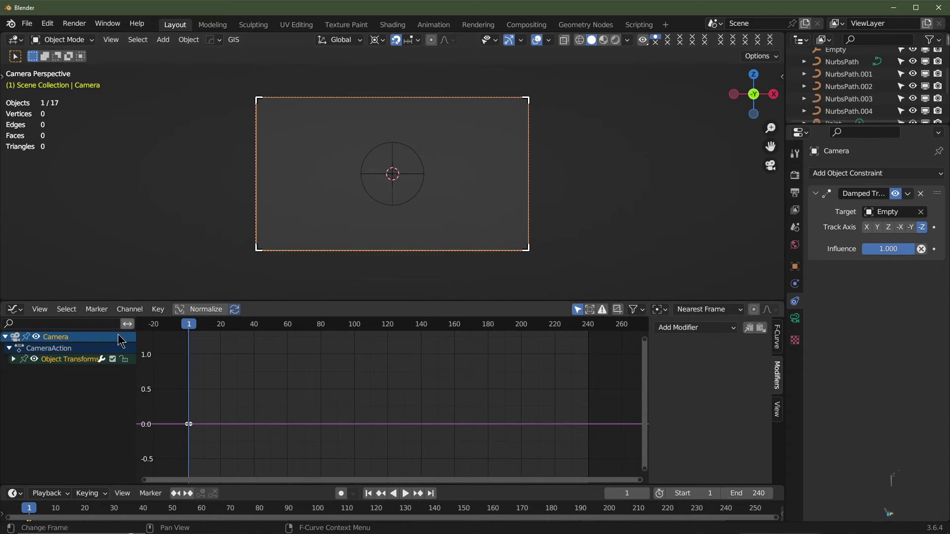
pyautogui.click(17, 363)
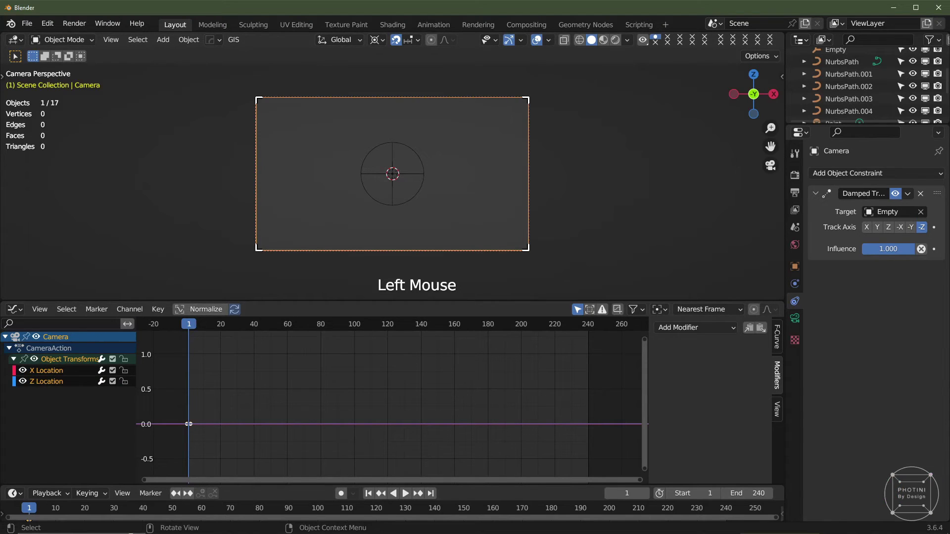
pyautogui.click(60, 374)
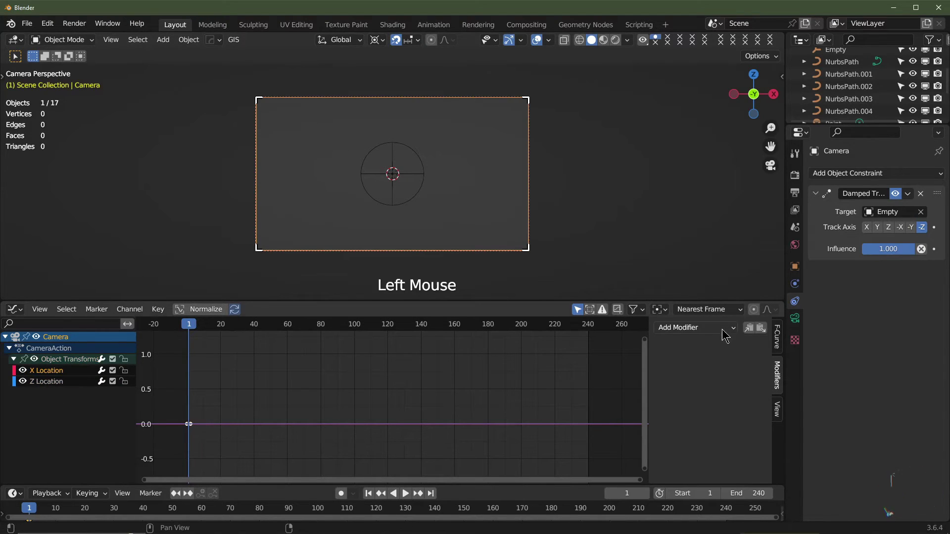
# - Add a Noise modifier with scale 25 and strength 4 to the camera's X Location curve and preview the shake
pyautogui.click(720, 329)
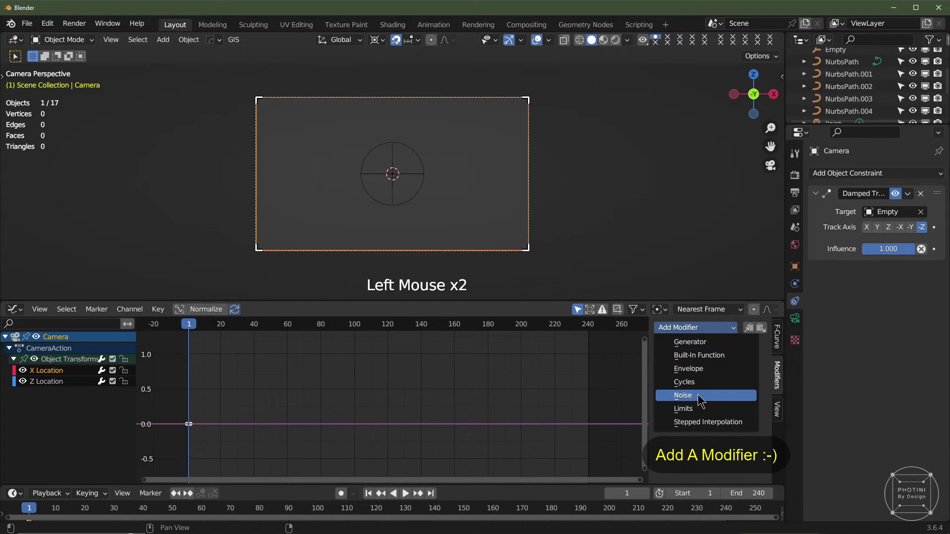
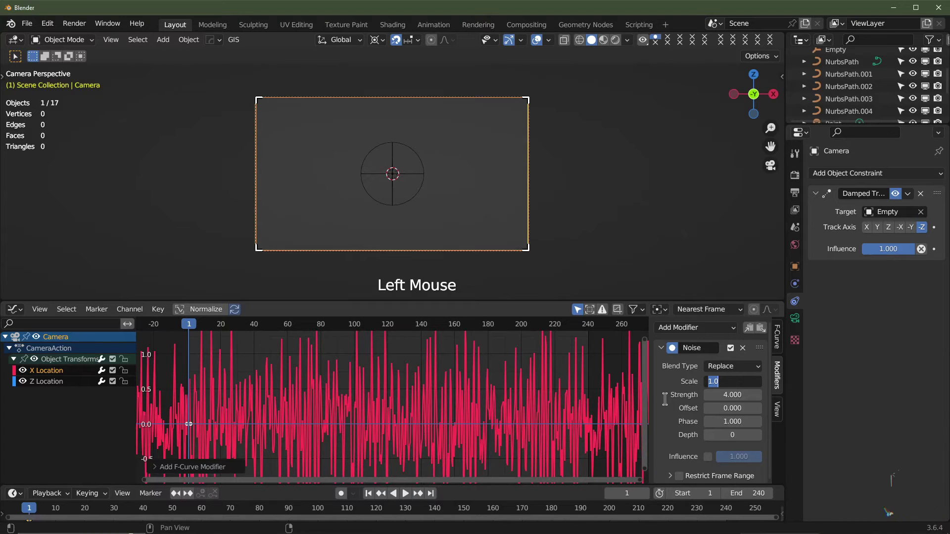
pyautogui.press('space')
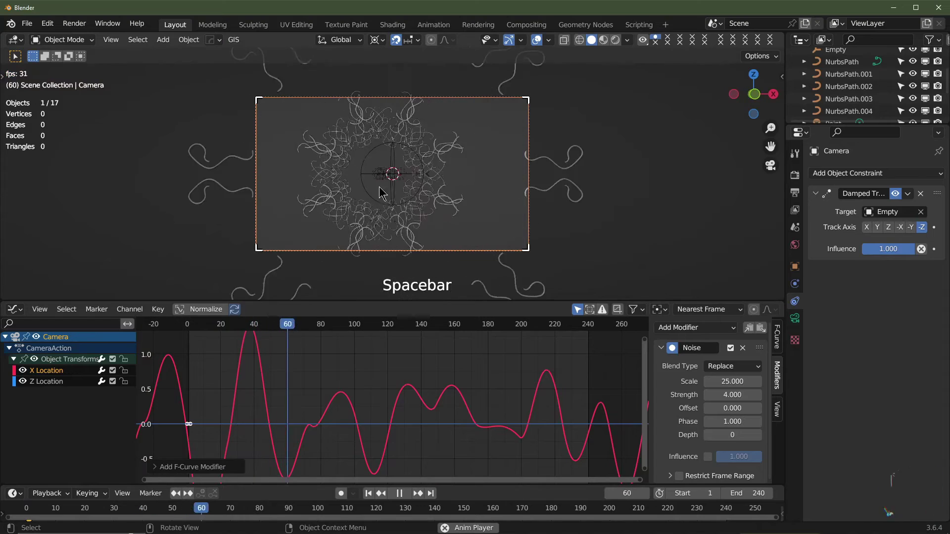
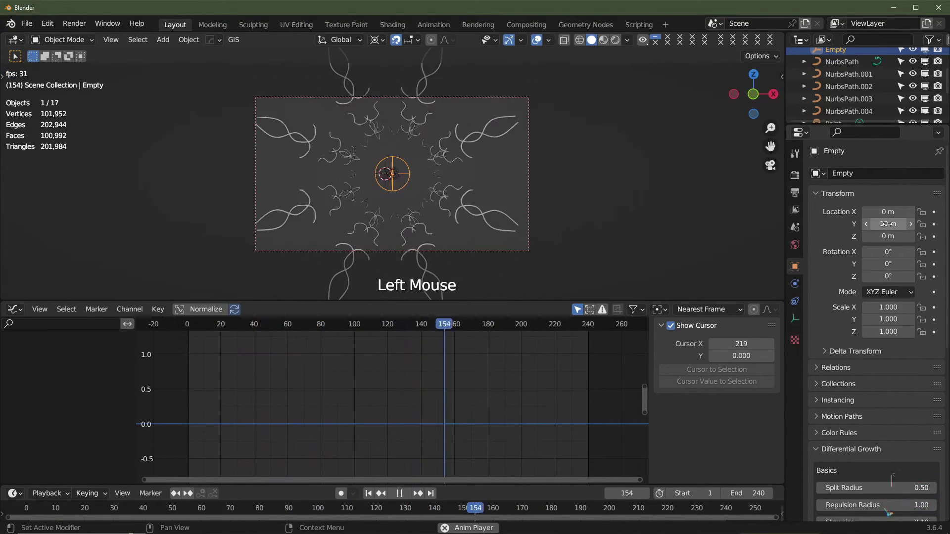
pyautogui.middleClick(526, 210)
pyautogui.scroll(-3)
pyautogui.scroll(3)
pyautogui.middleClick(586, 187)
pyautogui.press('KP_0')
pyautogui.click(798, 287)
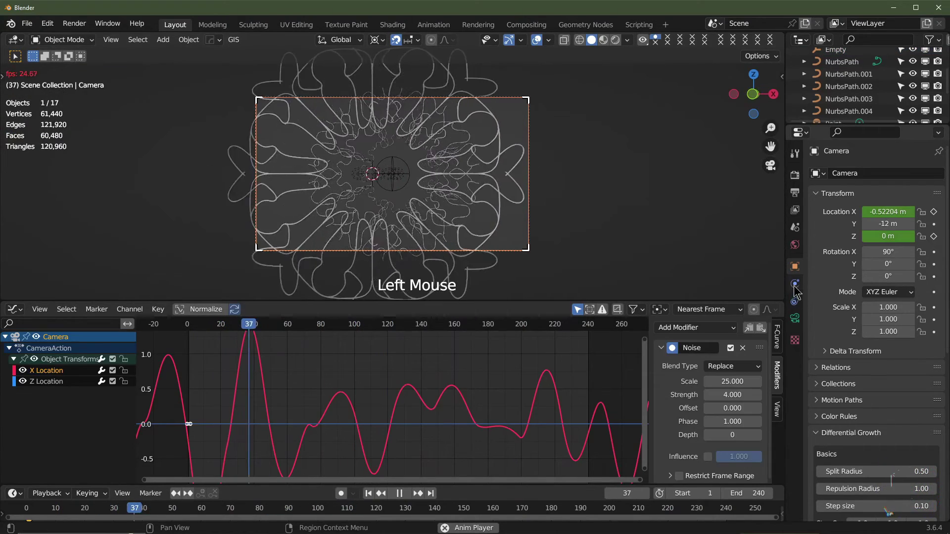
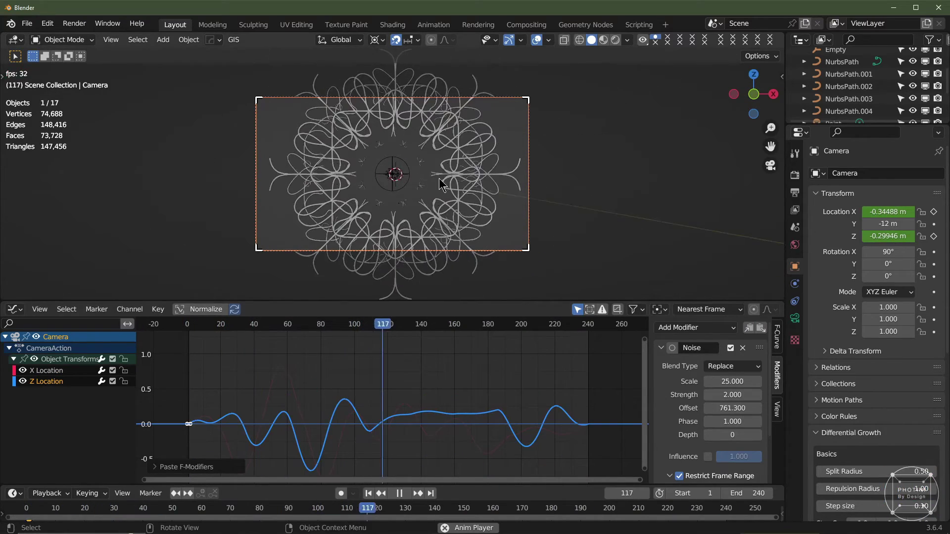
# - Add a second empty, Empty.001, and keyframe its Y location at 0 m
pyautogui.press('space')
pyautogui.middleClick(534, 211)
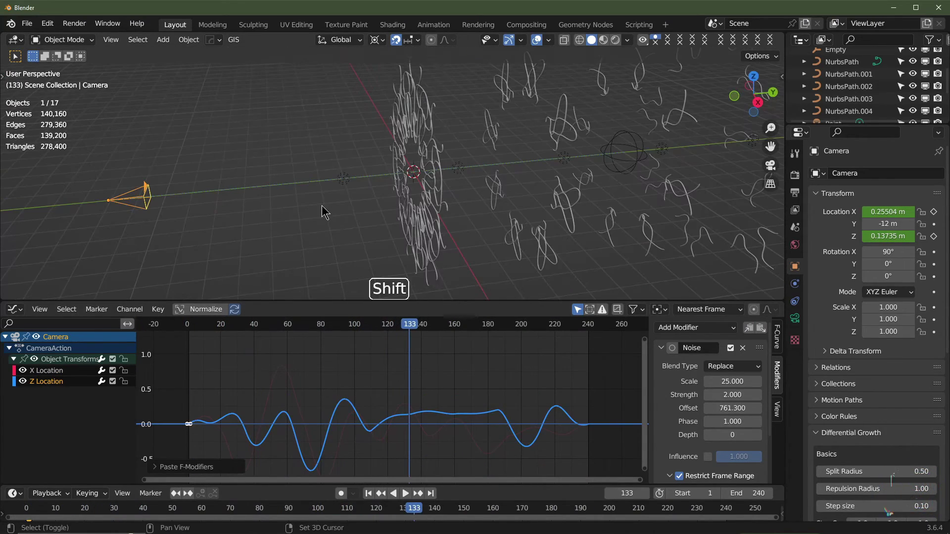
pyautogui.press('shift+a')
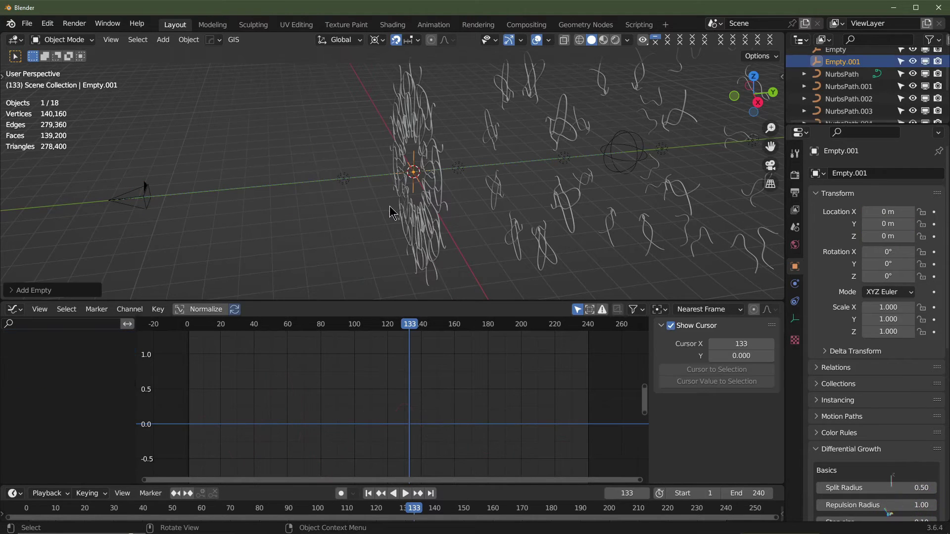
pyautogui.click(367, 493)
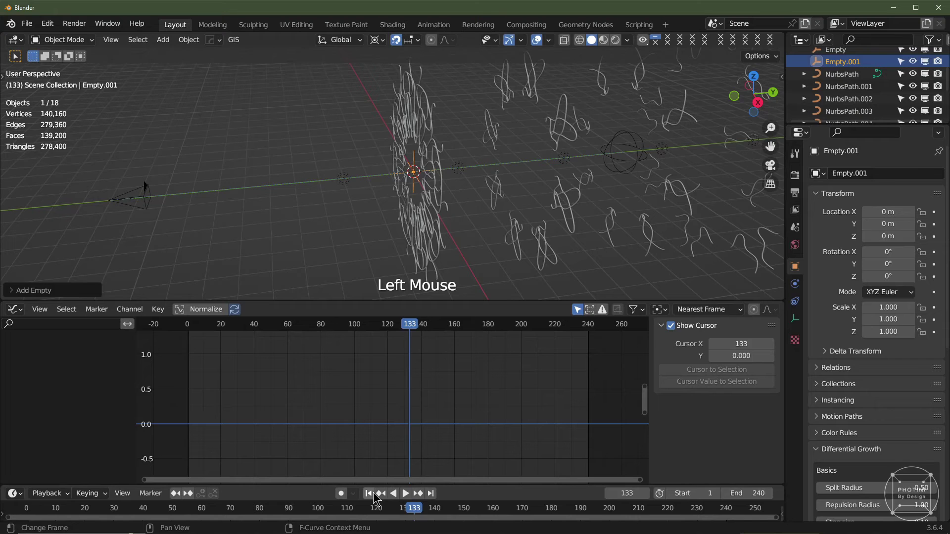
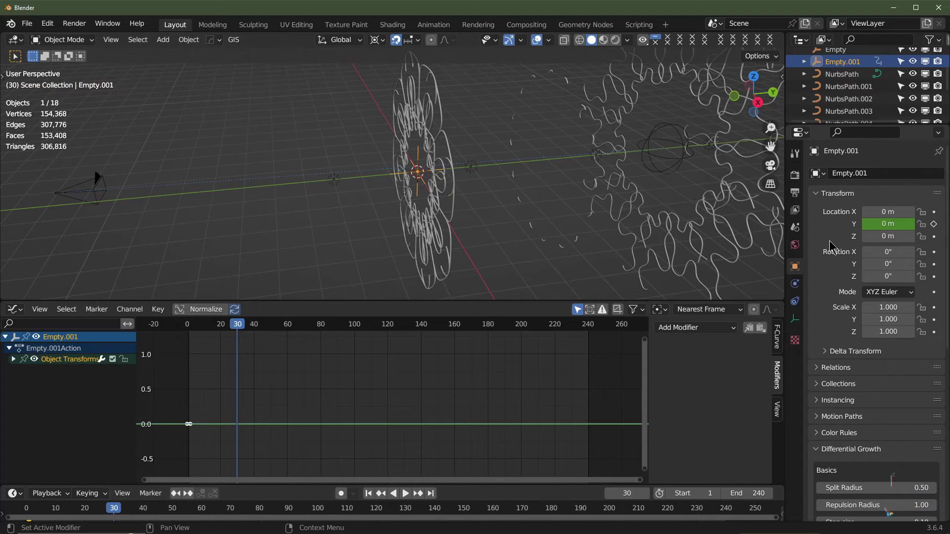
pyautogui.click(939, 227)
# - Step five frames forward to place the empty's next Y keyframe
pyautogui.press('Right')
pyautogui.press('Right')
pyautogui.press('Right')
pyautogui.press('Right')
pyautogui.press('Right')
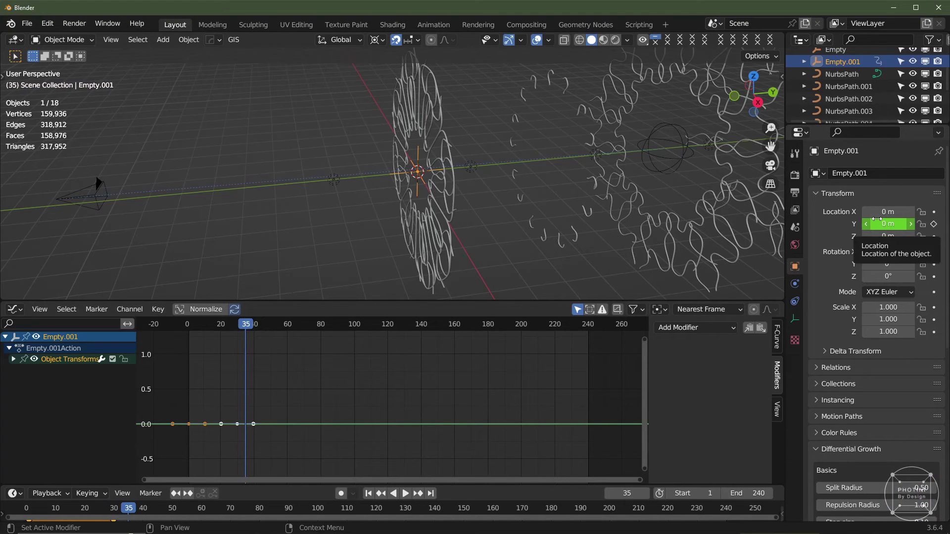
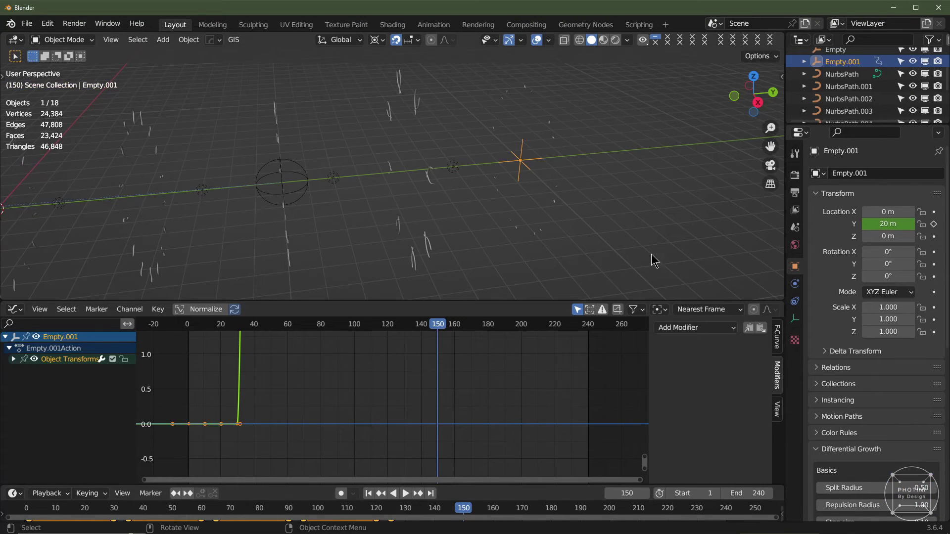
# - Key Empty.001's Y location at 5 m and 0 m on different frames and return to frame 1
pyautogui.click(938, 223)
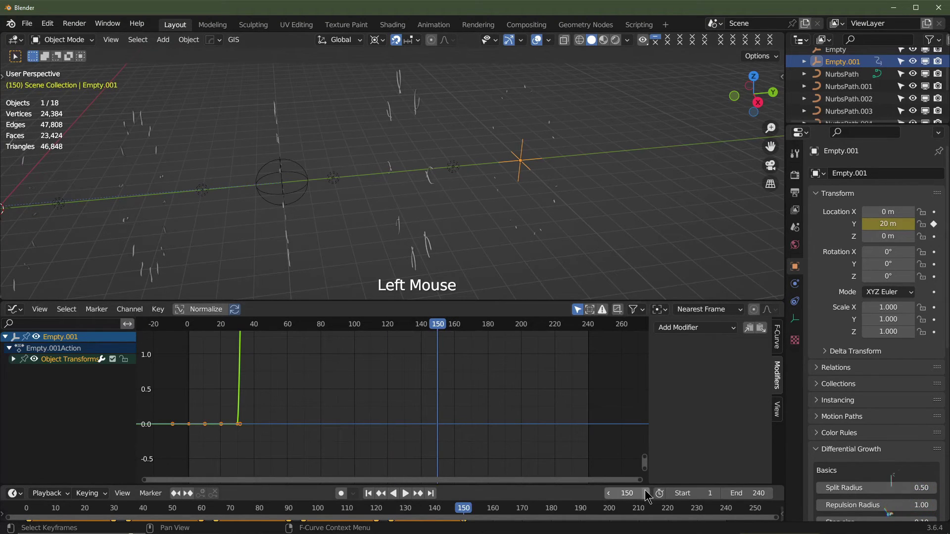
pyautogui.click(650, 494)
pyautogui.doubleClick(649, 494)
pyautogui.click(649, 494)
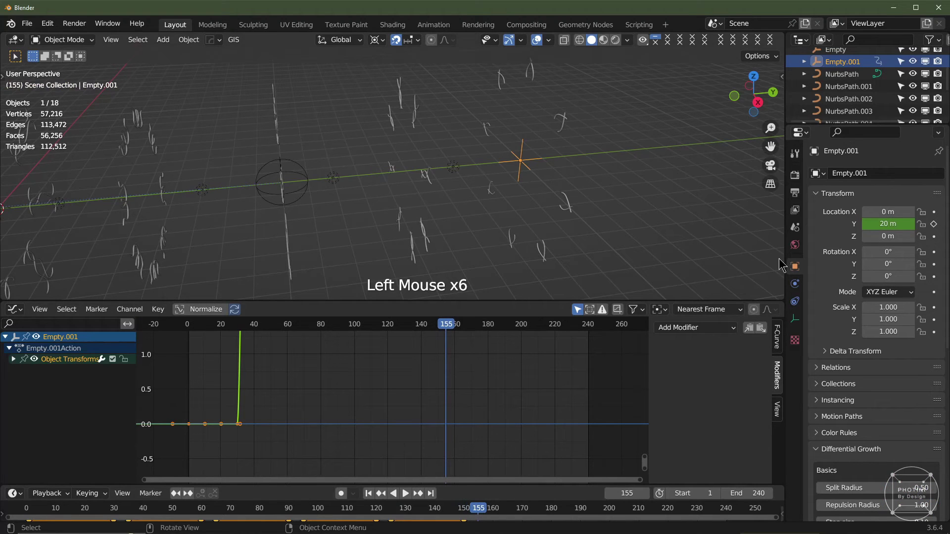
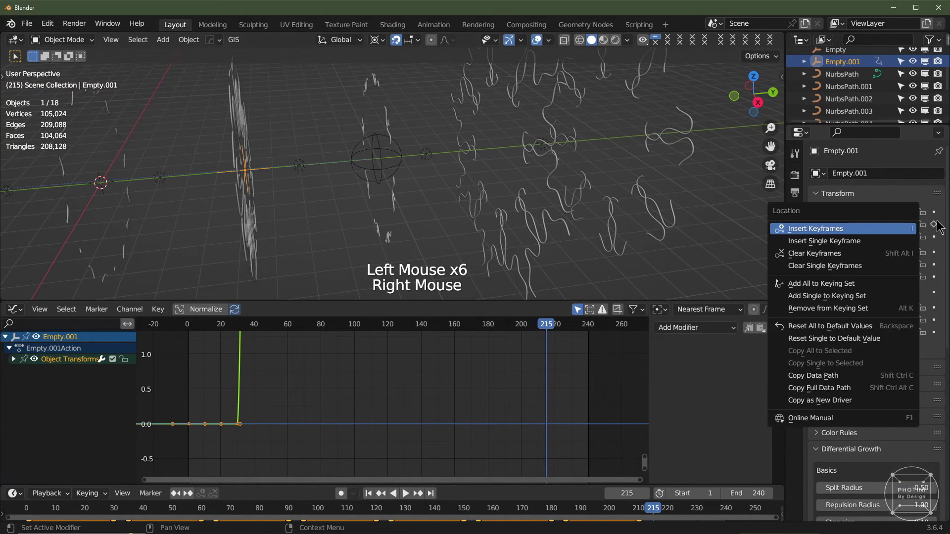
pyautogui.click(937, 227)
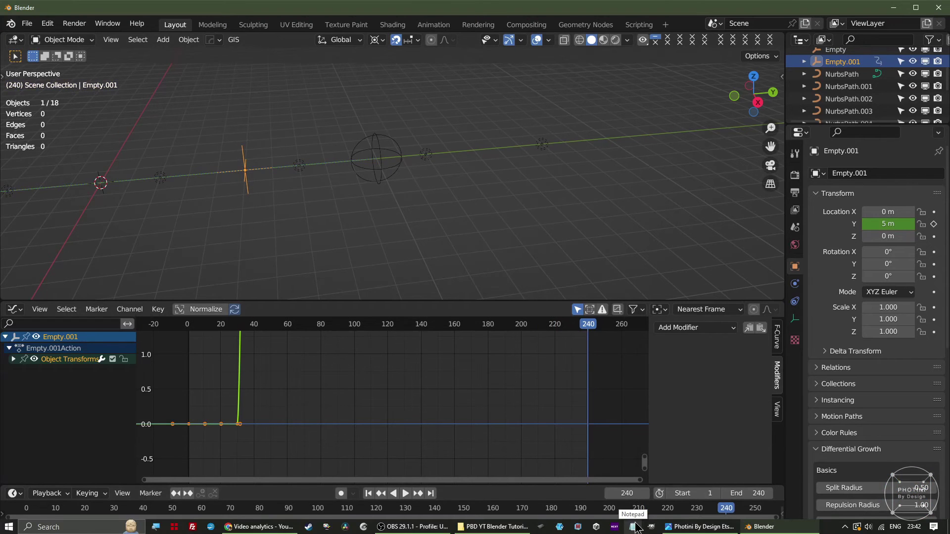
pyautogui.click(932, 226)
pyautogui.scroll(-3)
pyautogui.scroll(-3)
pyautogui.middleClick(368, 501)
pyautogui.scroll(3)
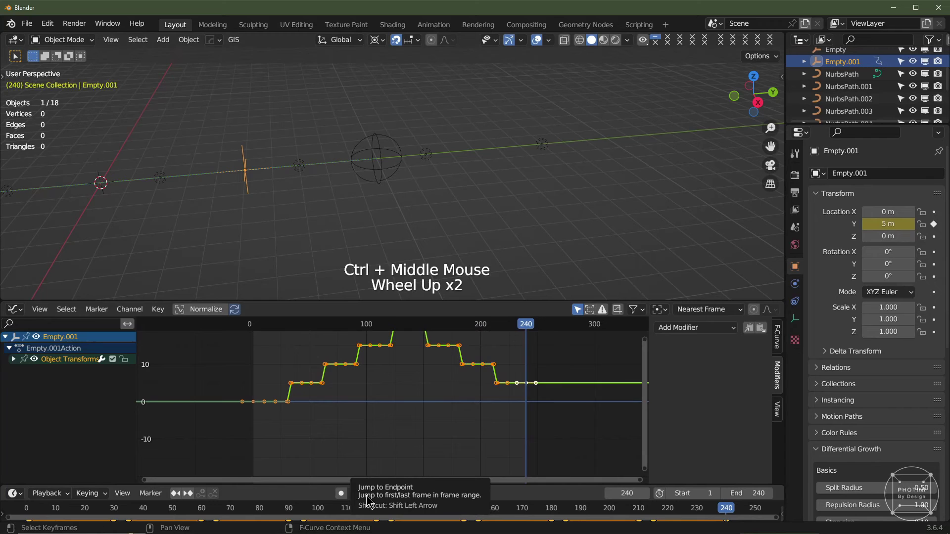
pyautogui.click(371, 500)
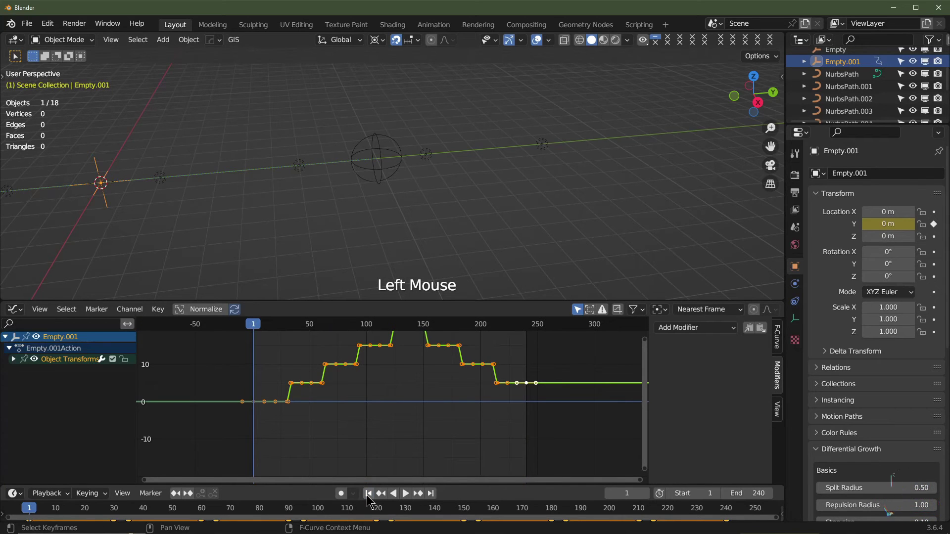
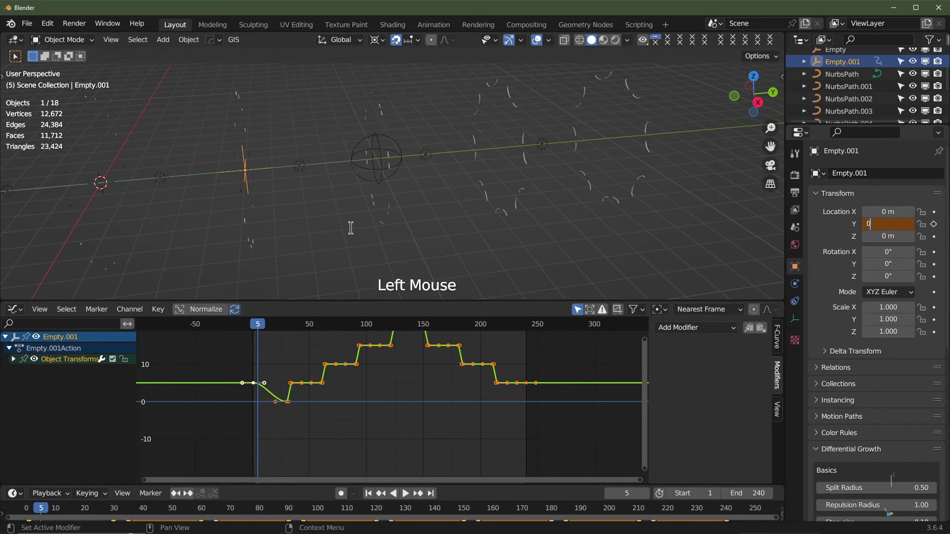
# - Preview the empty's Y motion in playback and rename the empty to Focus
pyautogui.middleClick(706, 338)
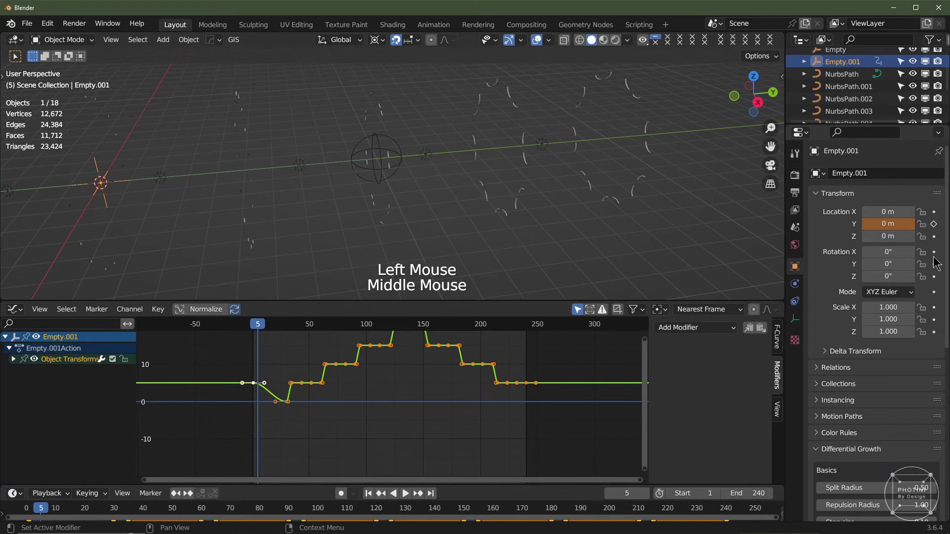
pyautogui.click(938, 223)
pyautogui.scroll(-3)
pyautogui.press('space')
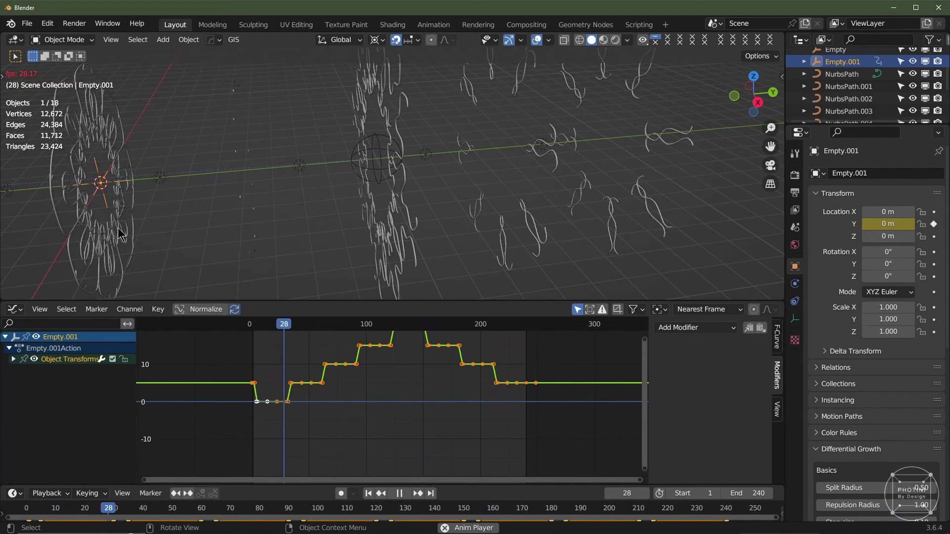
pyautogui.press('space')
pyautogui.doubleClick(376, 495)
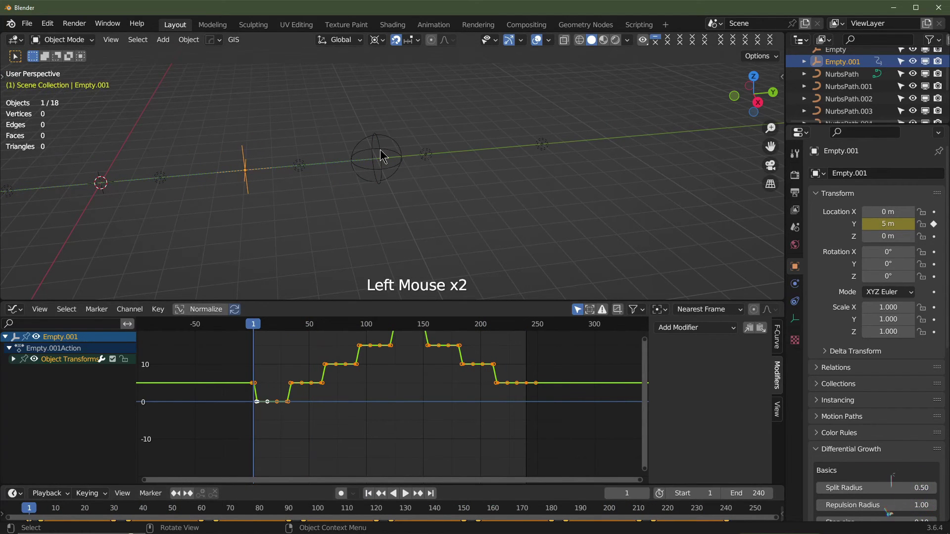
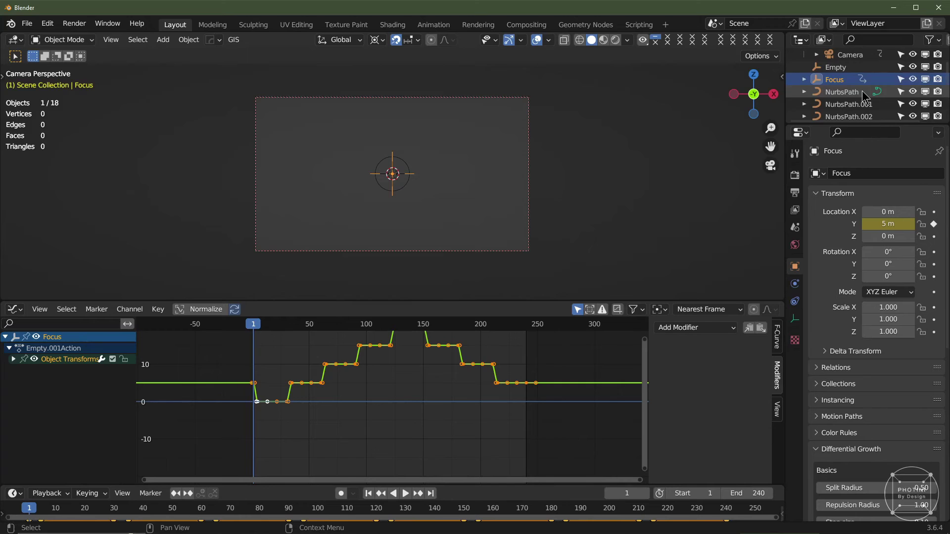
# - Enable the camera's Depth of Field focused on the Focus empty with F-Stop 0.2 and 16 blades
pyautogui.click(846, 59)
pyautogui.click(802, 320)
pyautogui.click(828, 329)
pyautogui.click(821, 327)
pyautogui.click(890, 347)
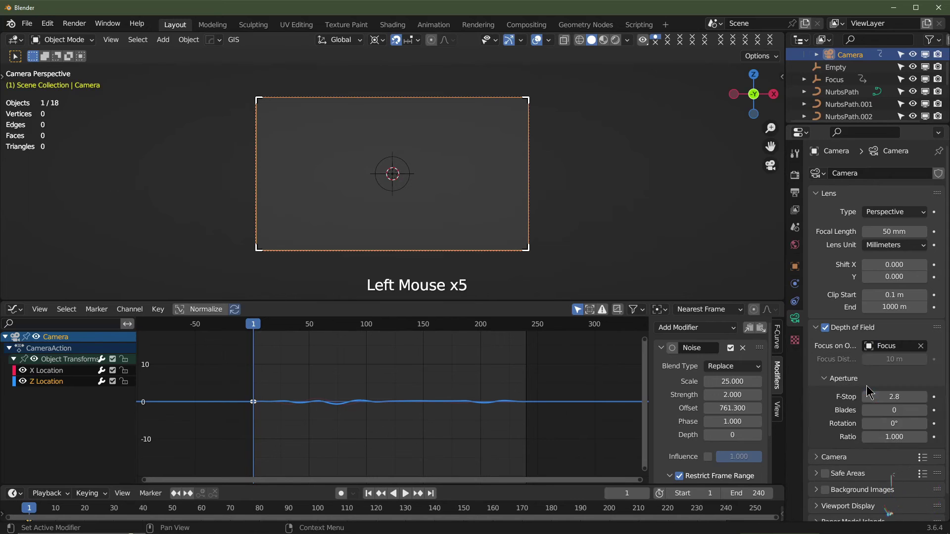
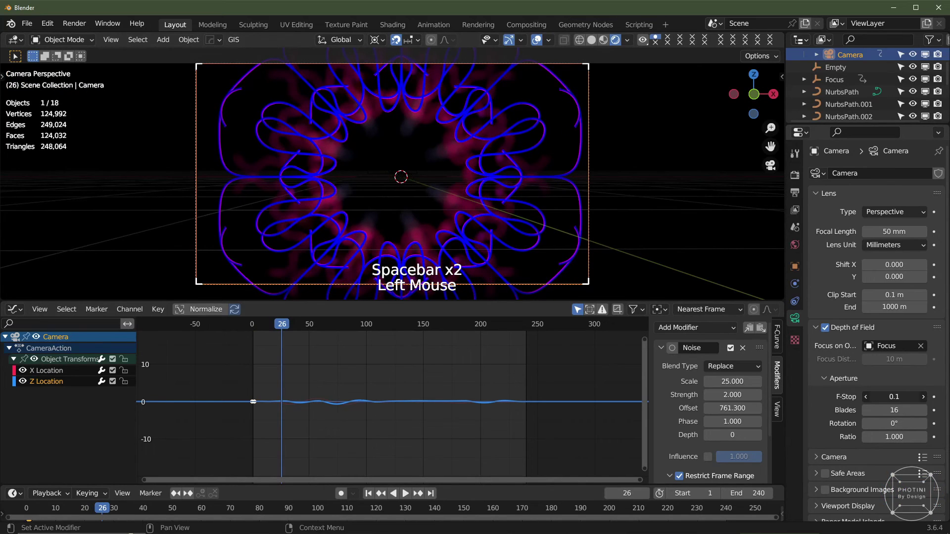
pyautogui.doubleClick(931, 402)
pyautogui.press('space')
# - Preview the focus animation through the camera and return to solid shading
pyautogui.press('space')
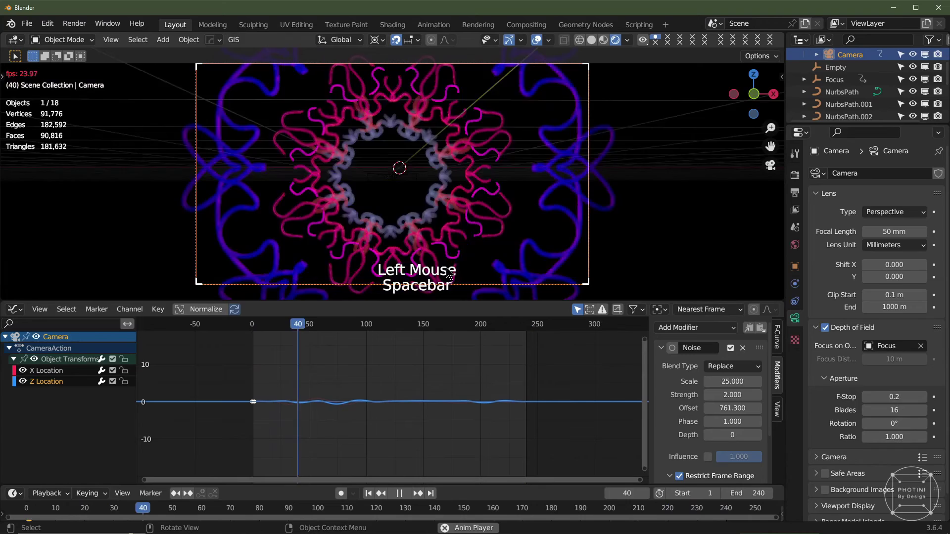
pyautogui.scroll(-3)
pyautogui.scroll(3)
pyautogui.press('space')
pyautogui.click(368, 460)
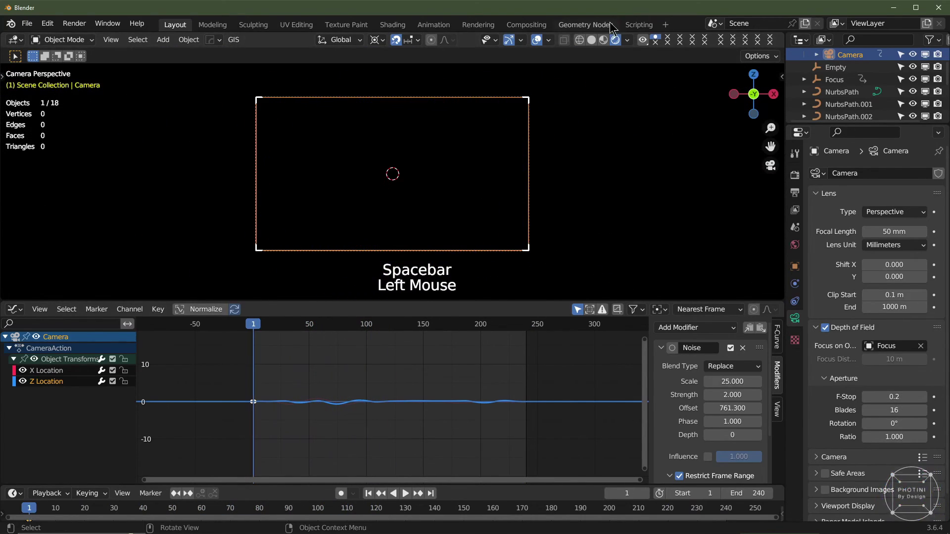
# - Scrub partway into the animation and orbit around the mandala to inspect the scene
pyautogui.click(595, 44)
pyautogui.click(325, 331)
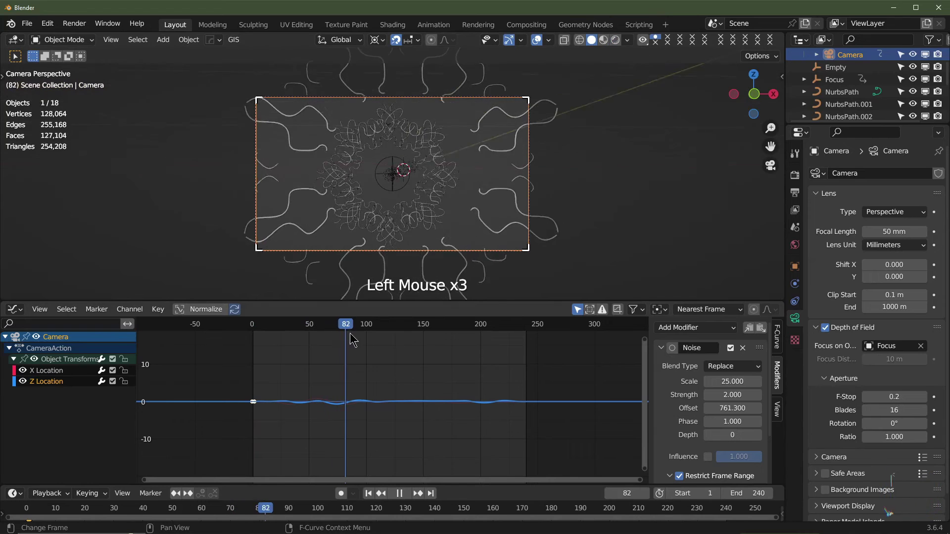
pyautogui.middleClick(324, 202)
pyautogui.scroll(-3)
pyautogui.middleClick(322, 188)
pyautogui.middleClick(314, 197)
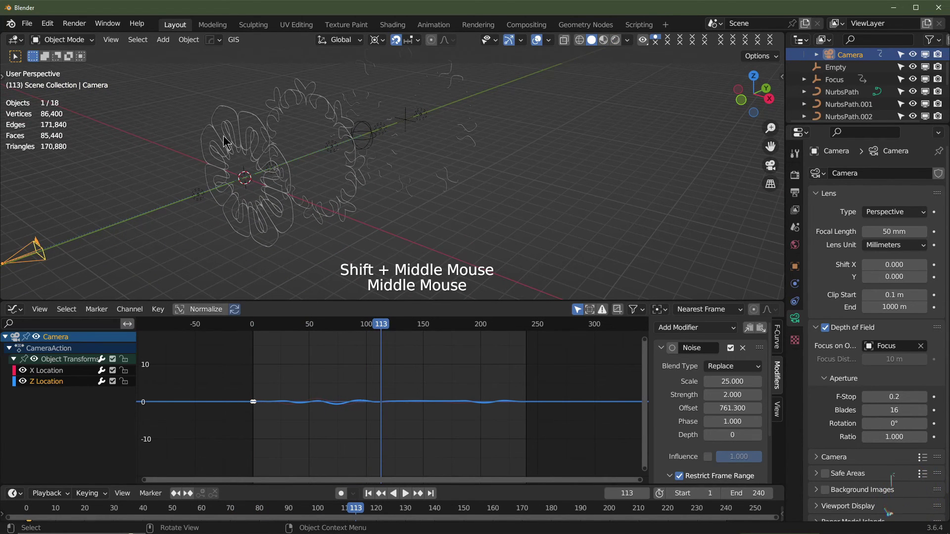
pyautogui.middleClick(180, 212)
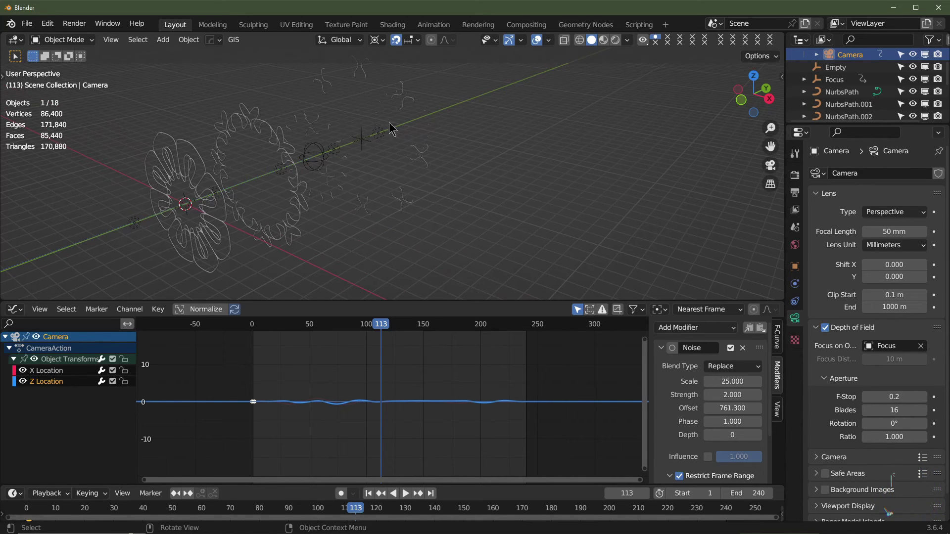
pyautogui.scroll(-3)
pyautogui.scroll(3)
# - Nudge an object with G, look through the camera and add a UV Sphere at the 3D cursor
pyautogui.click(142, 240)
pyautogui.press('g')
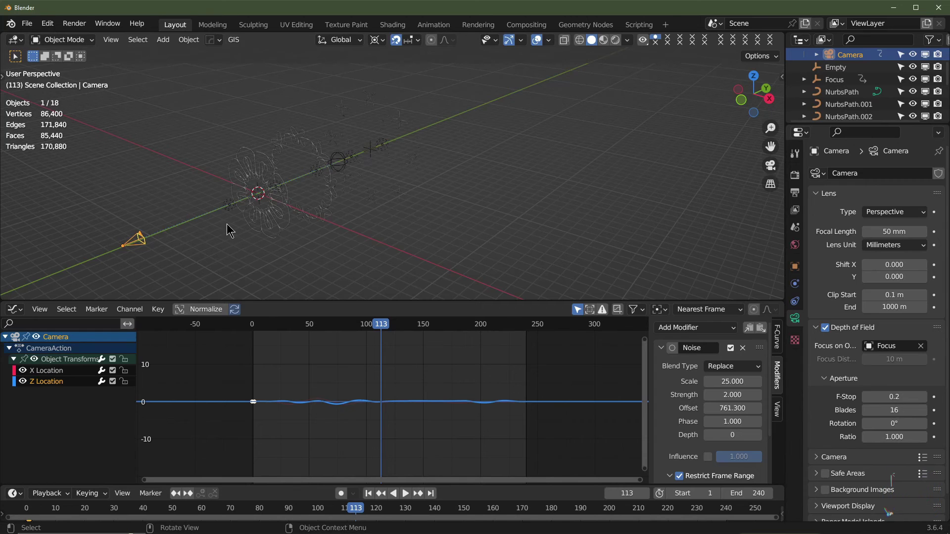
pyautogui.press('g')
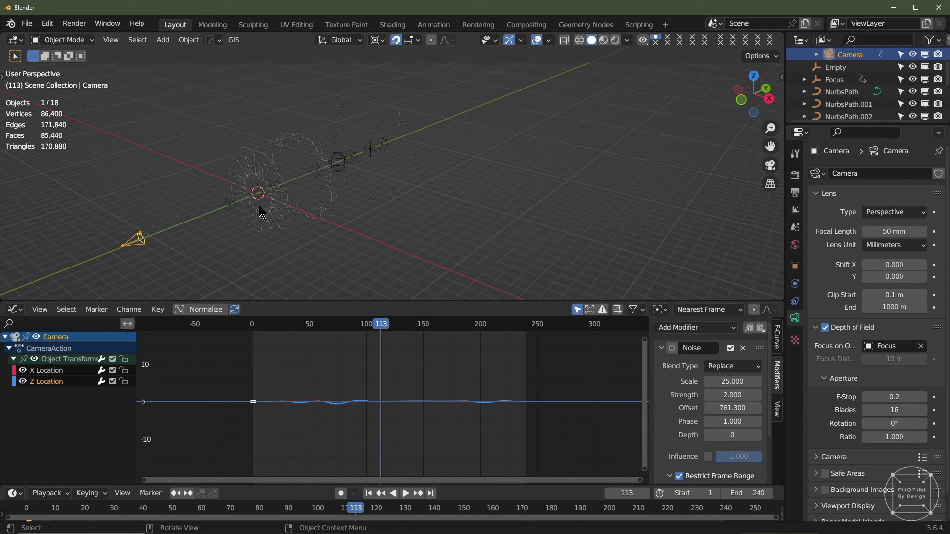
pyautogui.scroll(-3)
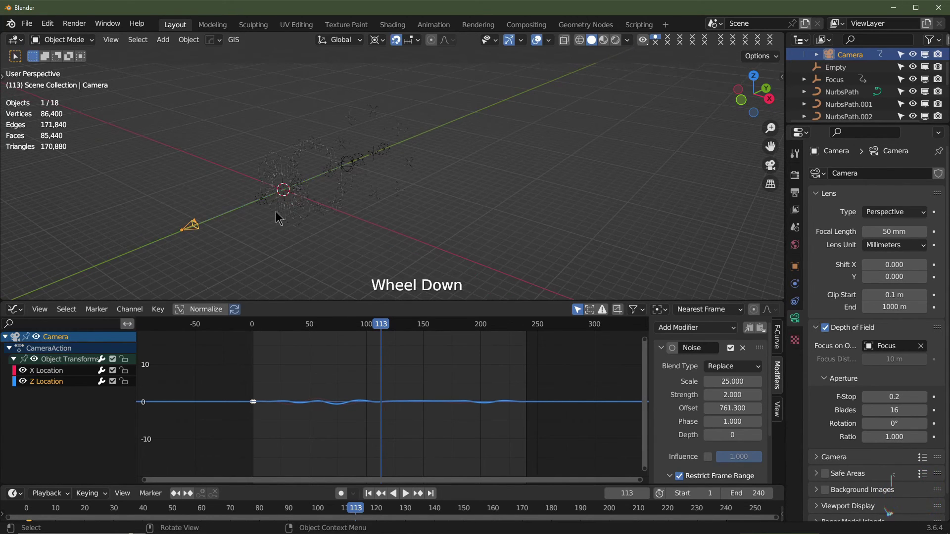
pyautogui.press('KP_0')
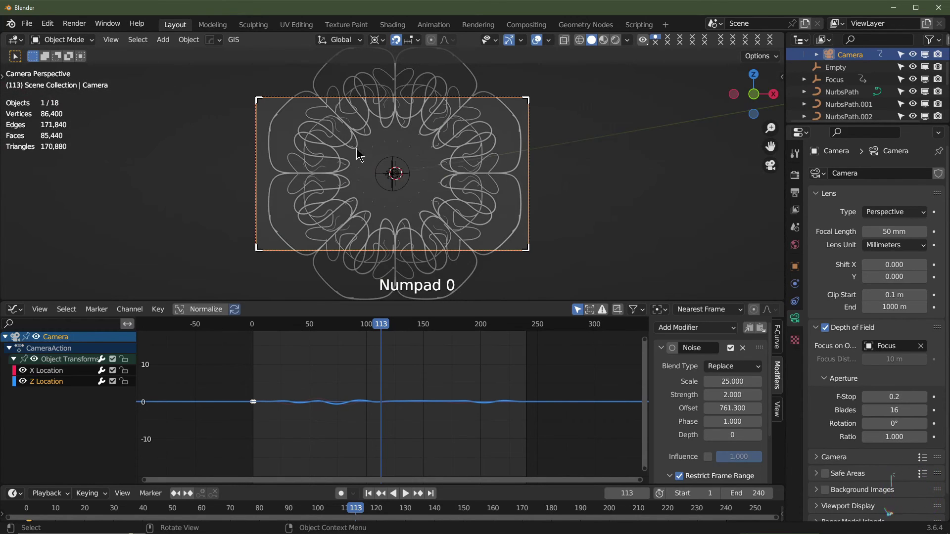
pyautogui.click(457, 153)
pyautogui.press('shift+a')
pyautogui.scroll(-3)
# - Scale the sphere up with a large negative factor to enclose the mandala and camera
pyautogui.scroll(3)
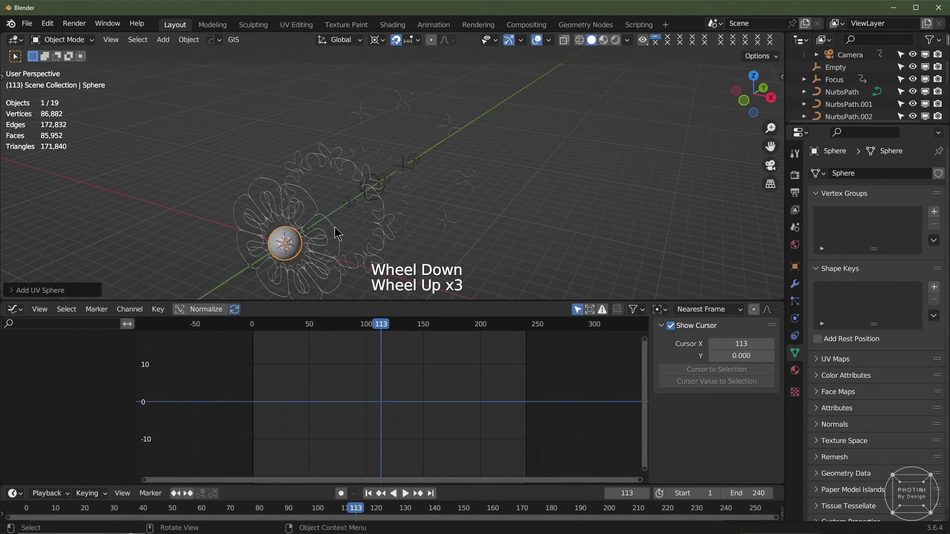
pyautogui.scroll(-3)
pyautogui.press('s')
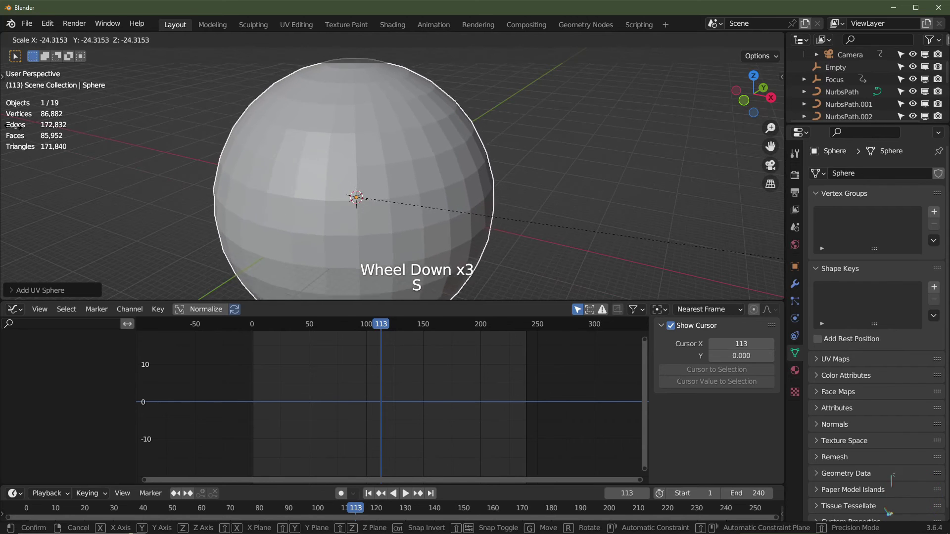
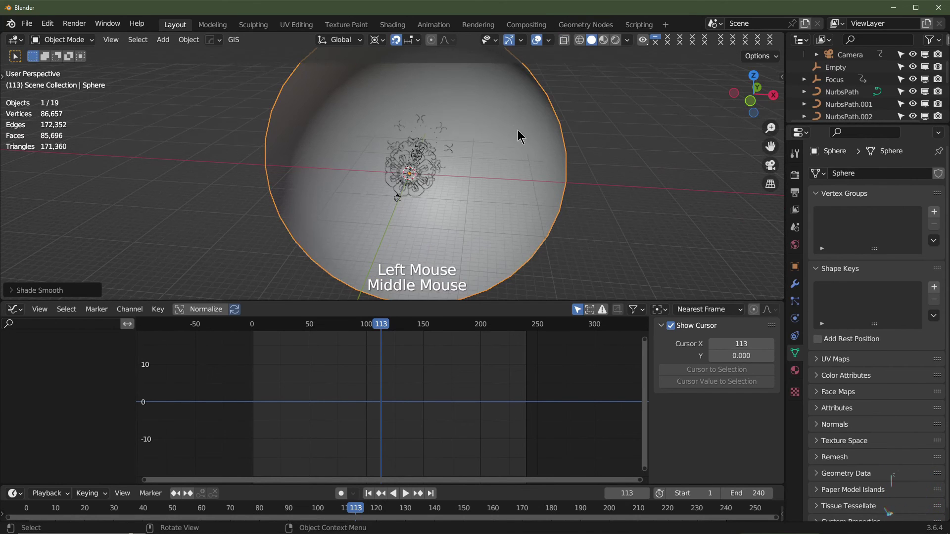
pyautogui.press('s')
pyautogui.middleClick(323, 185)
pyautogui.scroll(3)
pyautogui.press('KP_0')
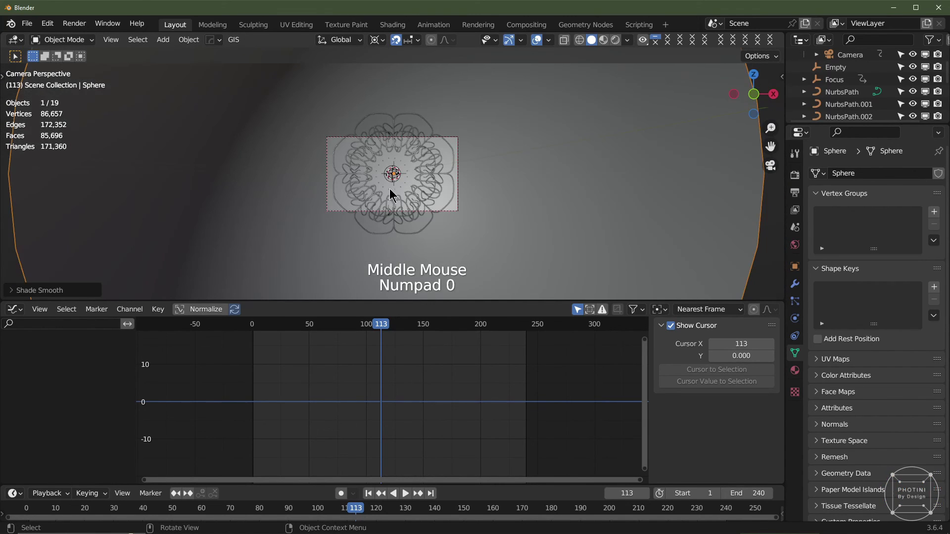
# - Switch to Rendered shading through the camera, delete the sphere and maximise the viewport
pyautogui.scroll(3)
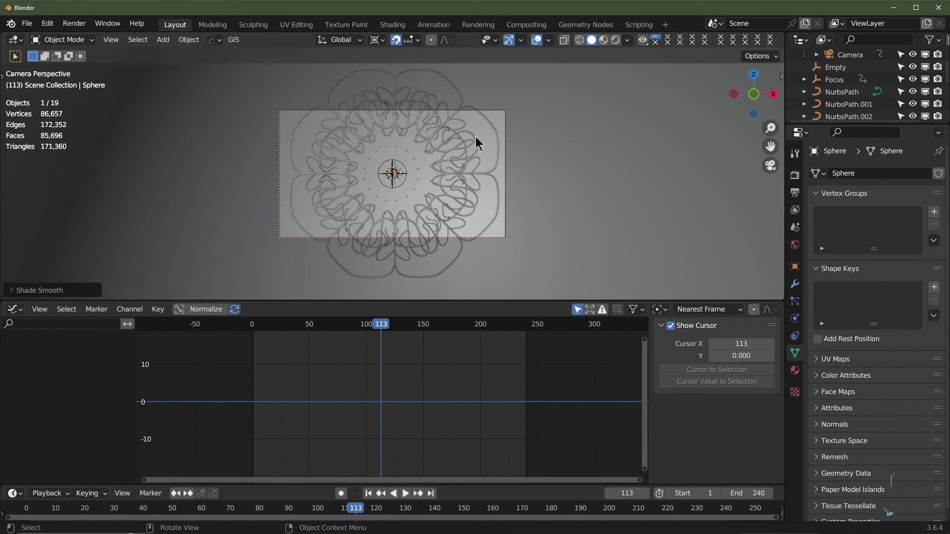
pyautogui.click(445, 143)
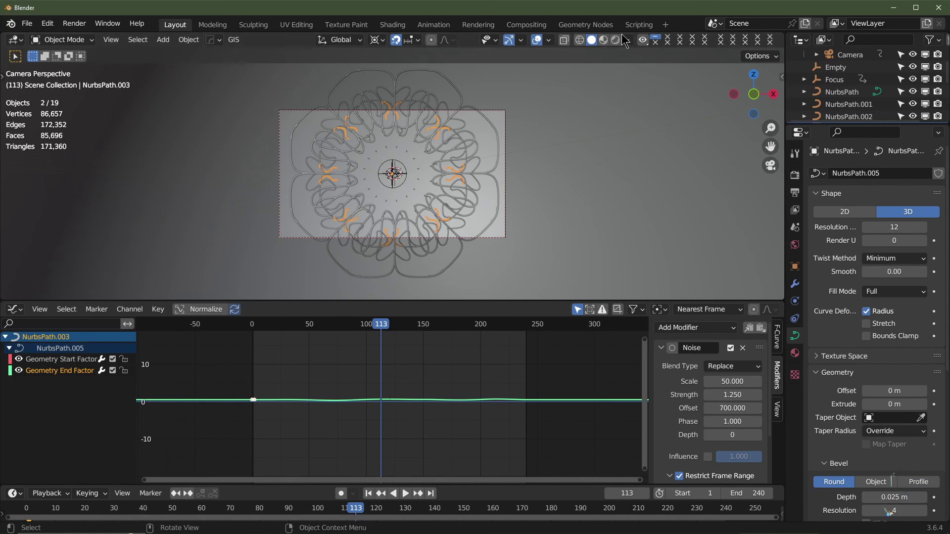
pyautogui.scroll(-3)
pyautogui.click(626, 131)
pyautogui.press('Delete')
pyautogui.click(617, 44)
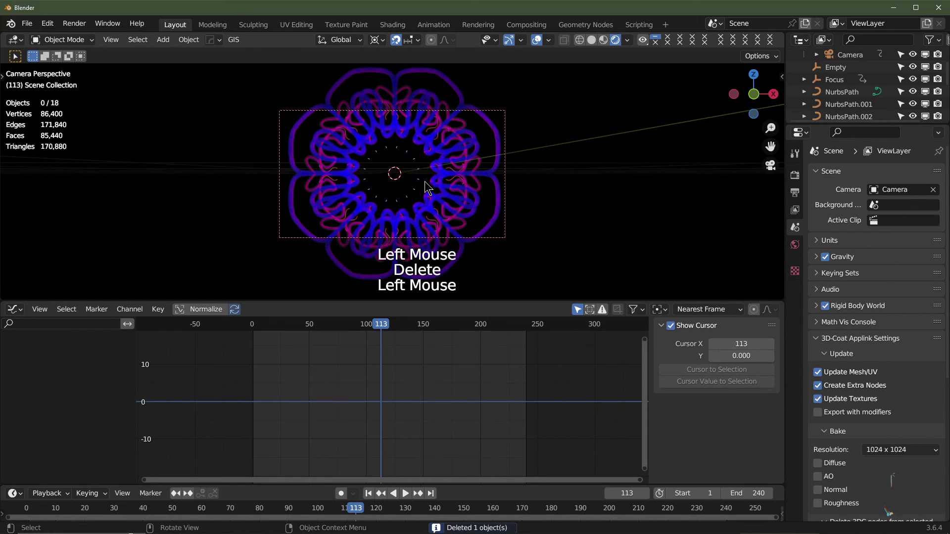